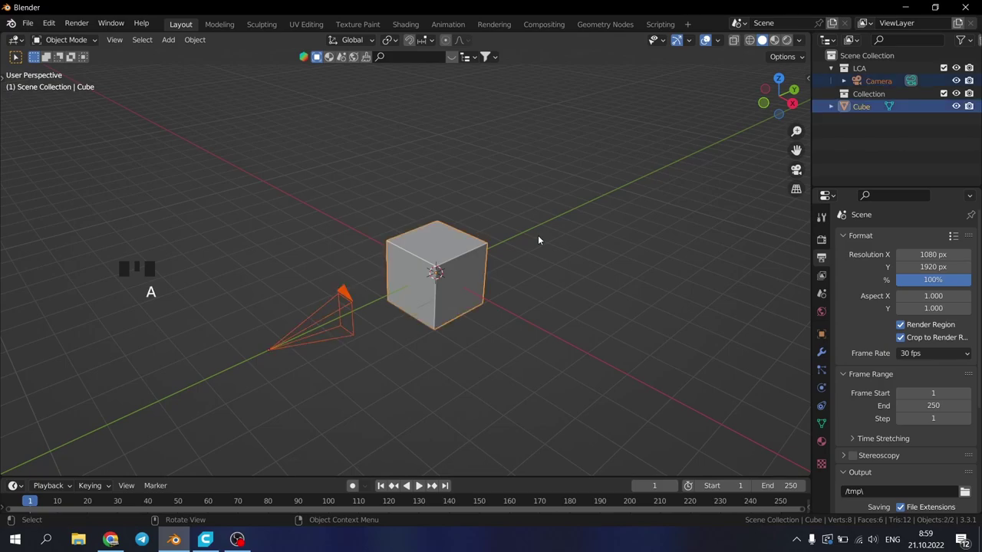
Step: Delete the default cube and import the trophy blank STL model
{"action": "key", "text": "x"}
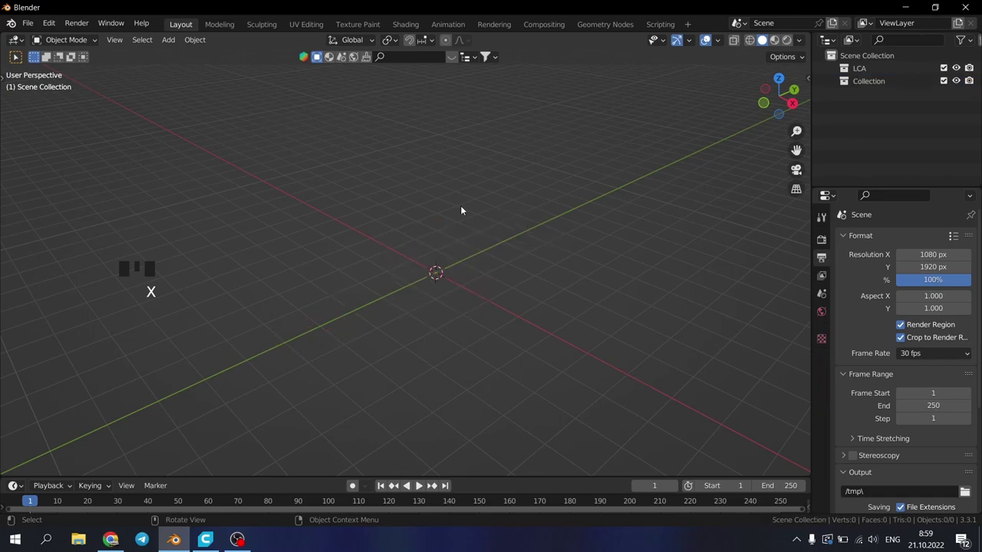
{"action": "left_click", "coordinate": [24, 24]}
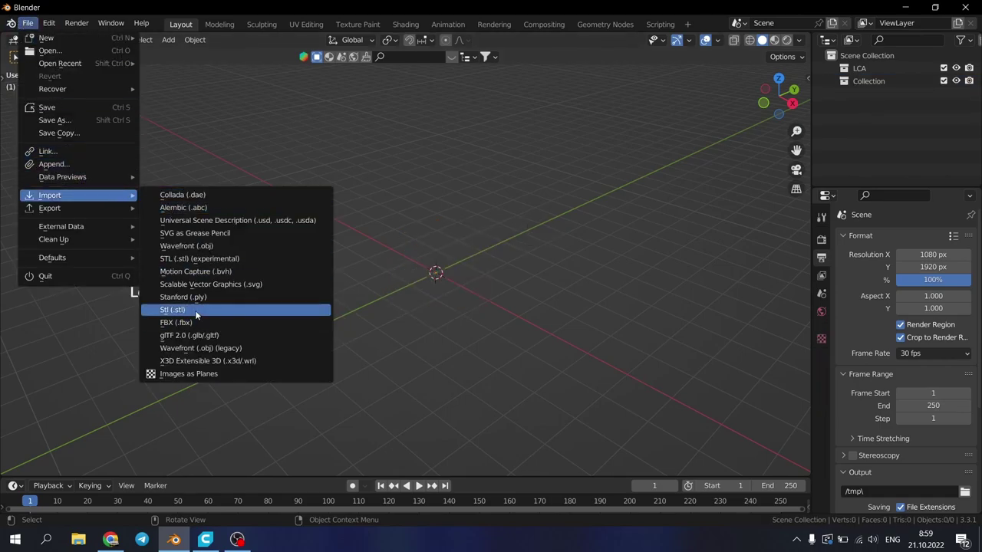
{"action": "left_click", "coordinate": [200, 313]}
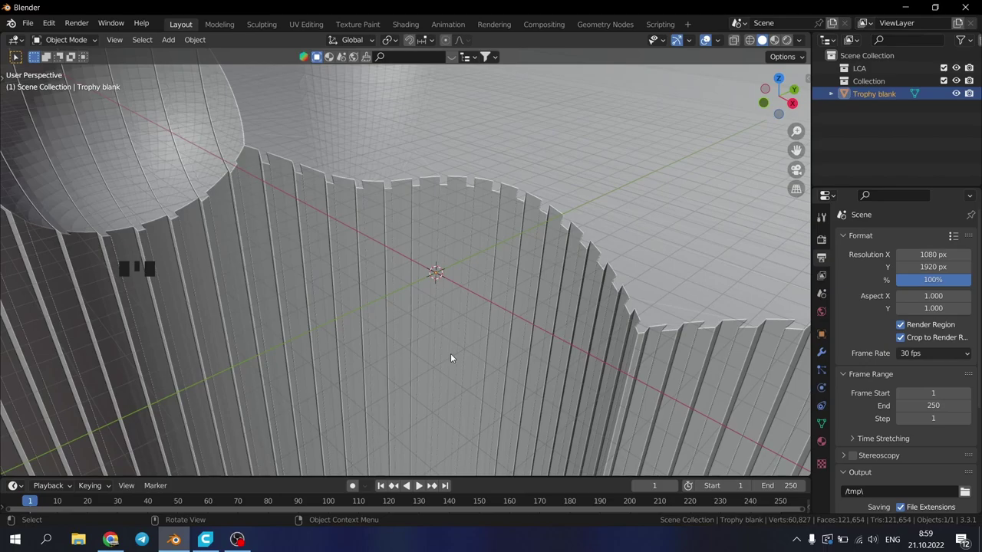
Step: Scale the oversized trophy blank down to figurine size and frame it in view
{"action": "scroll", "scroll_direction": "up", "scroll_amount": 3}
{"action": "scroll", "scroll_direction": "up", "scroll_amount": 3}
{"action": "scroll", "scroll_direction": "down", "scroll_amount": 3}
{"action": "key", "text": "s"}
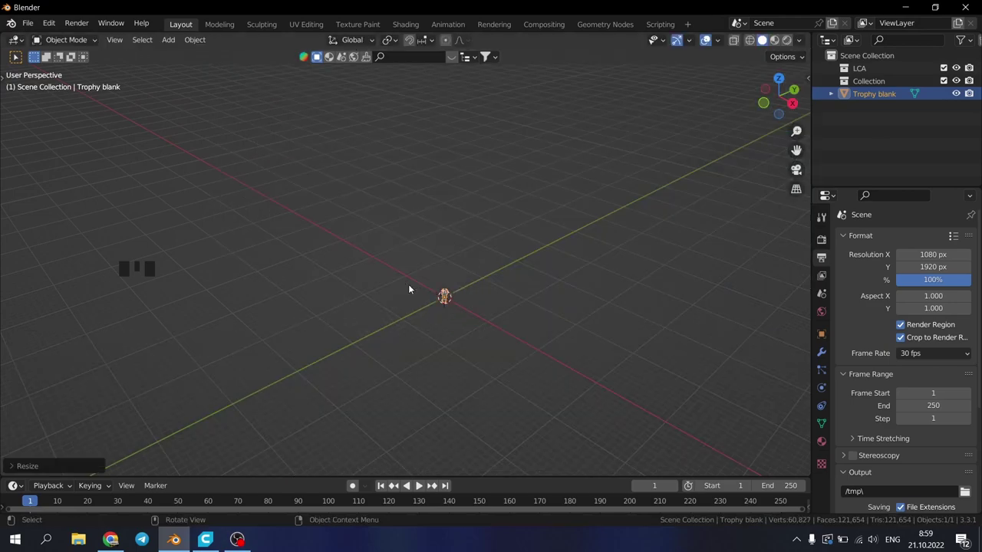
{"action": "key", "text": "KP_Decimal"}
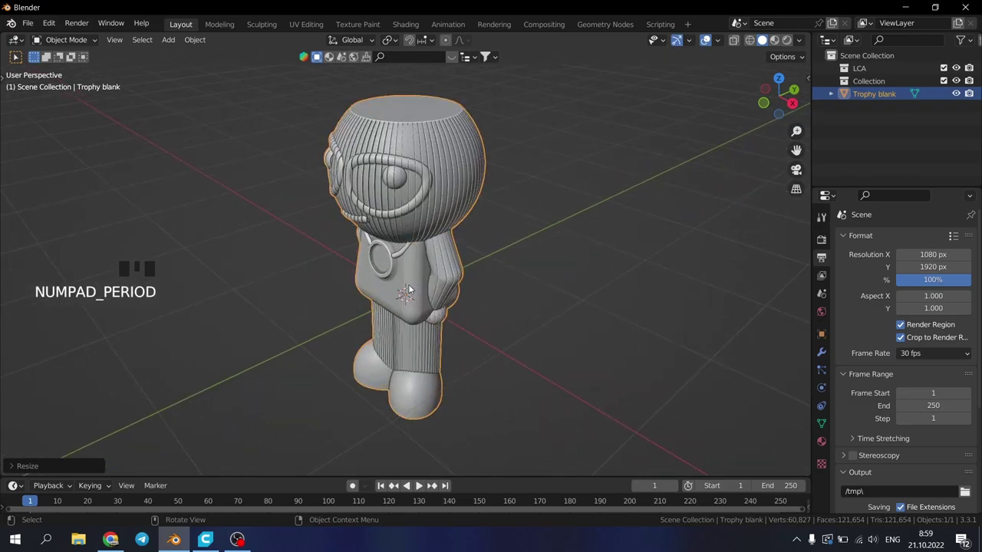
Step: Orbit around the figurine to inspect the chest medallion and the back of the body
{"action": "left_click_drag", "start_coordinate": [368, 307], "coordinate": [406, 300]}
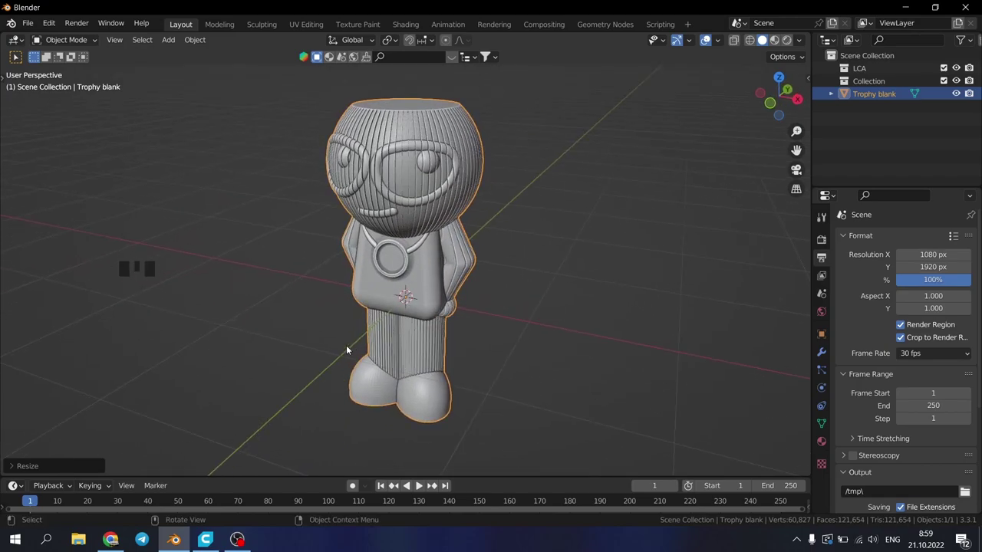
{"action": "scroll", "scroll_direction": "up", "scroll_amount": 3}
{"action": "scroll", "scroll_direction": "down", "scroll_amount": 3}
{"action": "scroll", "scroll_direction": "down", "scroll_amount": 3}
{"action": "left_click_drag", "start_coordinate": [534, 226], "coordinate": [501, 212]}
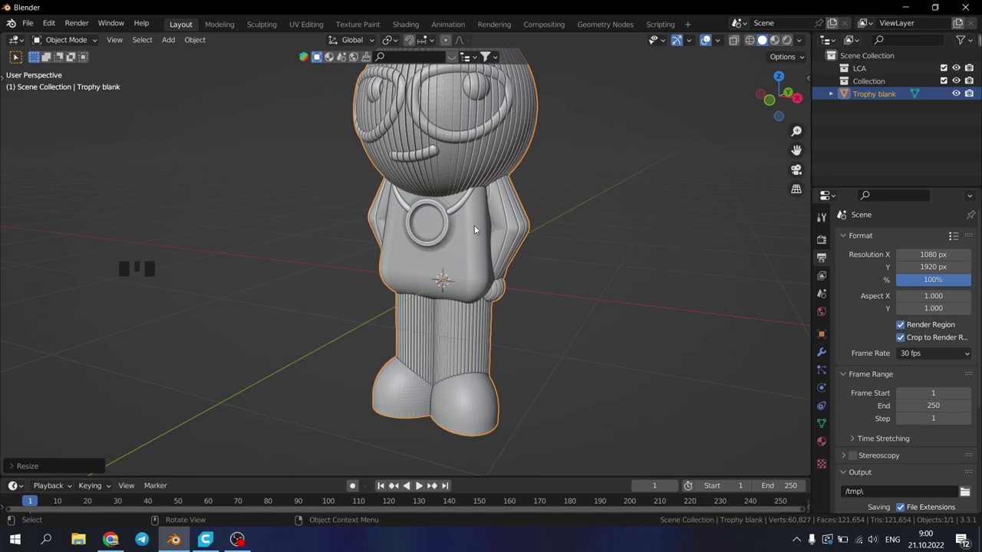
{"action": "left_click_drag", "start_coordinate": [479, 229], "coordinate": [390, 234]}
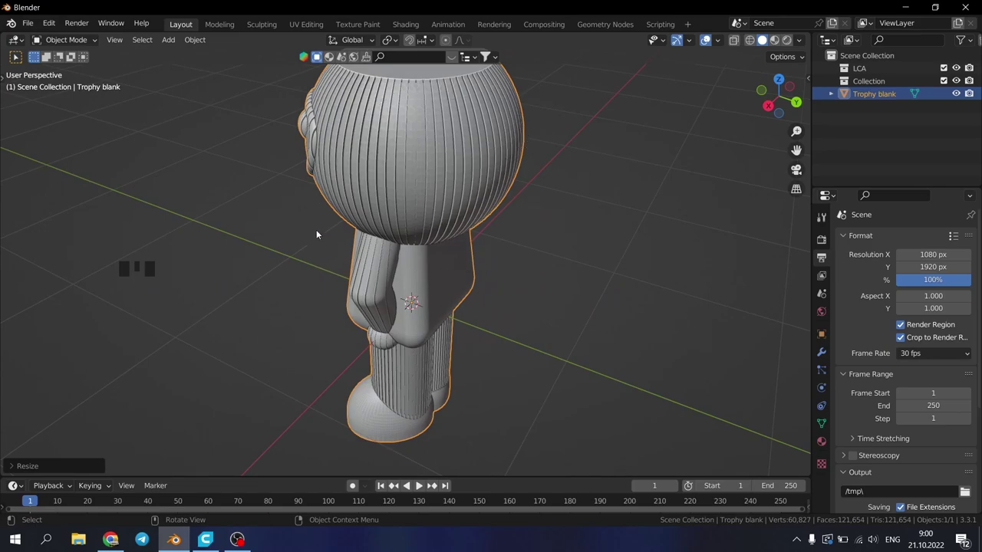
{"action": "left_click_drag", "start_coordinate": [453, 260], "coordinate": [594, 250]}
{"action": "scroll", "scroll_direction": "down", "scroll_amount": 3}
{"action": "scroll", "scroll_direction": "down", "scroll_amount": 3}
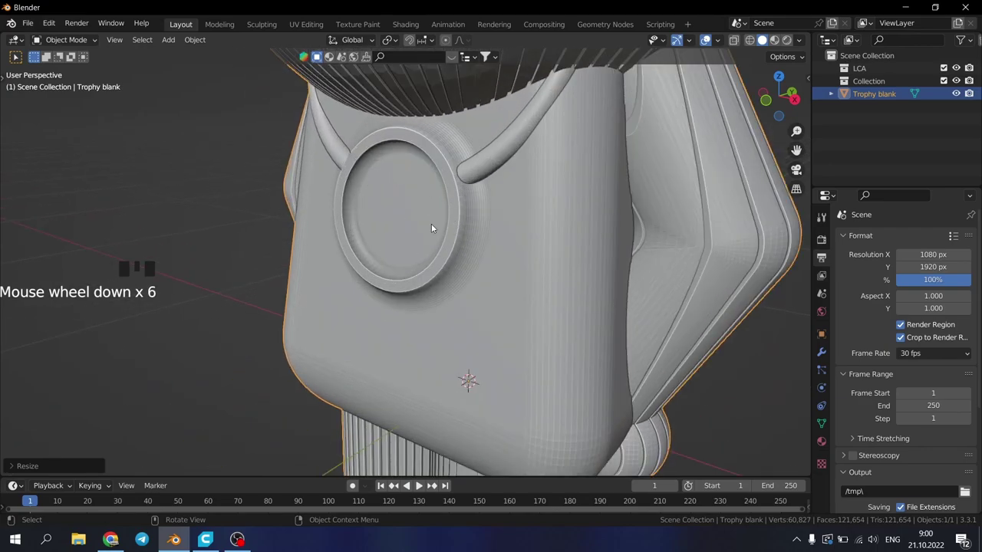
{"action": "left_click_drag", "start_coordinate": [391, 239], "coordinate": [339, 273]}
{"action": "scroll", "scroll_direction": "up", "scroll_amount": 3}
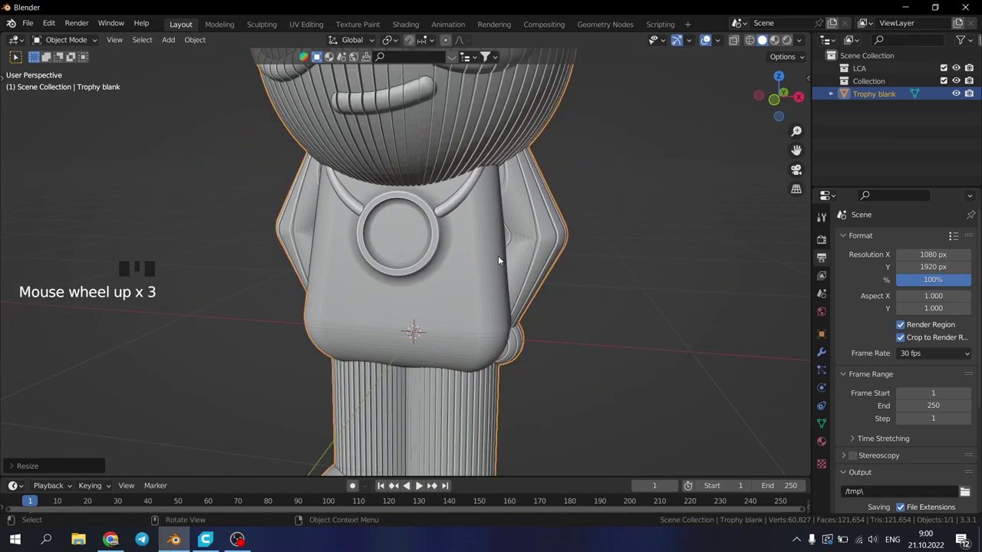
Step: Inspect the torso's back and feet underside, then return to the front view
{"action": "left_click_drag", "start_coordinate": [514, 249], "coordinate": [322, 260]}
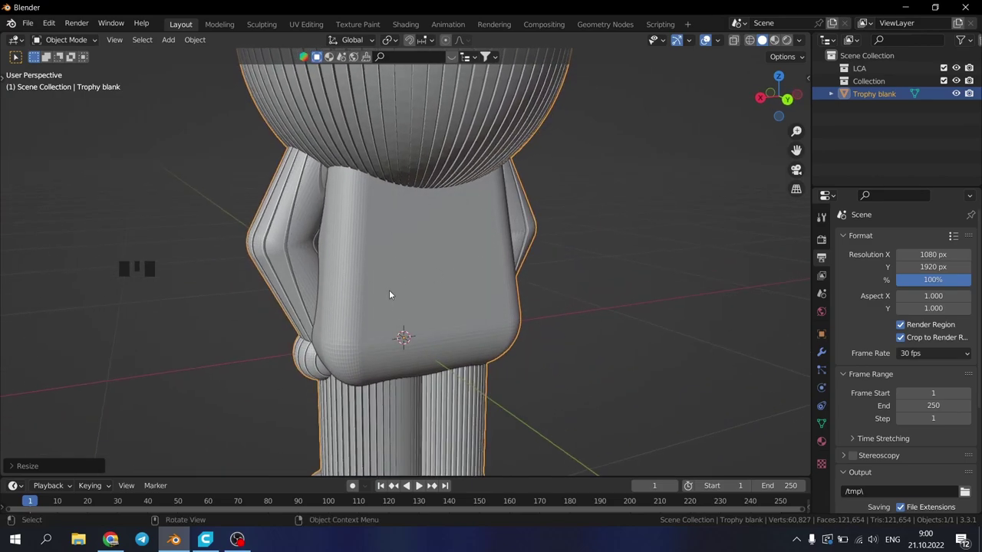
{"action": "left_click_drag", "start_coordinate": [464, 286], "coordinate": [398, 276]}
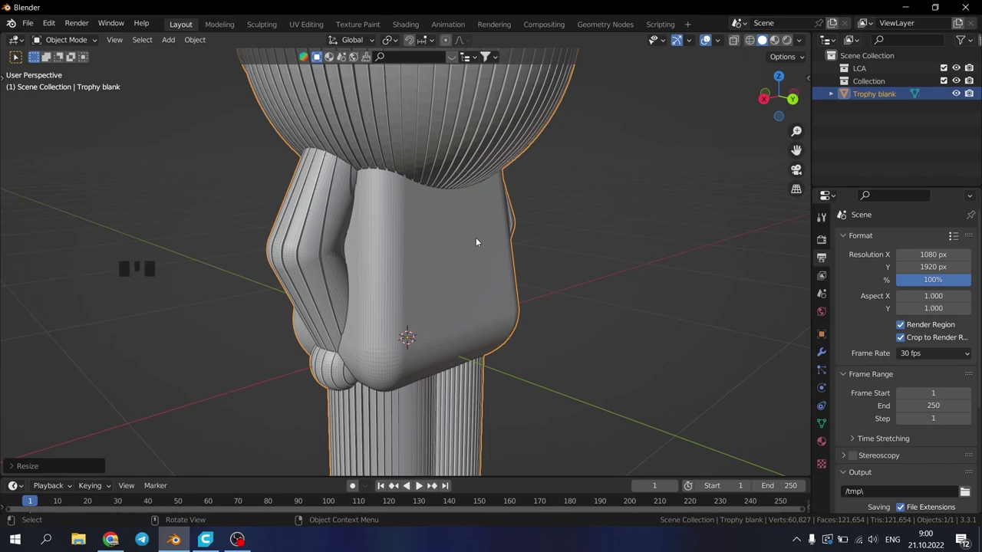
{"action": "scroll", "scroll_direction": "up", "scroll_amount": 3}
{"action": "scroll", "scroll_direction": "down", "scroll_amount": 3}
{"action": "left_click_drag", "start_coordinate": [442, 396], "coordinate": [465, 393]}
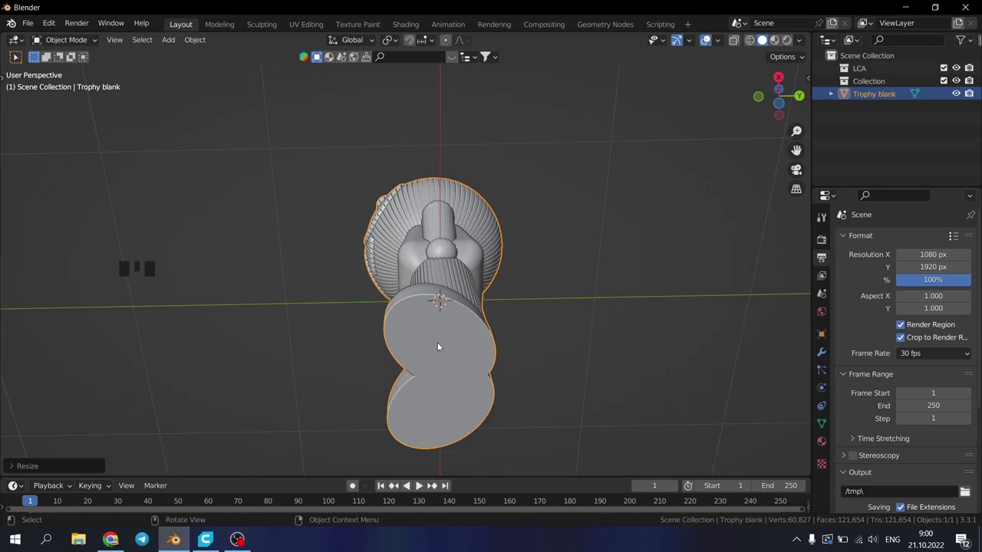
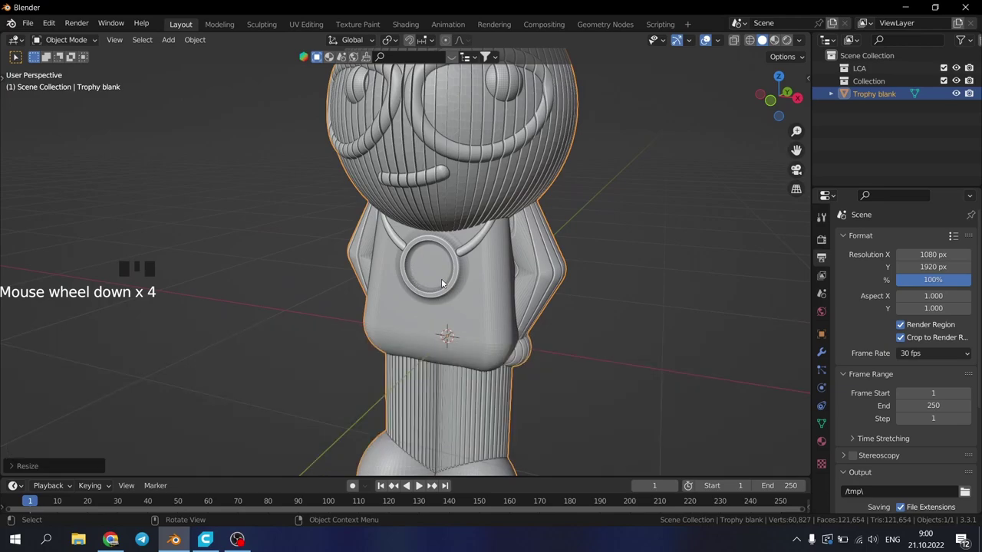
{"action": "left_click_drag", "start_coordinate": [497, 286], "coordinate": [450, 291]}
{"action": "left_click_drag", "start_coordinate": [436, 296], "coordinate": [474, 293]}
{"action": "key", "text": "KP_1"}
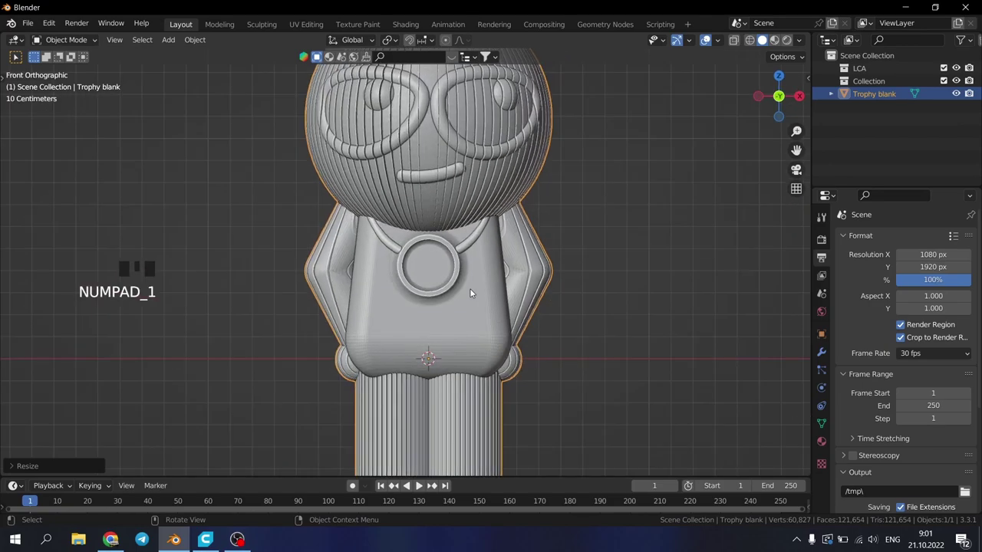
Step: Add a text object and rotate it 90° on X so it stands upright facing front
{"action": "key", "text": "shift+a"}
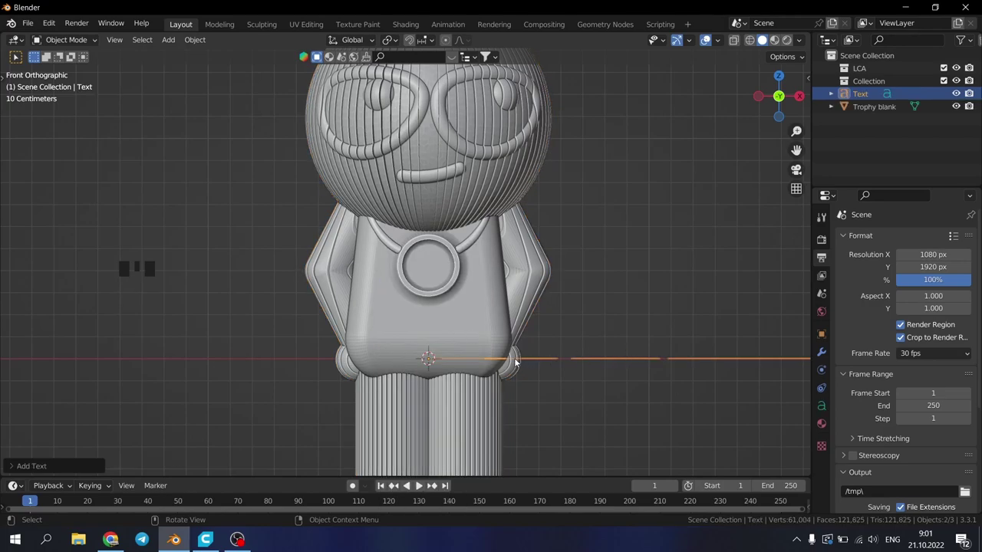
{"action": "left_click_drag", "start_coordinate": [484, 349], "coordinate": [677, 291]}
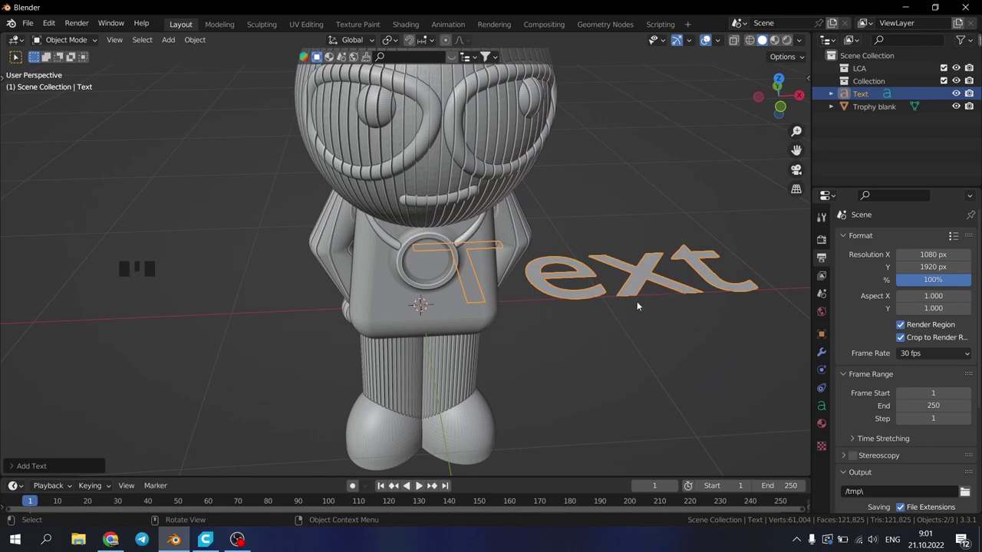
{"action": "key", "text": "KP_1"}
{"action": "scroll", "scroll_direction": "up", "scroll_amount": 3}
{"action": "scroll", "scroll_direction": "down", "scroll_amount": 3}
{"action": "key", "text": "r"}
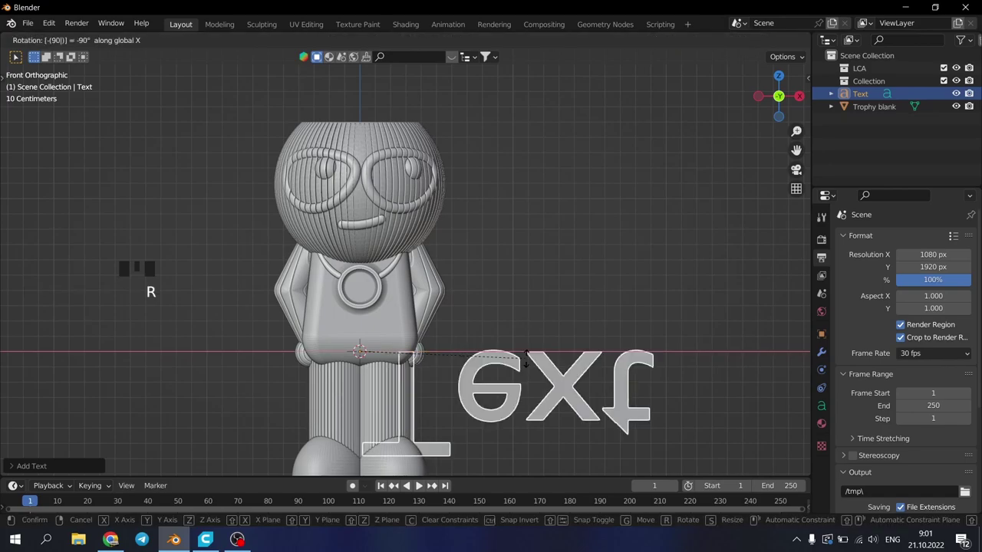
{"action": "key", "text": "r"}
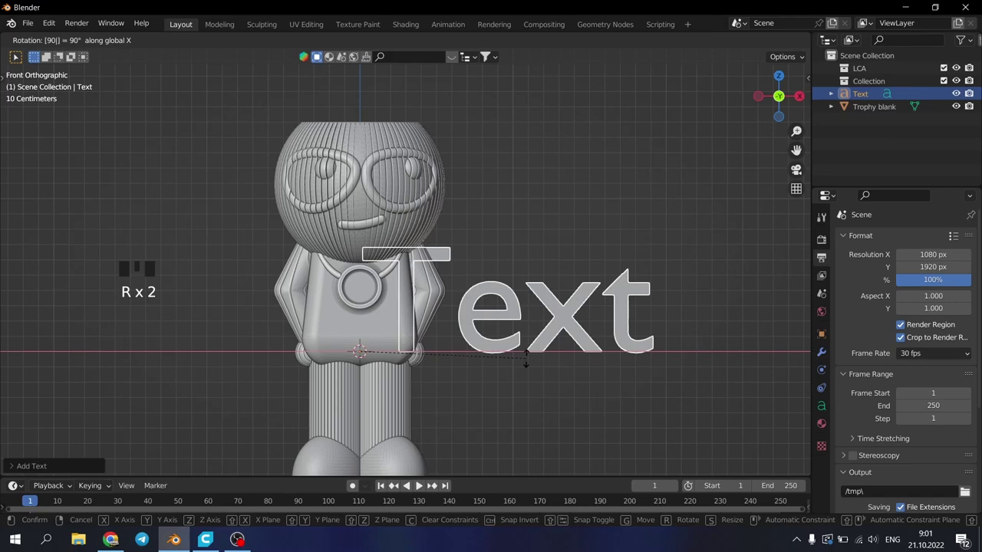
{"action": "key", "text": "Tab"}
Step: Replace the default word with the single character '1'
{"action": "key", "text": "BackSpace"}
{"action": "key", "text": "BackSpace"}
{"action": "key", "text": "BackSpace"}
{"action": "key", "text": "BackSpace"}
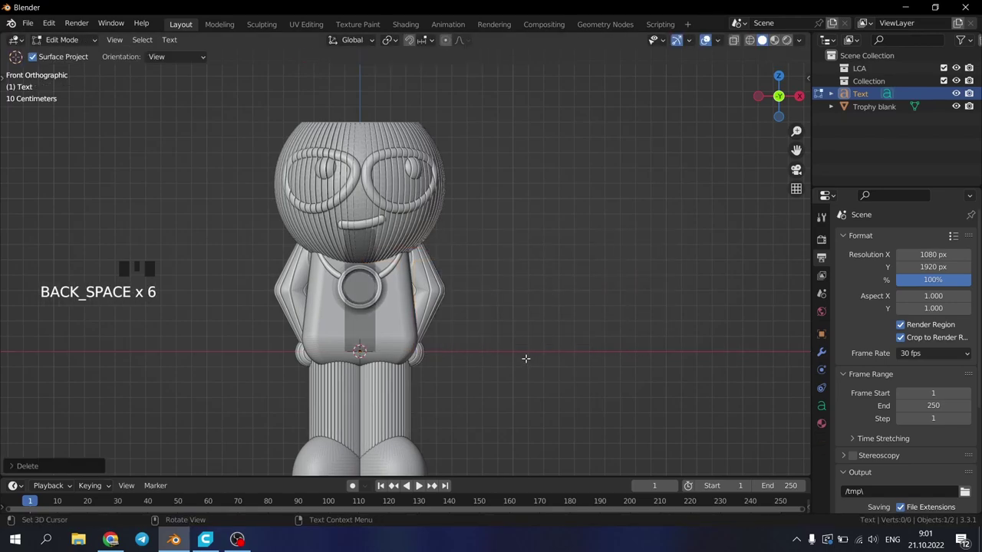
{"action": "key", "text": "1"}
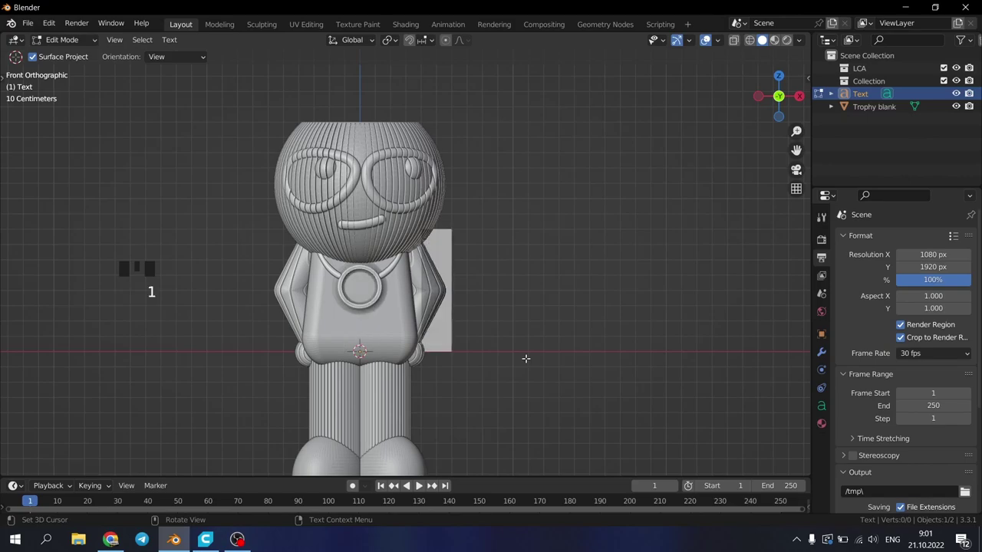
{"action": "key", "text": "Tab"}
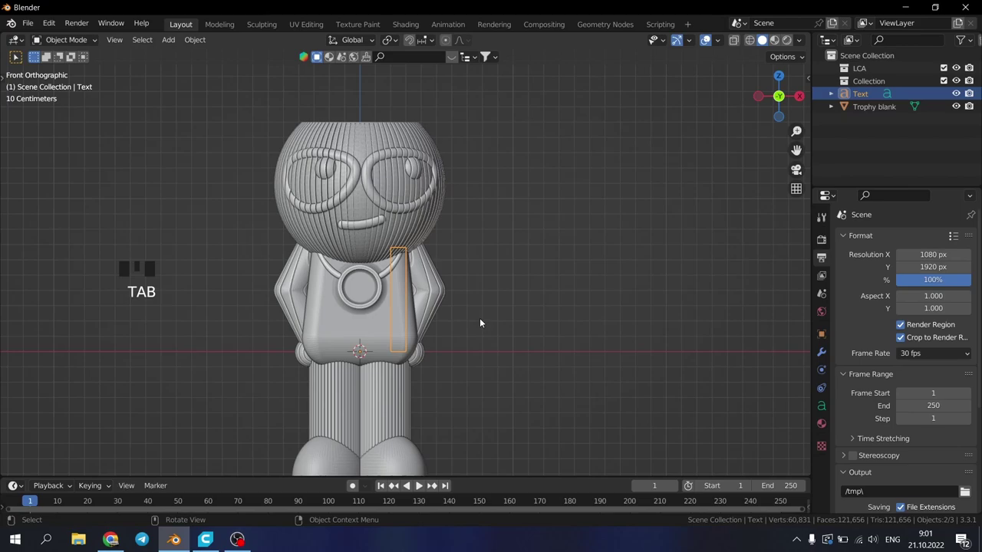
Step: Move the '1' along X beside the figurine's torso, using see-through display to align it
{"action": "key", "text": "z"}
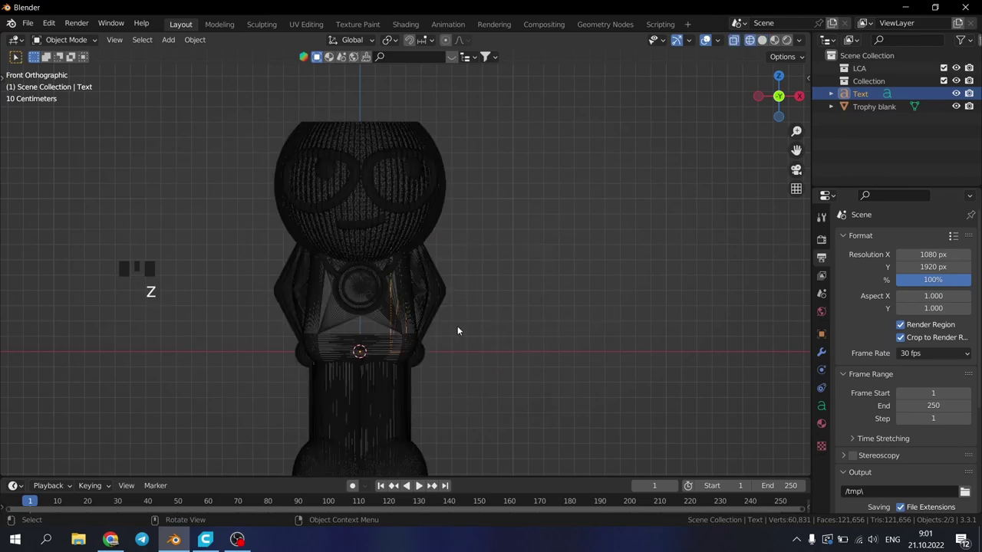
{"action": "key", "text": "g"}
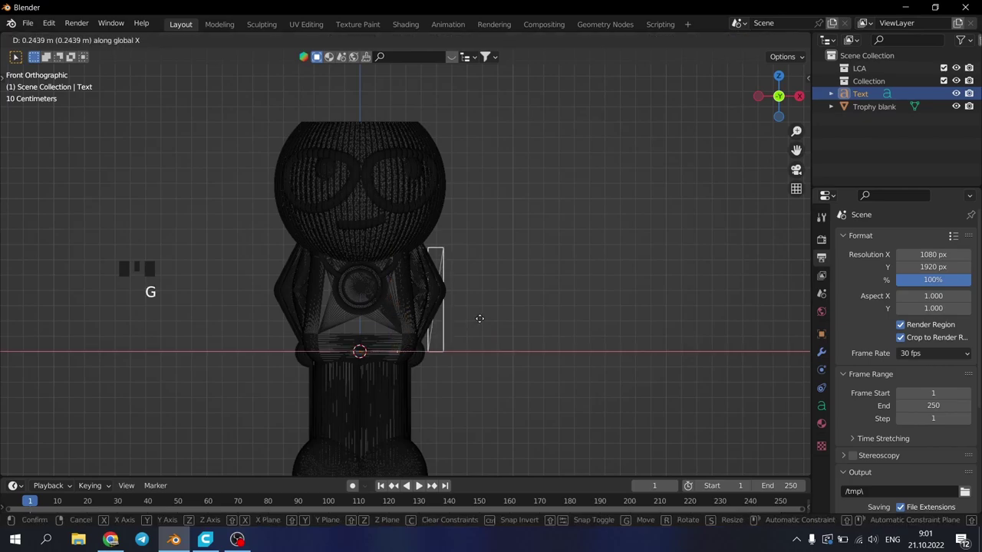
{"action": "key", "text": "Tab"}
{"action": "key", "text": "Tab"}
{"action": "key", "text": "alt+z"}
{"action": "key", "text": "z"}
{"action": "left_click_drag", "start_coordinate": [533, 322], "coordinate": [475, 320]}
{"action": "scroll", "scroll_direction": "down", "scroll_amount": 3}
{"action": "key", "text": "KP_1"}
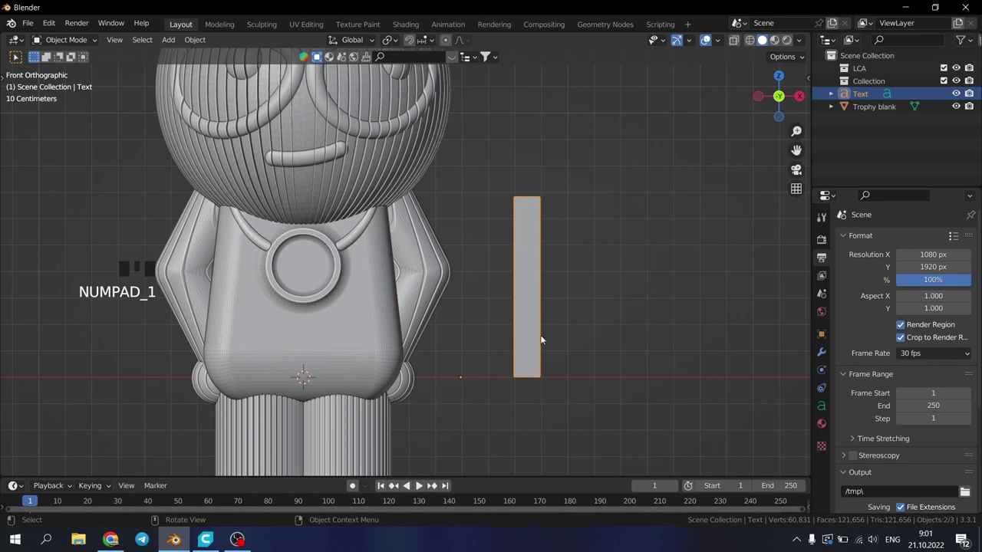
Step: Shrink the '1' and set its font to Arial Black in the Object Data properties
{"action": "key", "text": "s"}
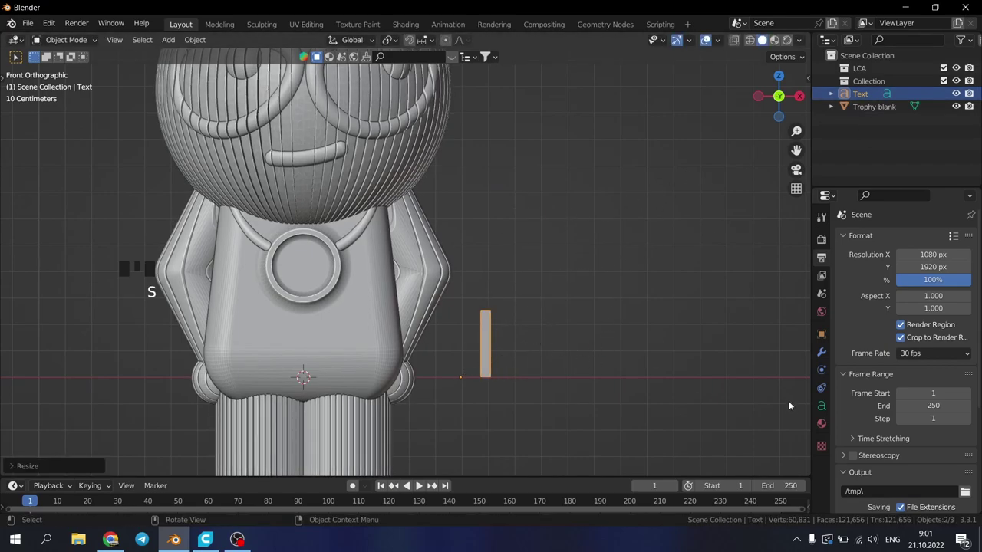
{"action": "left_click", "coordinate": [828, 409]}
{"action": "scroll", "scroll_direction": "down", "scroll_amount": 3}
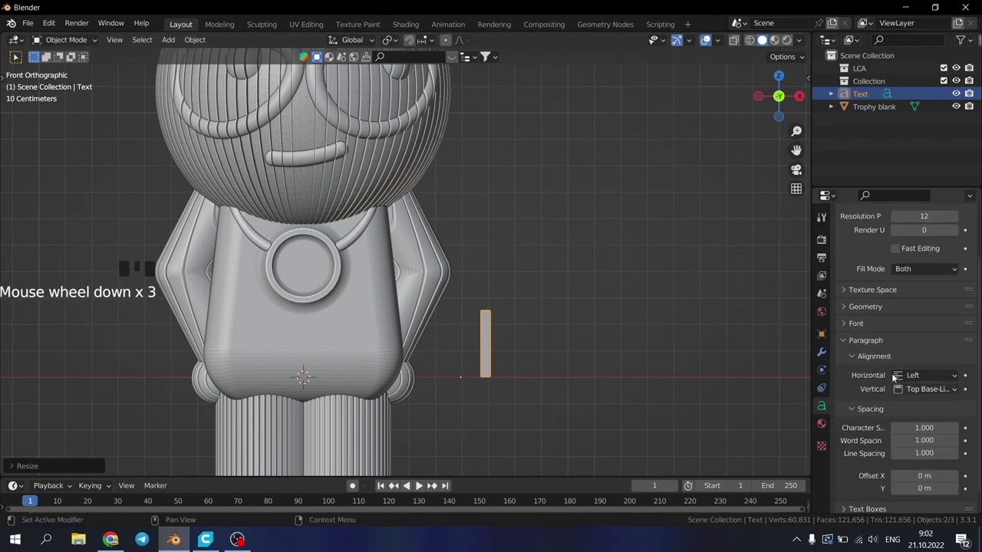
{"action": "scroll", "scroll_direction": "down", "scroll_amount": 3}
{"action": "left_click_drag", "start_coordinate": [846, 306], "coordinate": [723, 186]}
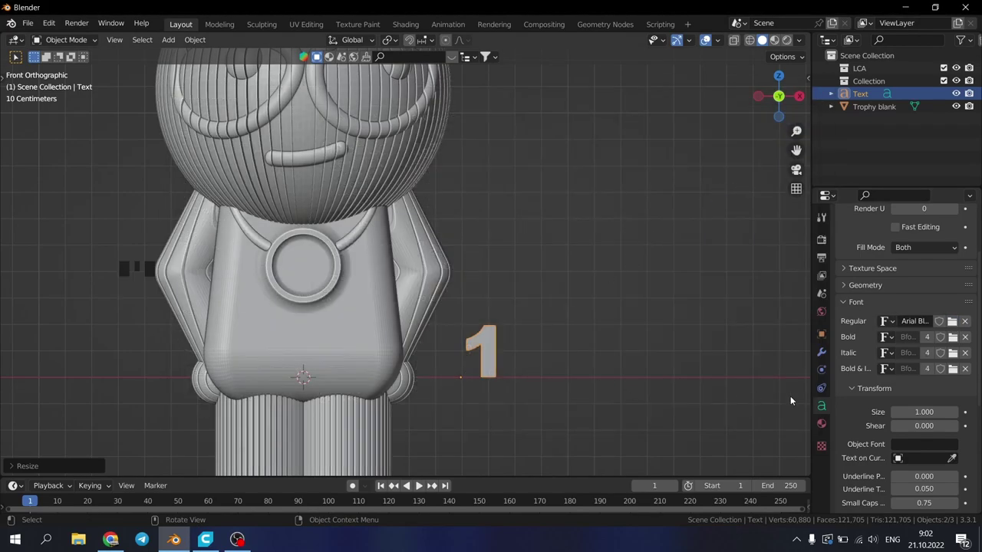
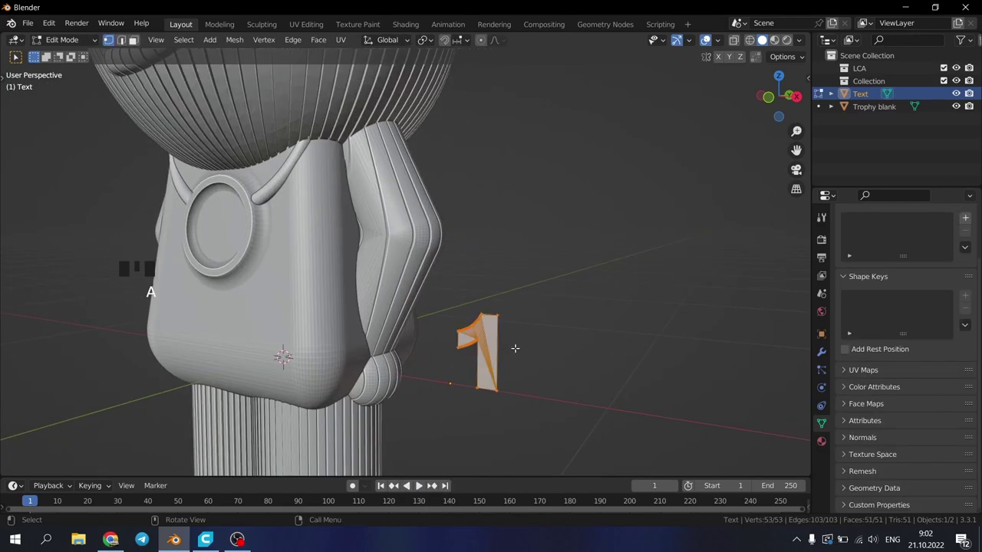
Step: From the top view, extrude the '1' along Y to give it thickness
{"action": "key", "text": "KP_7"}
{"action": "scroll", "scroll_direction": "down", "scroll_amount": 3}
{"action": "key", "text": "e"}
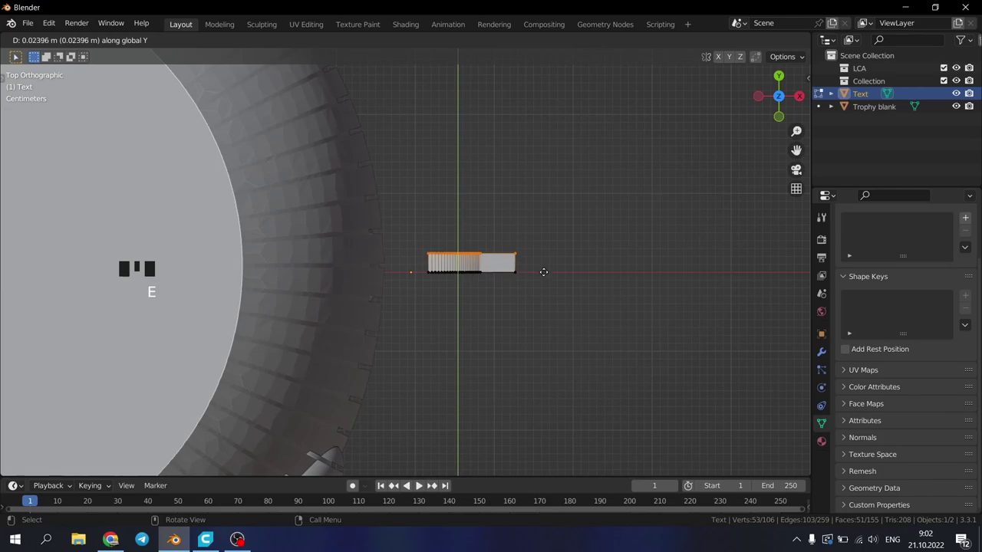
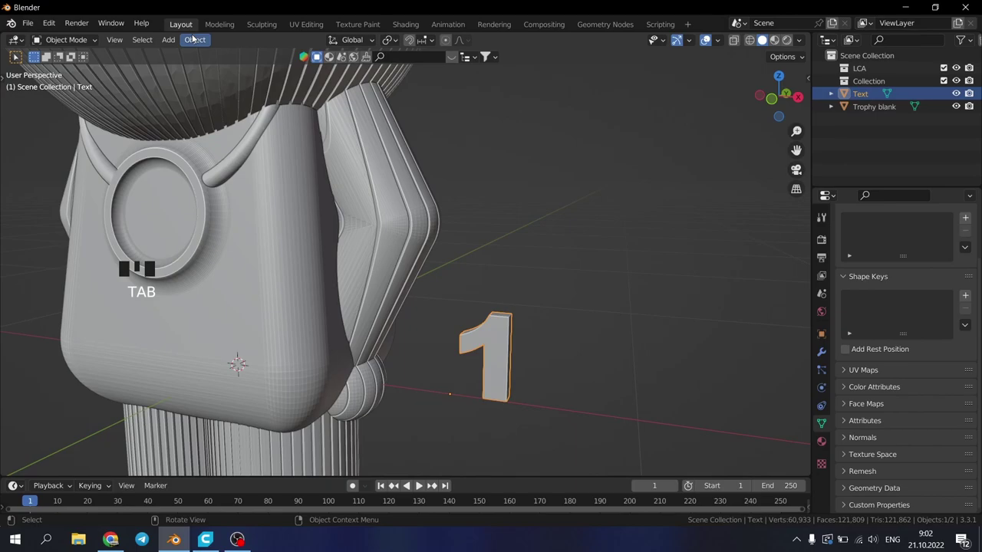
Step: Set origin to geometry, reset location, then raise and tilt the '1' to chest height in side view
{"action": "left_click_drag", "start_coordinate": [196, 40], "coordinate": [374, 83]}
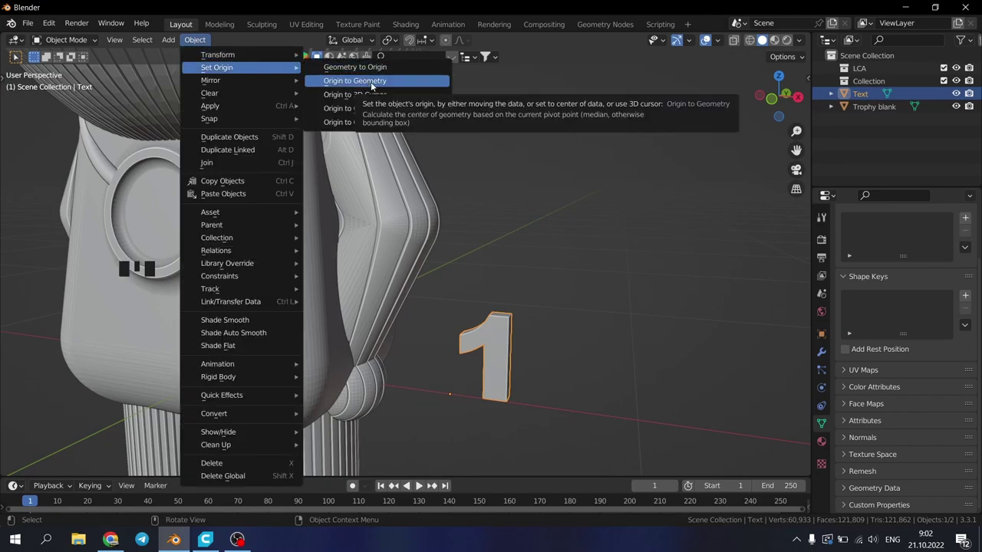
{"action": "scroll", "scroll_direction": "up", "scroll_amount": 3}
{"action": "scroll", "scroll_direction": "down", "scroll_amount": 3}
{"action": "key", "text": "alt+g"}
{"action": "left_click_drag", "start_coordinate": [404, 369], "coordinate": [436, 352]}
{"action": "scroll", "scroll_direction": "down", "scroll_amount": 3}
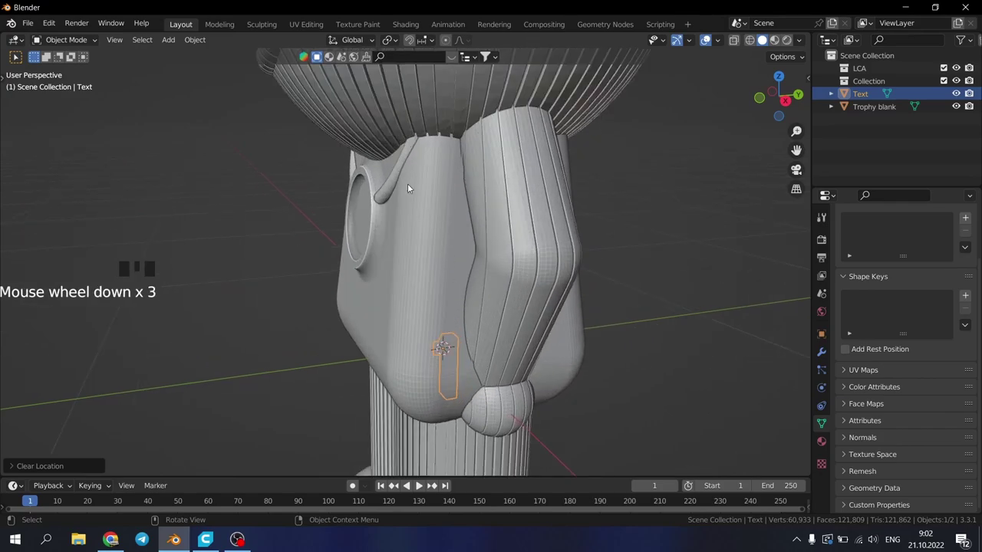
{"action": "key", "text": "KP_3"}
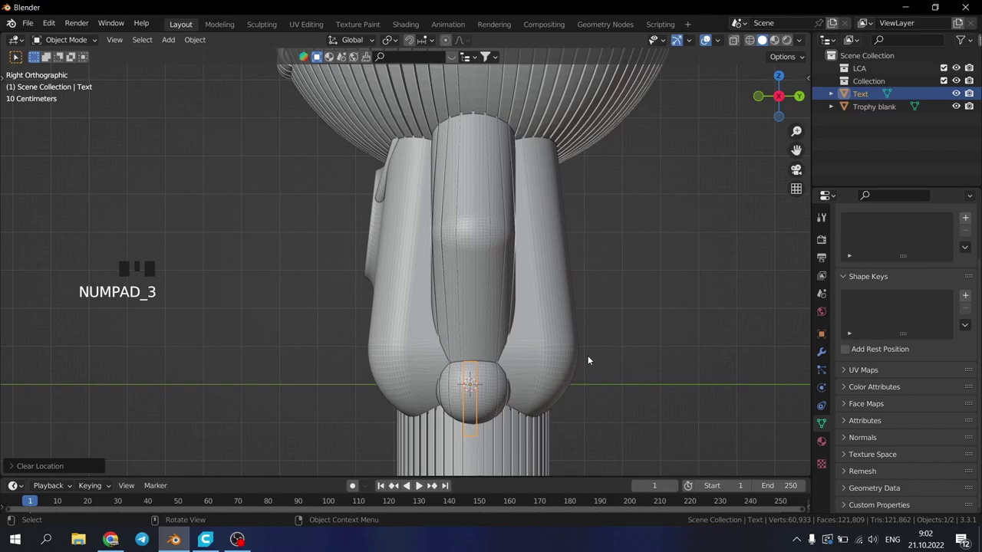
{"action": "key", "text": "g"}
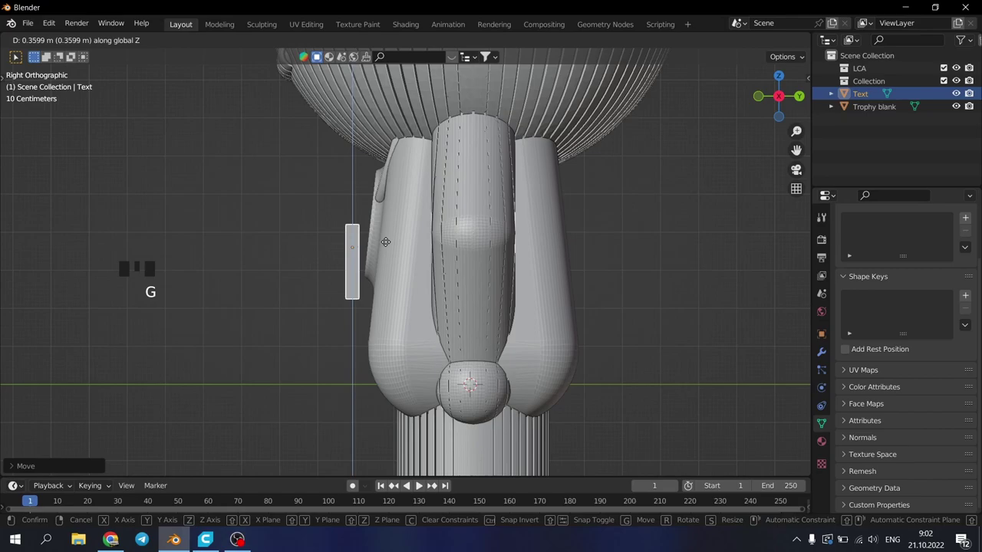
{"action": "scroll", "scroll_direction": "down", "scroll_amount": 3}
{"action": "scroll", "scroll_direction": "up", "scroll_amount": 3}
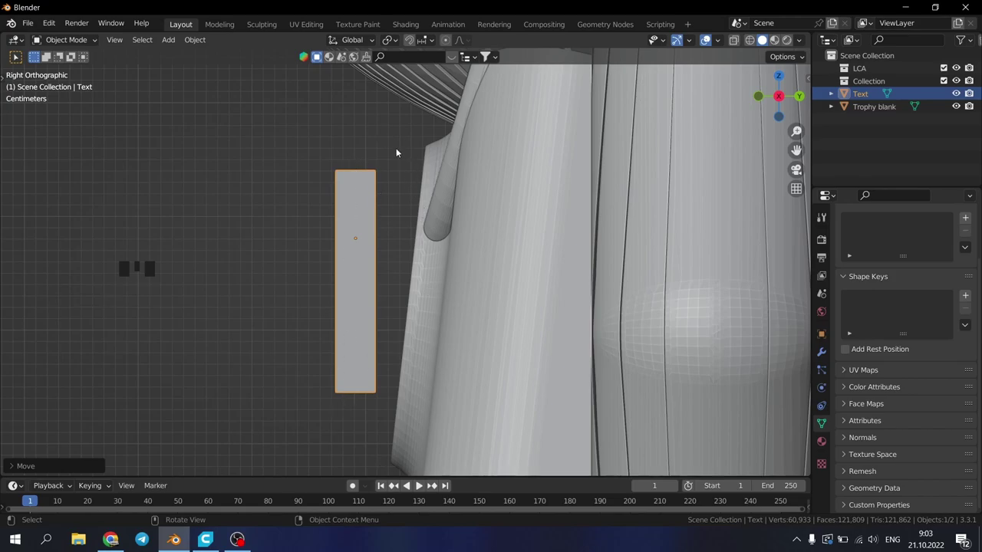
{"action": "key", "text": "r"}
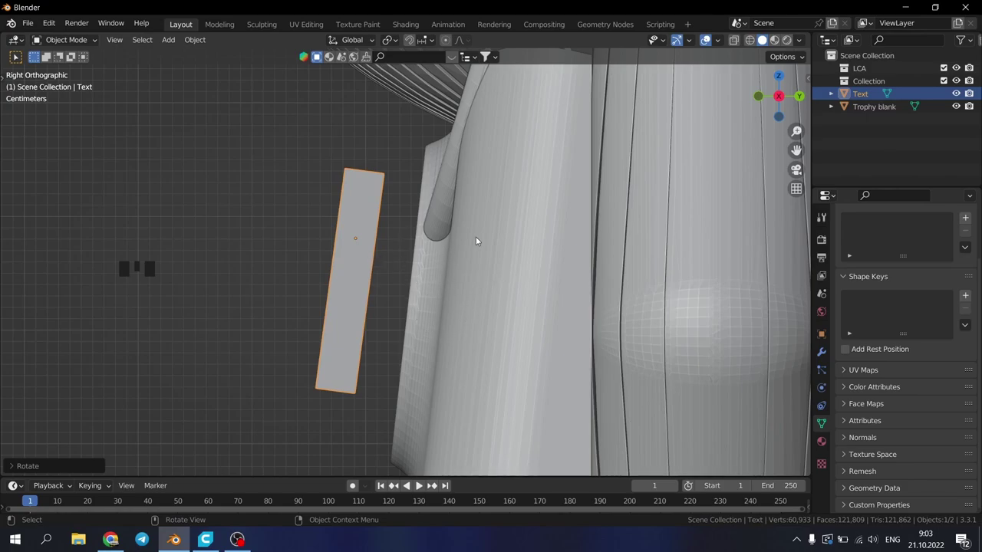
Step: In wireframe, push the '1' into the chest medallion and fine-tune its tilt and depth
{"action": "key", "text": "z"}
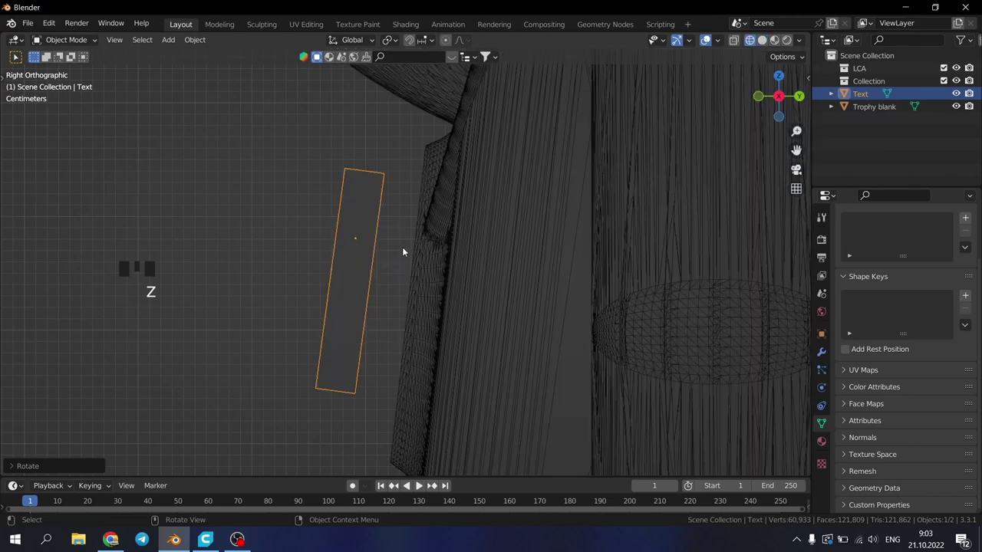
{"action": "key", "text": "alt+z"}
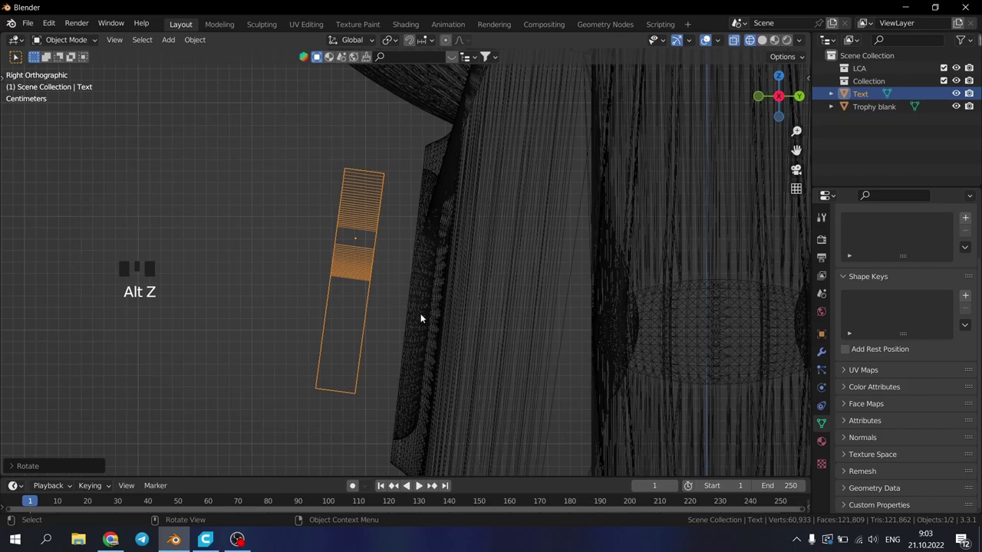
{"action": "scroll", "scroll_direction": "down", "scroll_amount": 3}
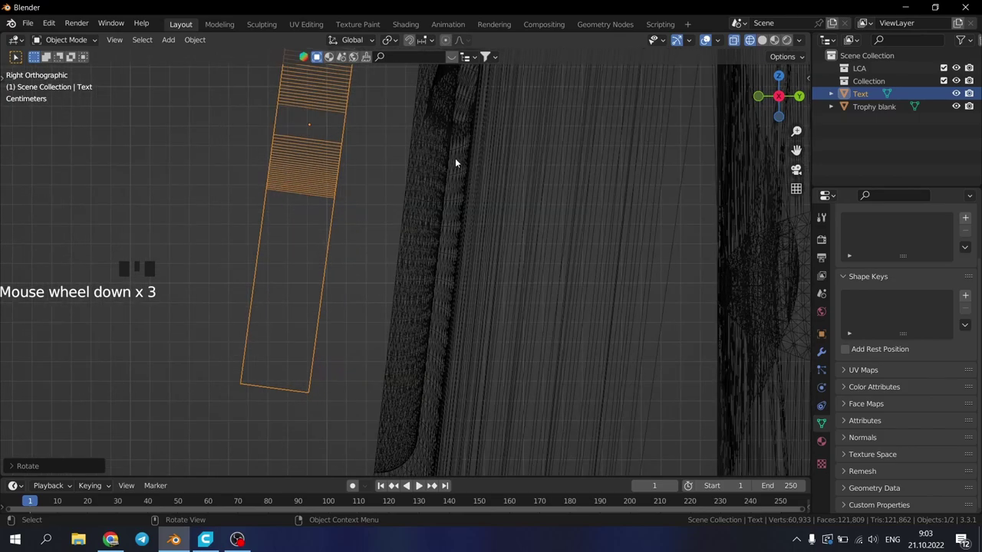
{"action": "scroll", "scroll_direction": "up", "scroll_amount": 3}
{"action": "scroll", "scroll_direction": "down", "scroll_amount": 3}
{"action": "key", "text": "g"}
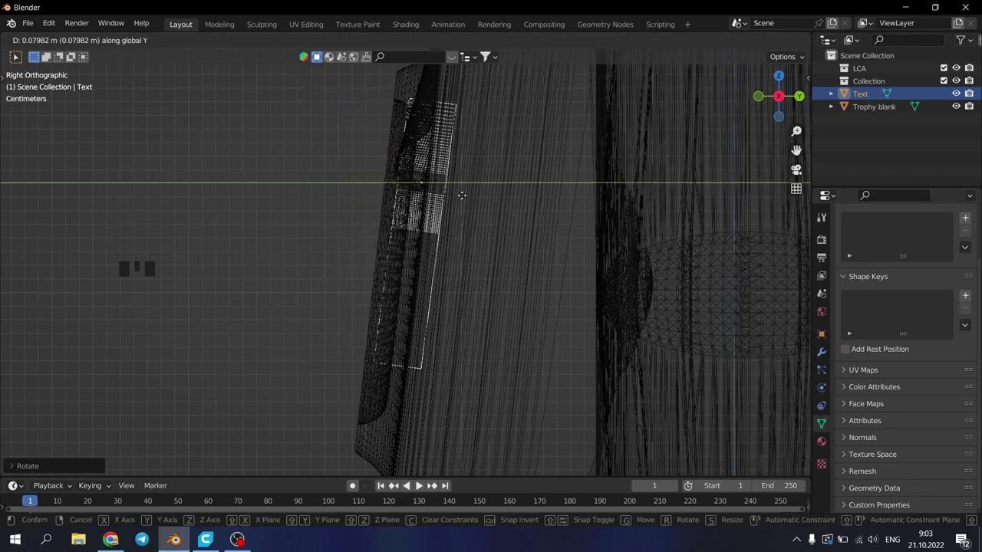
{"action": "key", "text": "r"}
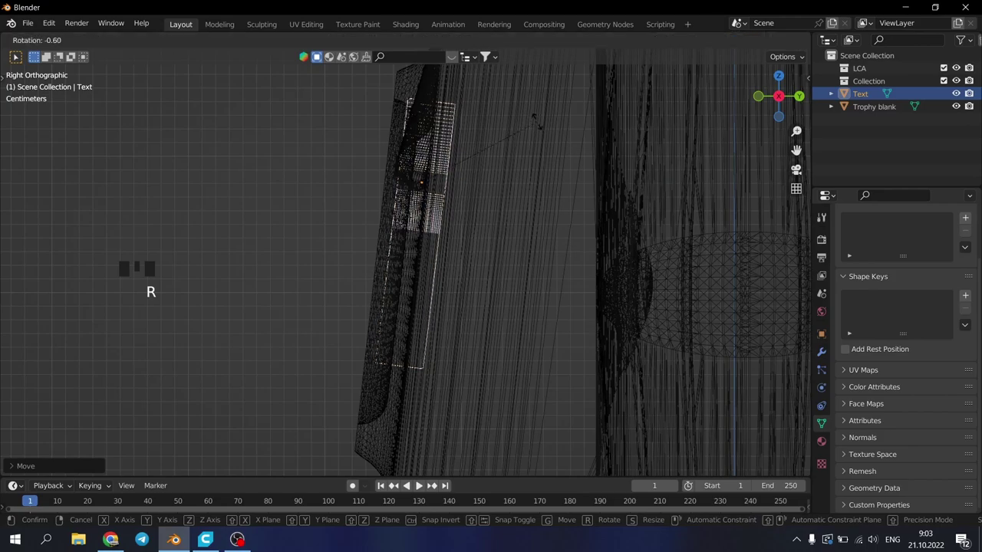
{"action": "key", "text": "g"}
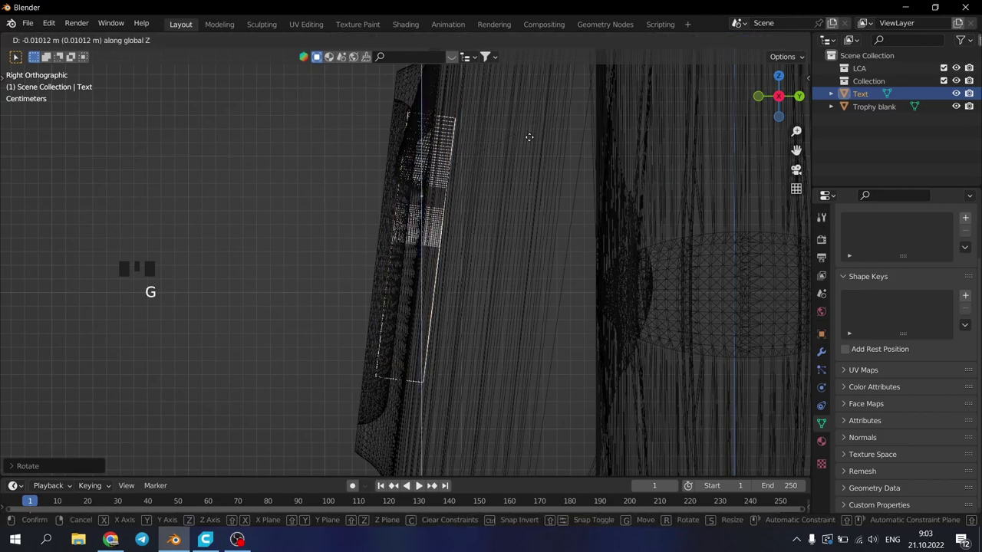
{"action": "key", "text": "g"}
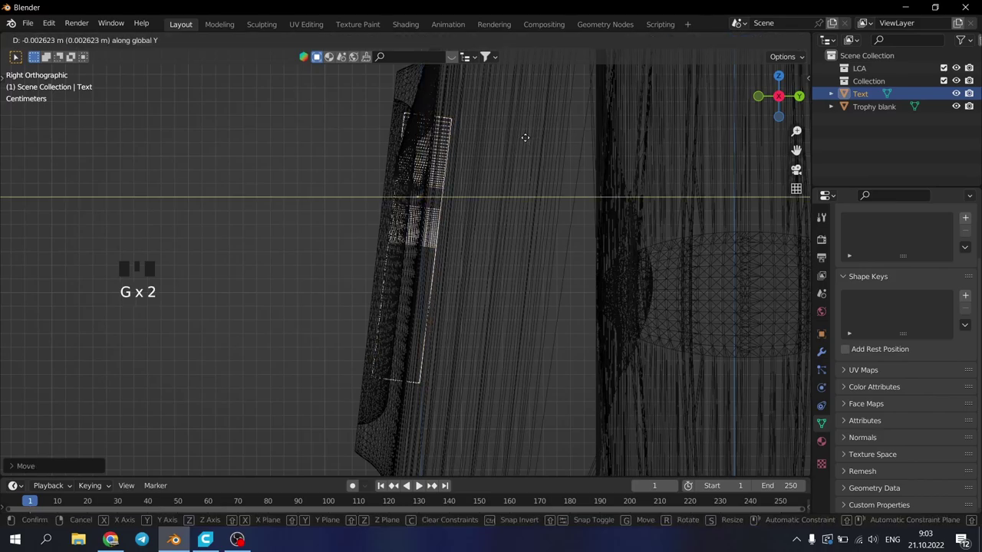
Step: From the front view, centre and scale down the '1' to fit inside the medallion
{"action": "left_click_drag", "start_coordinate": [385, 304], "coordinate": [480, 326]}
{"action": "key", "text": "KP_1"}
{"action": "scroll", "scroll_direction": "up", "scroll_amount": 3}
{"action": "scroll", "scroll_direction": "down", "scroll_amount": 3}
{"action": "key", "text": "alt+z"}
{"action": "scroll", "scroll_direction": "down", "scroll_amount": 3}
{"action": "key", "text": "g"}
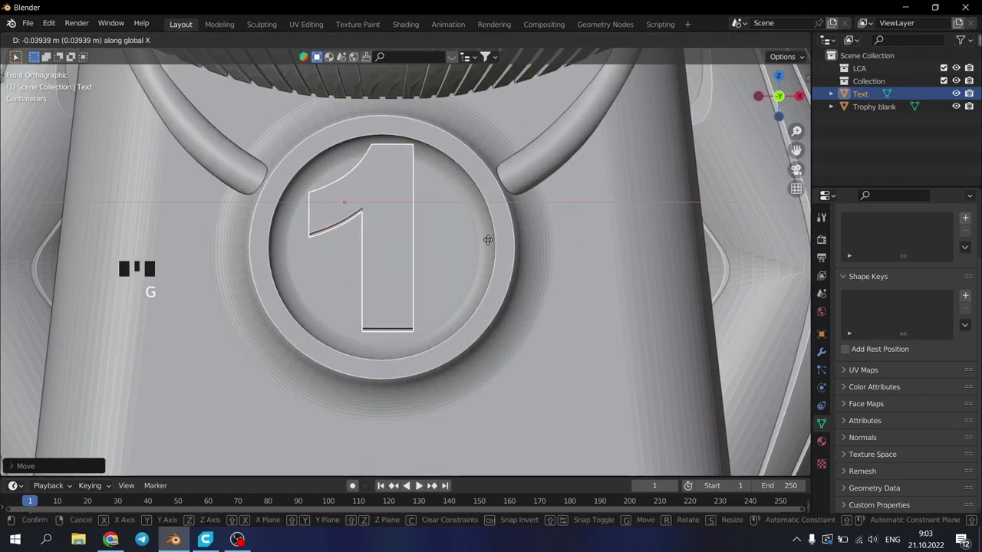
{"action": "key", "text": "s"}
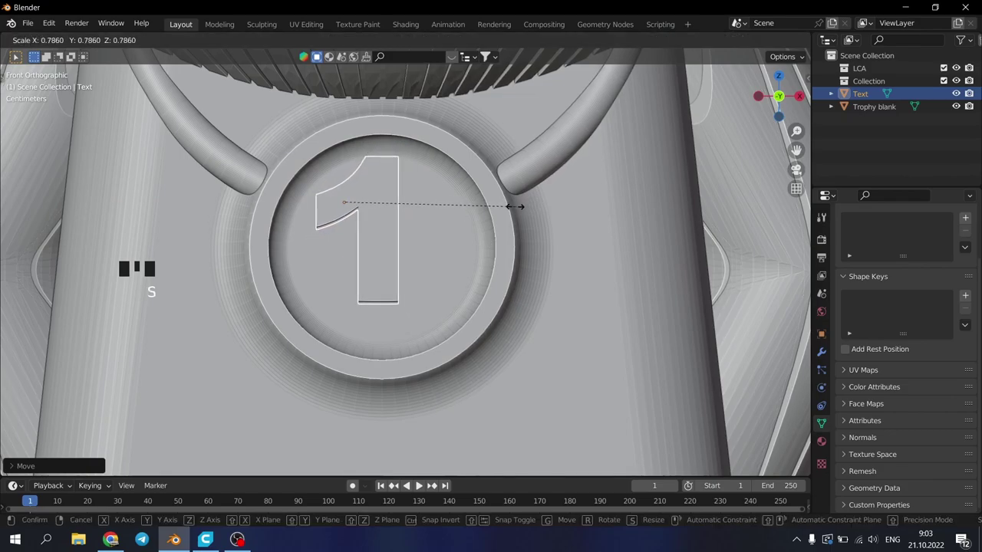
{"action": "key", "text": "g"}
{"action": "key", "text": "g"}
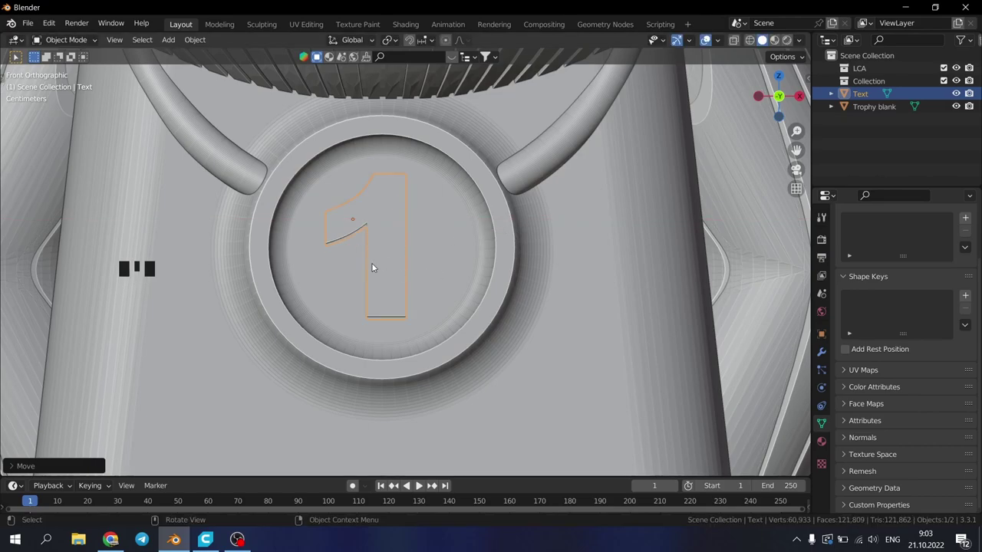
{"action": "left_click_drag", "start_coordinate": [407, 260], "coordinate": [367, 243]}
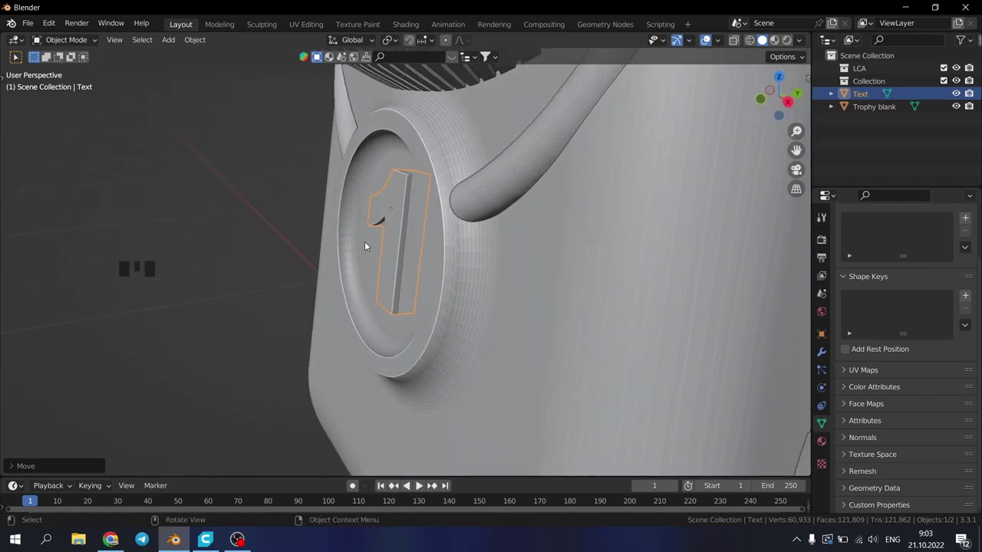
{"action": "scroll", "scroll_direction": "down", "scroll_amount": 3}
{"action": "scroll", "scroll_direction": "up", "scroll_amount": 3}
{"action": "scroll", "scroll_direction": "down", "scroll_amount": 3}
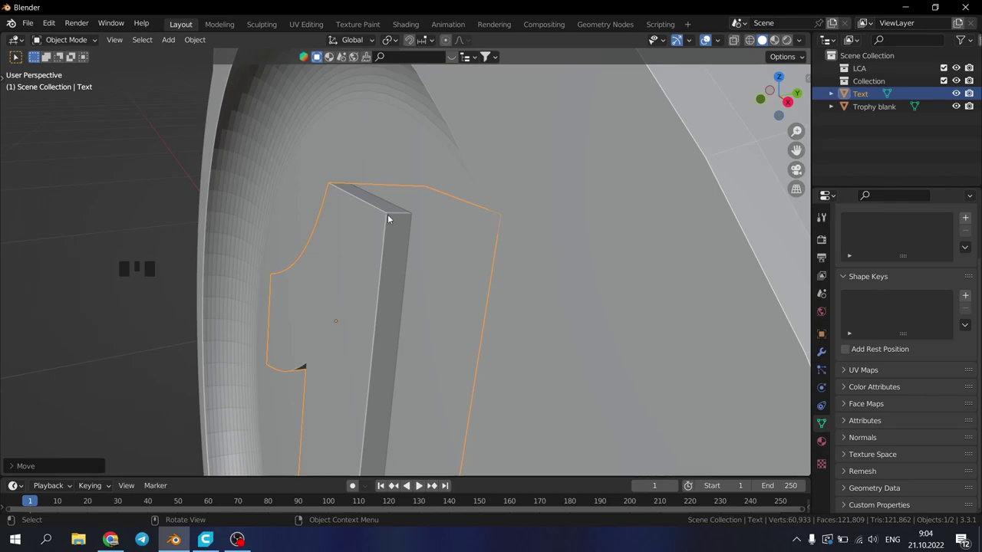
{"action": "scroll", "scroll_direction": "up", "scroll_amount": 3}
{"action": "scroll", "scroll_direction": "down", "scroll_amount": 3}
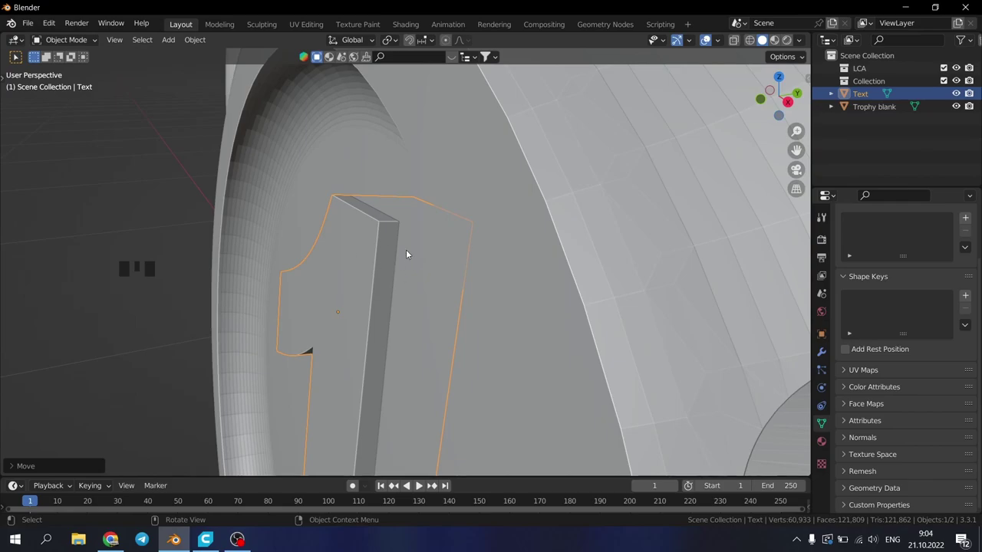
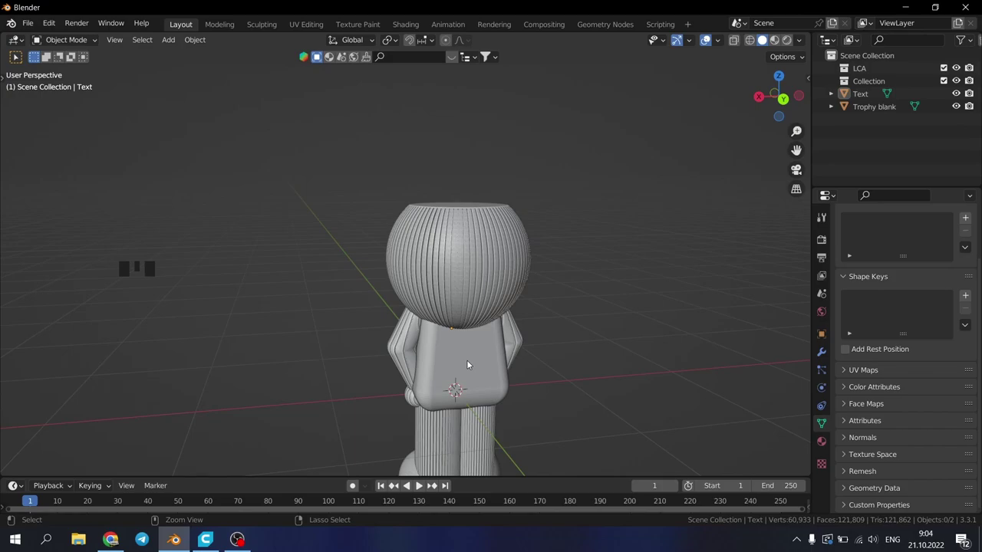
Step: Switch to the back view of the figurine with Ctrl+Numpad 1
{"action": "key", "text": "ctrl+KP_1"}
{"action": "scroll", "scroll_direction": "up", "scroll_amount": 3}
{"action": "scroll", "scroll_direction": "down", "scroll_amount": 3}
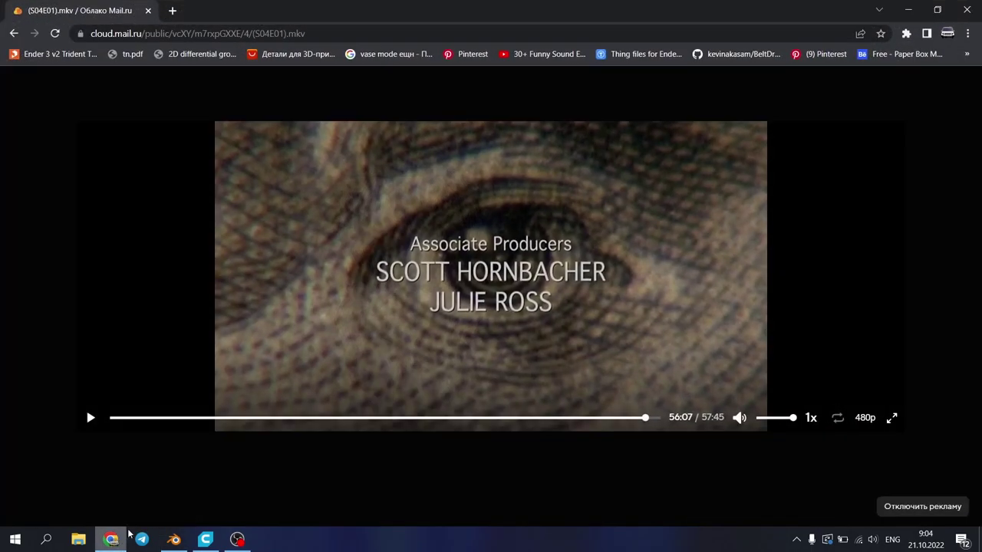
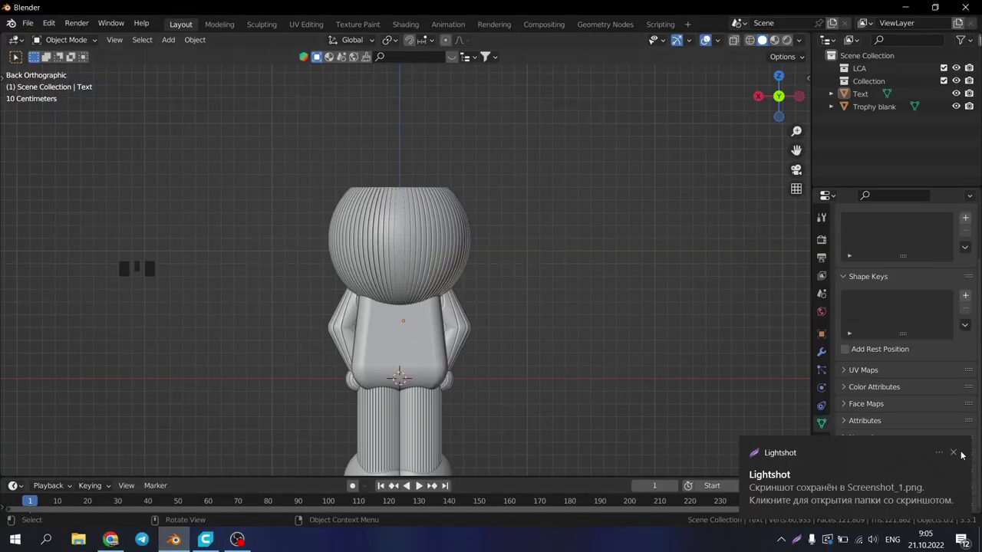
Step: Load Screenshot_1.png as a reference image, scaled and moved over the figurine's back torso
{"action": "key", "text": "shift+a"}
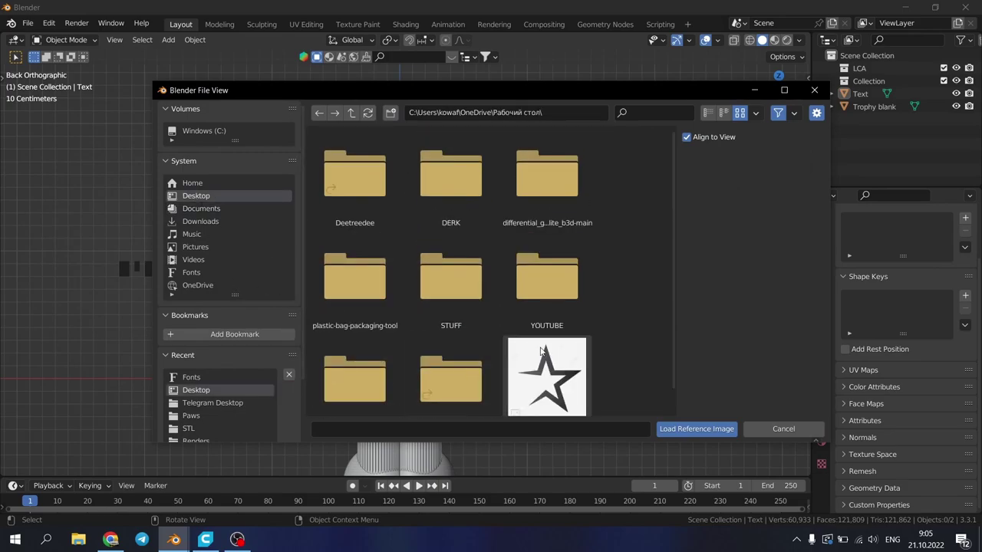
{"action": "scroll", "scroll_direction": "up", "scroll_amount": 3}
{"action": "key", "text": "s"}
{"action": "scroll", "scroll_direction": "down", "scroll_amount": 3}
{"action": "key", "text": "alt+z"}
{"action": "scroll", "scroll_direction": "down", "scroll_amount": 3}
{"action": "key", "text": "g"}
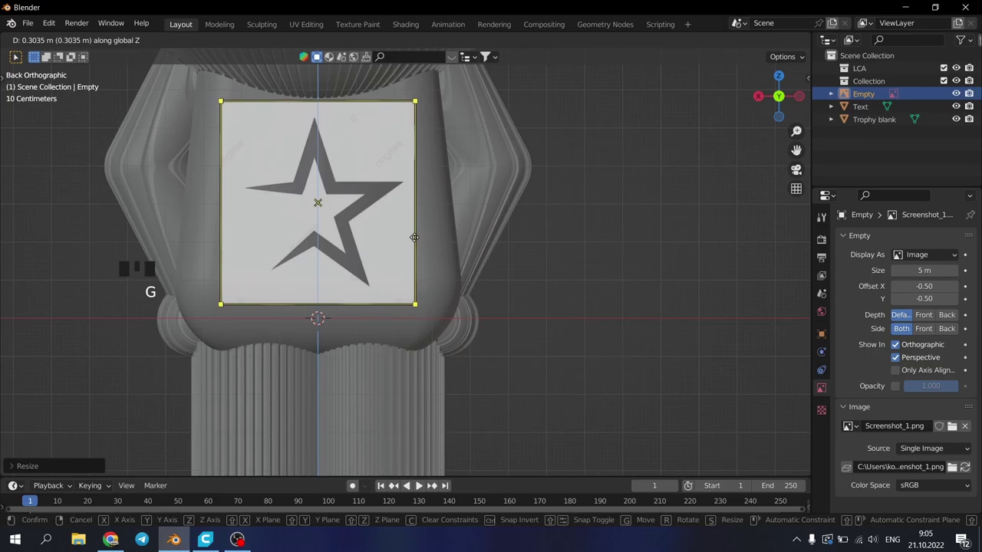
{"action": "scroll", "scroll_direction": "up", "scroll_amount": 3}
{"action": "scroll", "scroll_direction": "down", "scroll_amount": 3}
{"action": "left_click", "coordinate": [664, 259]}
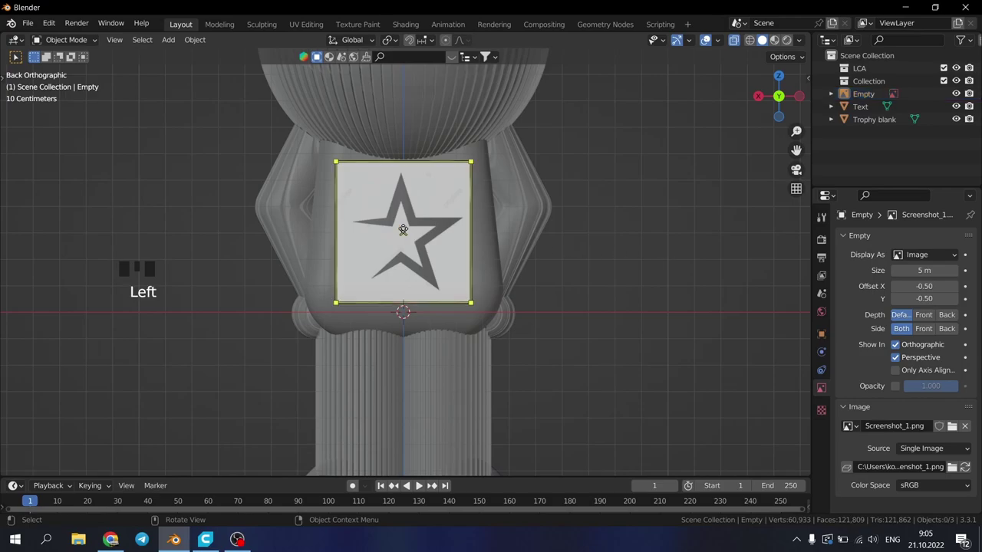
Step: Add a plane rotated 90° on X to face the view and enter Edit Mode
{"action": "key", "text": "shift+a"}
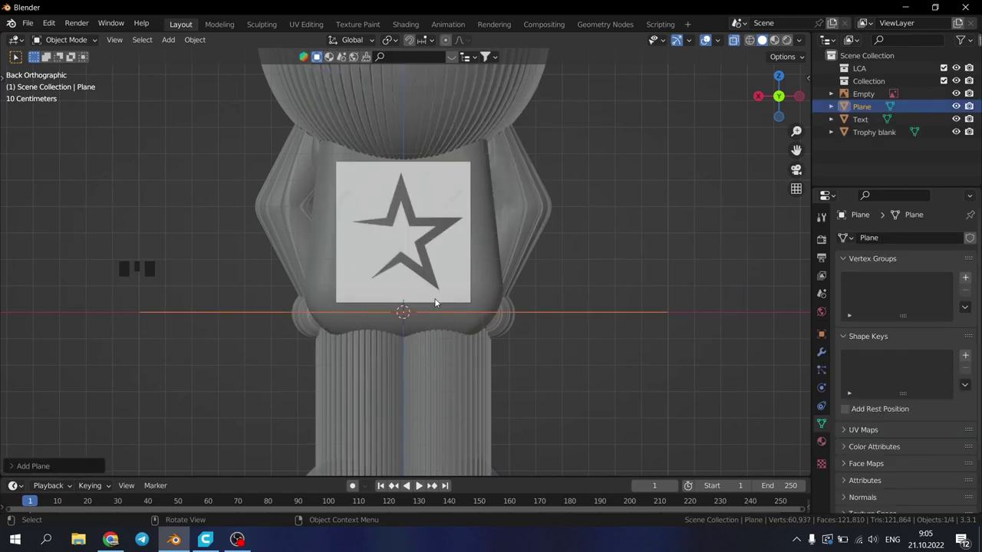
{"action": "key", "text": "r"}
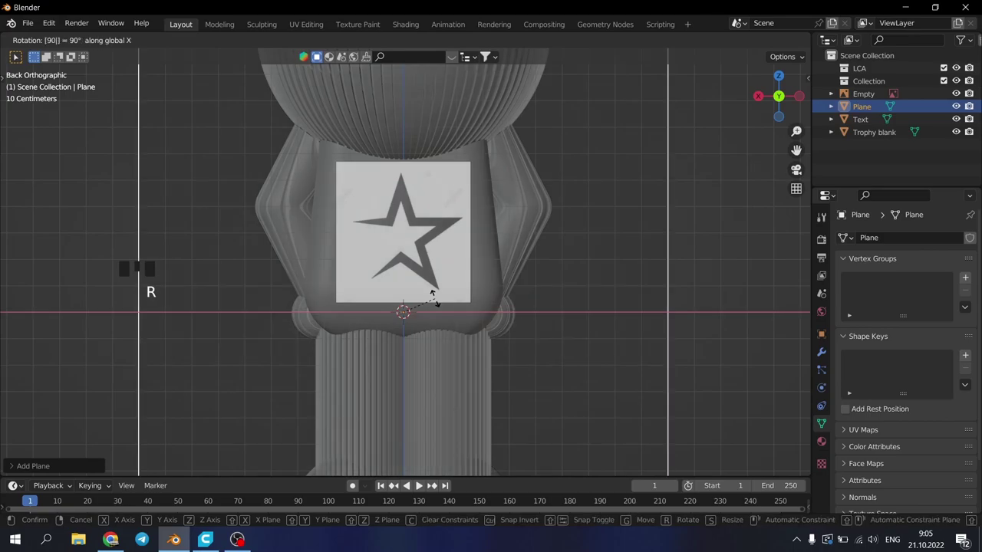
{"action": "scroll", "scroll_direction": "up", "scroll_amount": 3}
{"action": "scroll", "scroll_direction": "down", "scroll_amount": 3}
{"action": "key", "text": "Tab"}
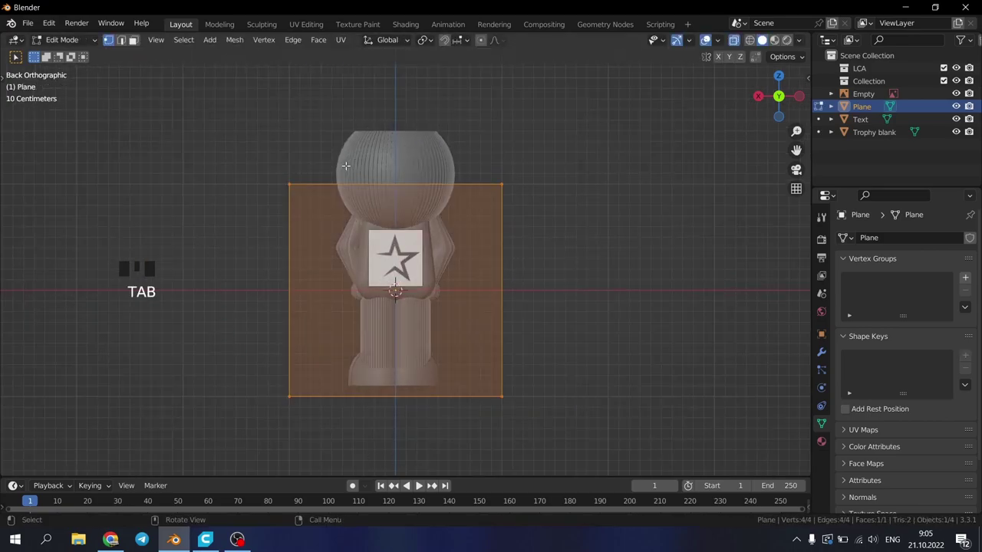
Step: Merge the plane's vertices at centre and move the single point onto the star's left tip
{"action": "key", "text": "m"}
{"action": "scroll", "scroll_direction": "down", "scroll_amount": 3}
{"action": "scroll", "scroll_direction": "up", "scroll_amount": 3}
{"action": "scroll", "scroll_direction": "down", "scroll_amount": 3}
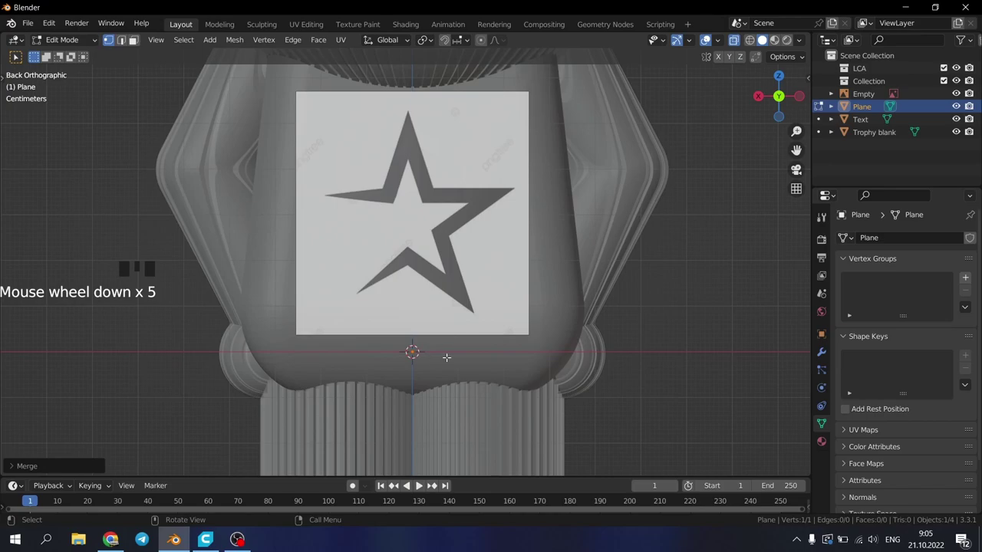
{"action": "key", "text": "g"}
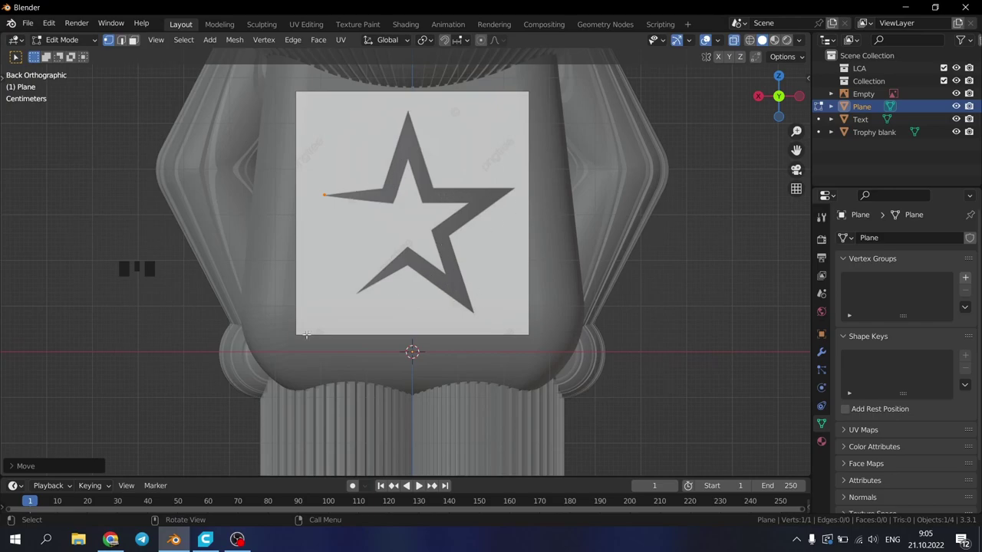
{"action": "scroll", "scroll_direction": "down", "scroll_amount": 3}
{"action": "scroll", "scroll_direction": "up", "scroll_amount": 3}
Step: Extrude vertices around the star's upper corners, tracing the first half of its outline
{"action": "scroll", "scroll_direction": "down", "scroll_amount": 3}
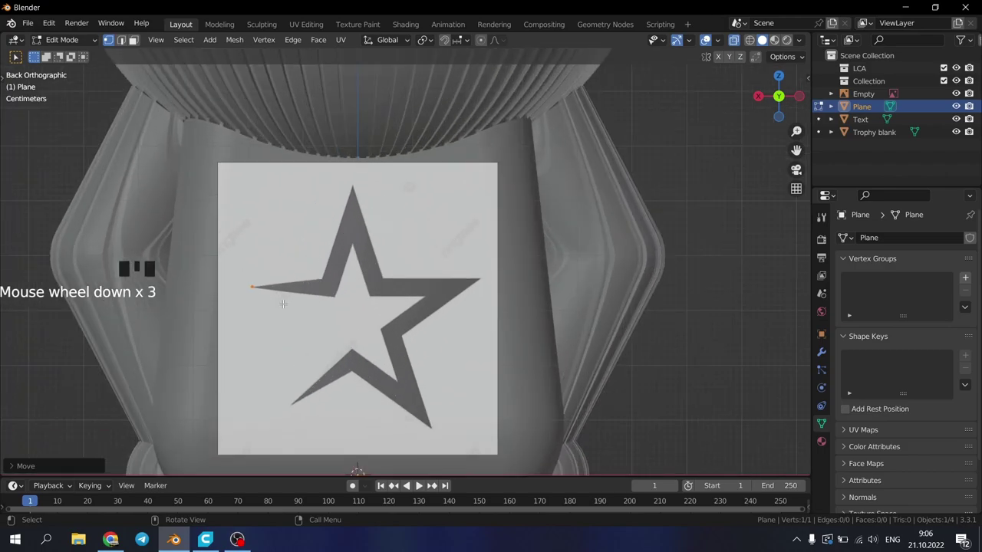
{"action": "key", "text": "e"}
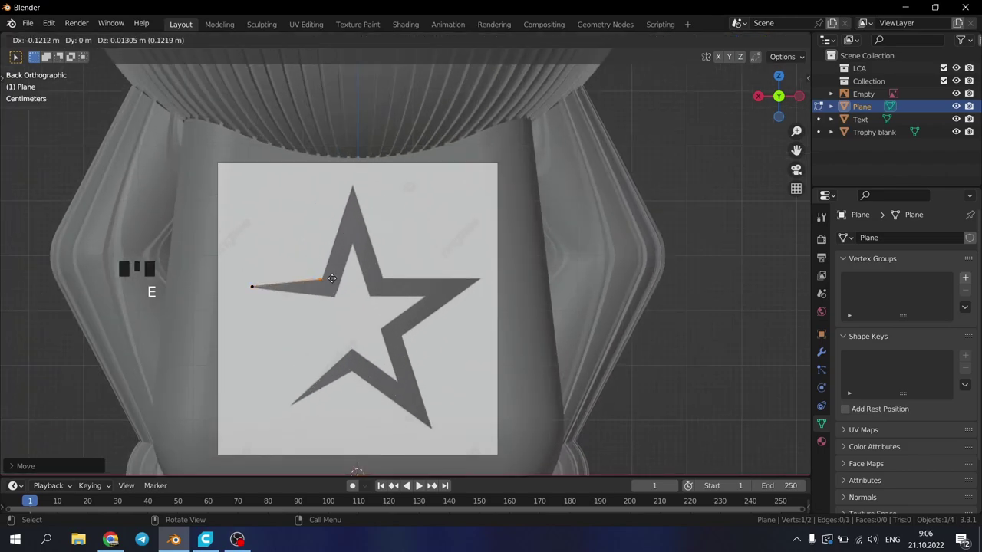
{"action": "key", "text": "e"}
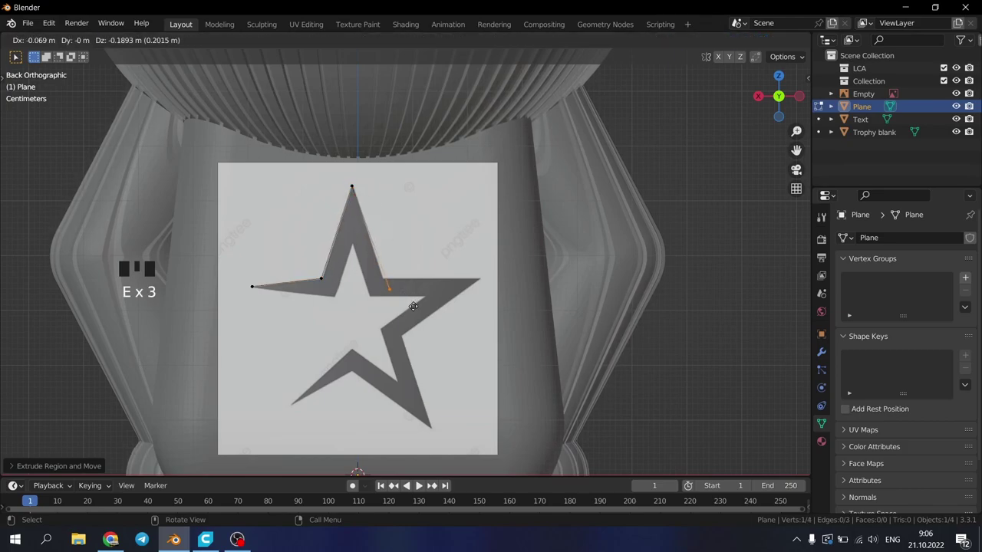
{"action": "key", "text": "e"}
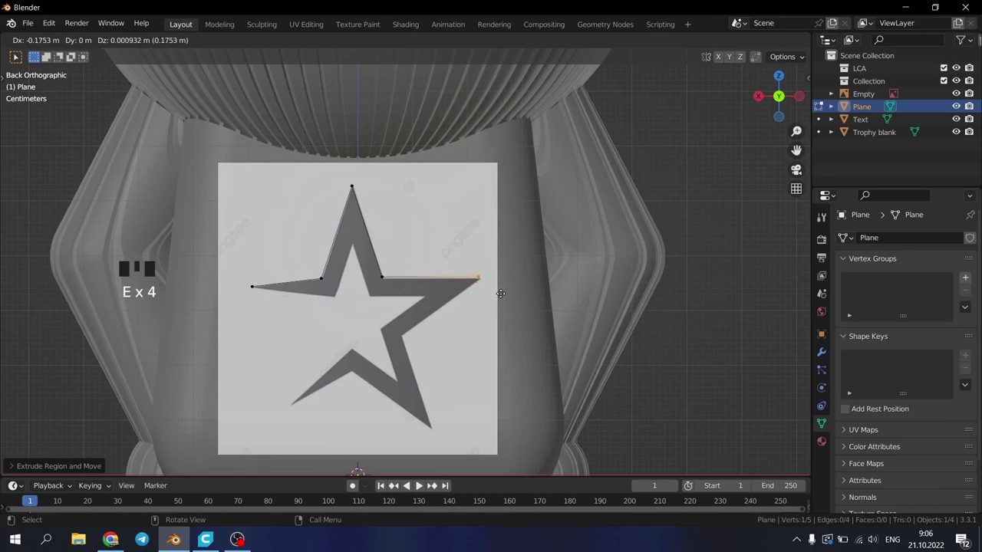
{"action": "key", "text": "e"}
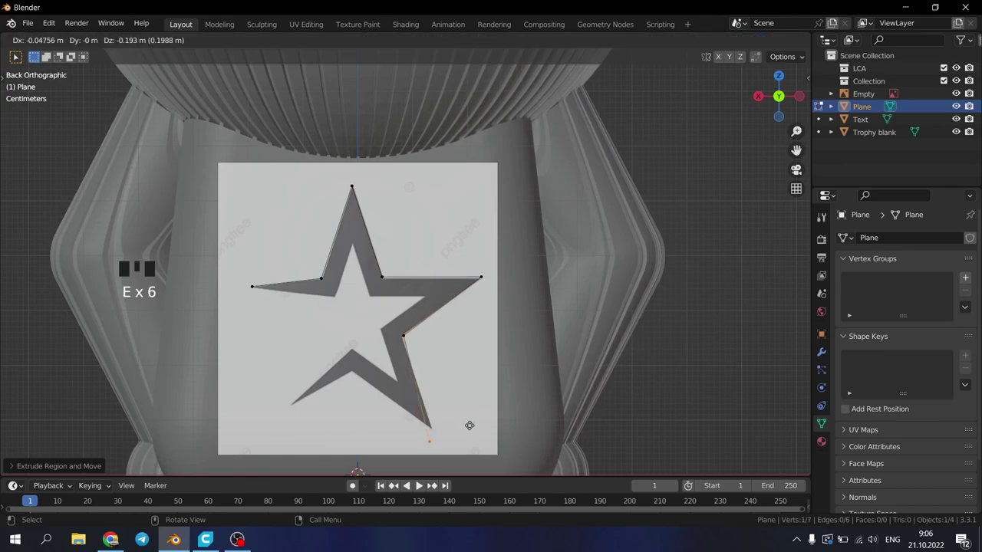
{"action": "key", "text": "e"}
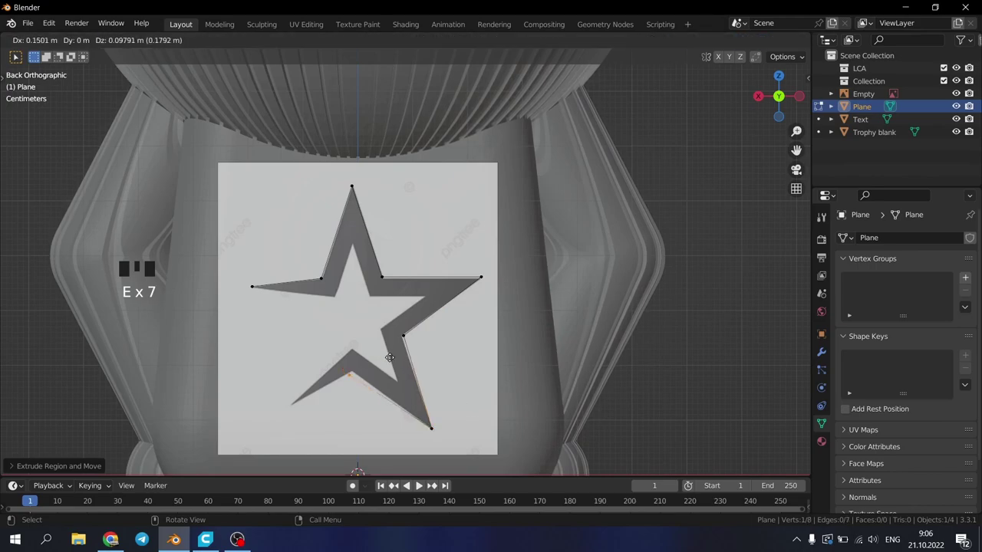
Step: Trace the remaining star corners and close the outline into a loop with F
{"action": "key", "text": "e"}
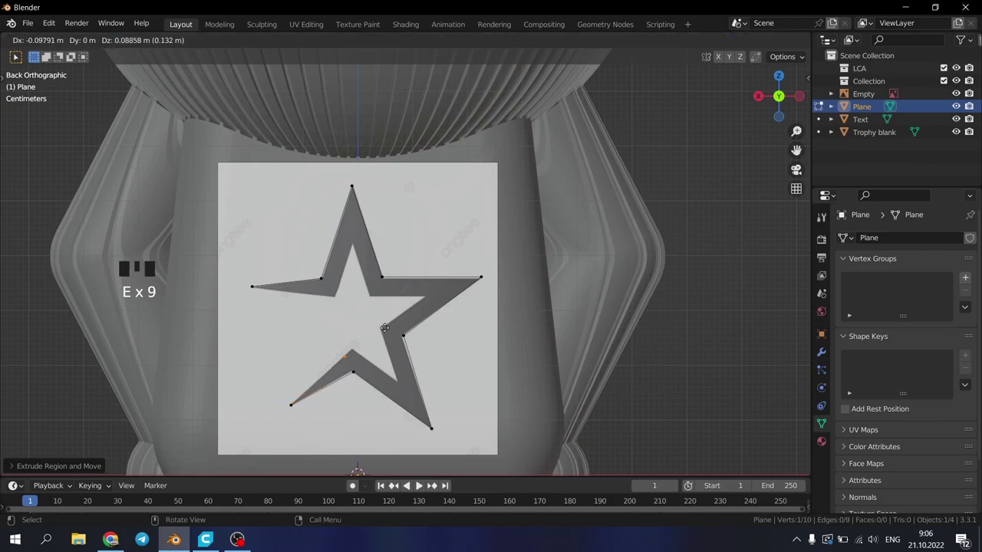
{"action": "key", "text": "e"}
{"action": "key", "text": "e"}
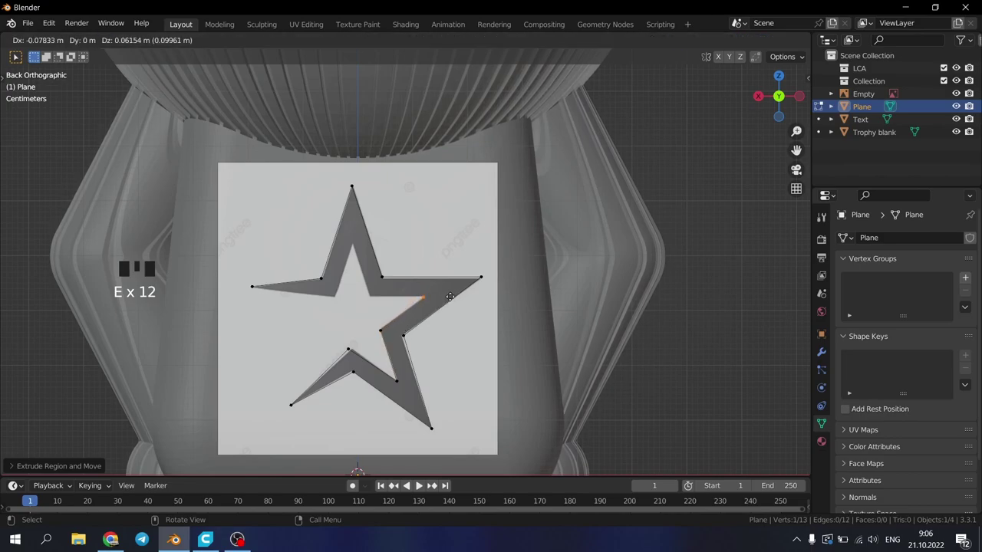
{"action": "key", "text": "e"}
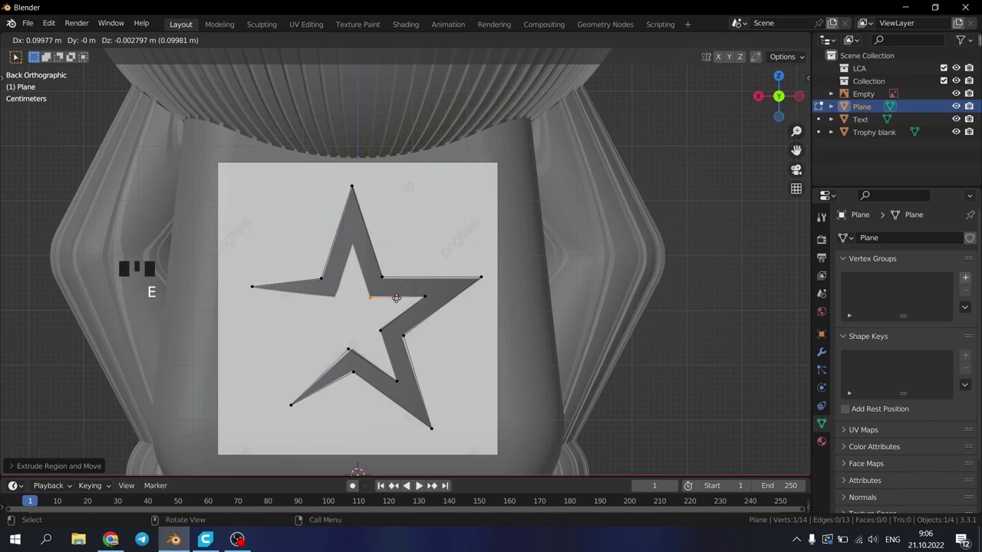
{"action": "key", "text": "e"}
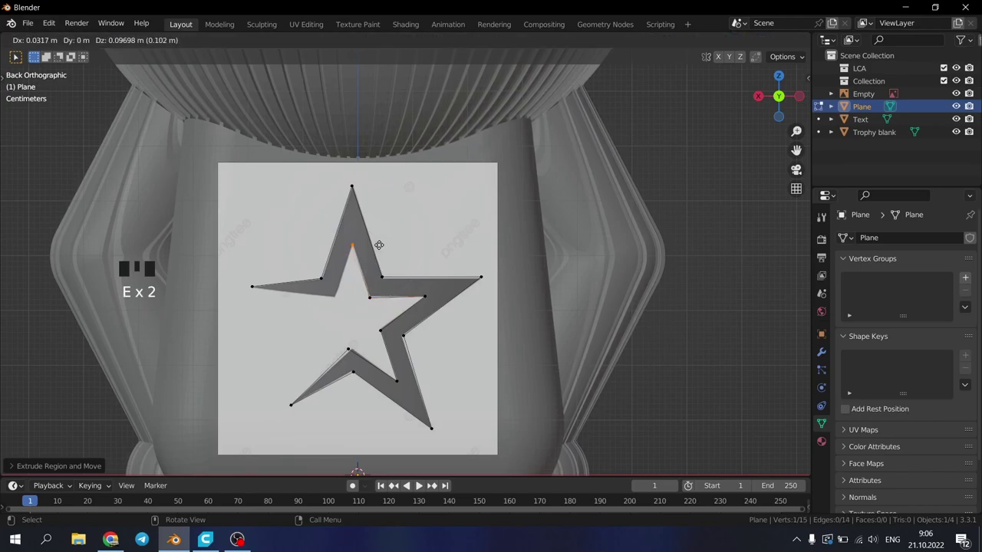
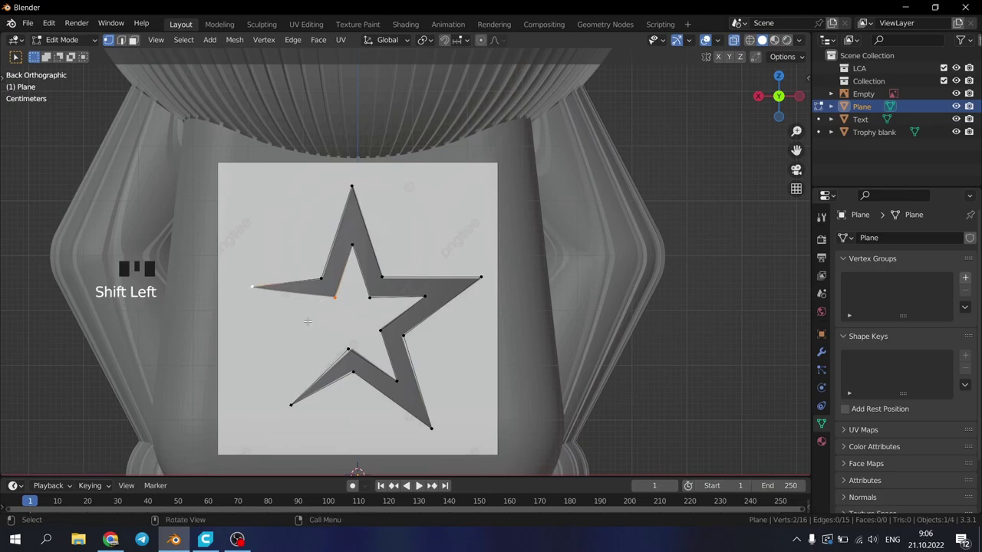
{"action": "key", "text": "f"}
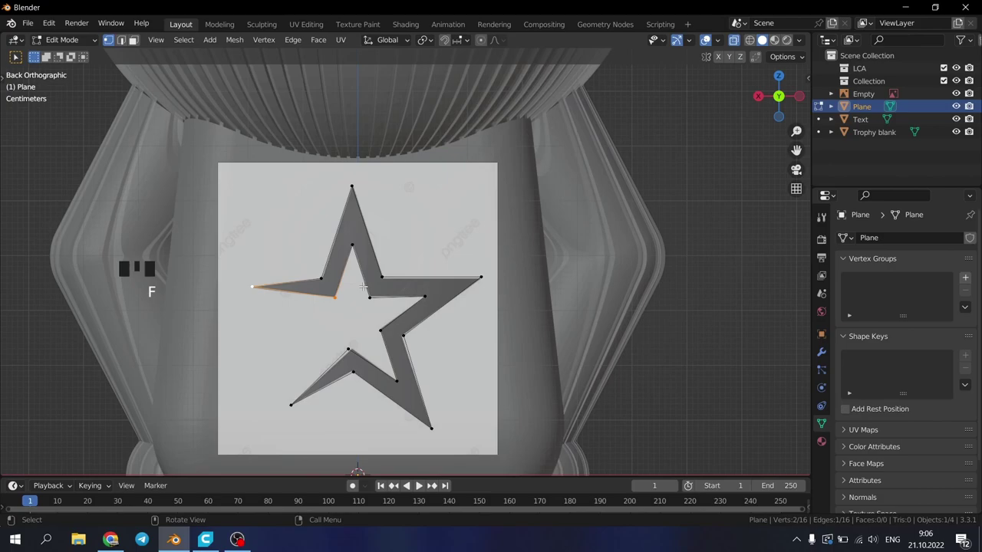
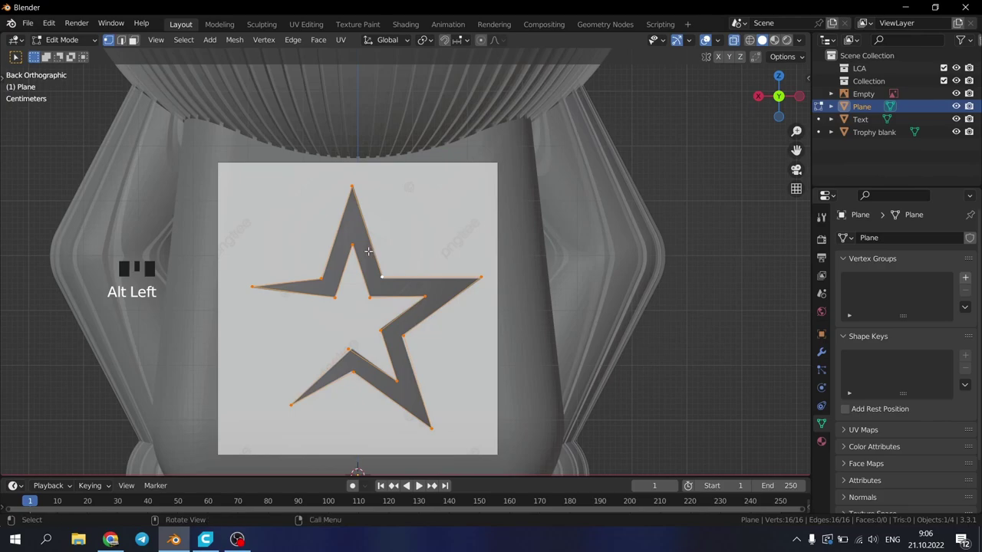
Step: Try filling the 16-vertex star outline with faces, then undo it to leave the loop faceless
{"action": "key", "text": "alt+f"}
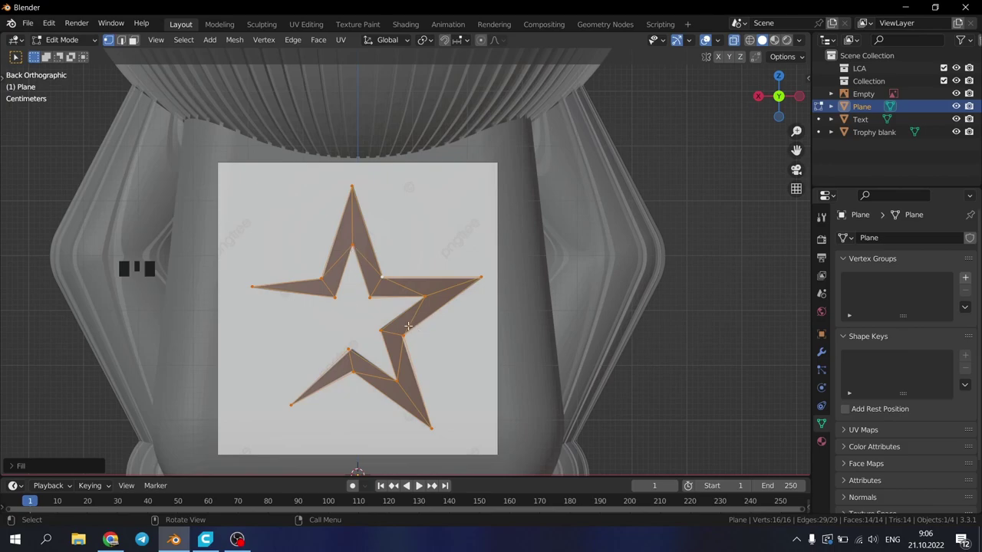
{"action": "key", "text": "ctrl+z"}
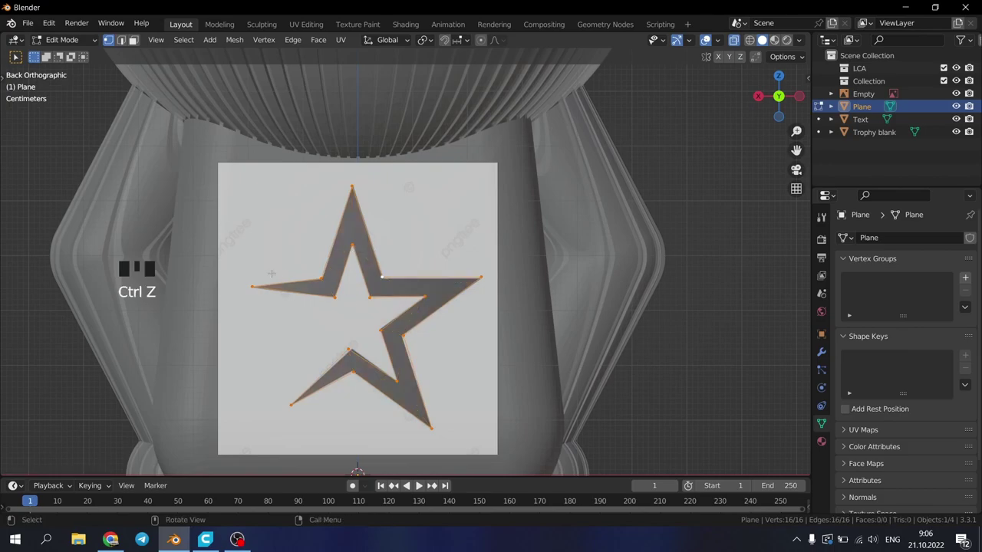
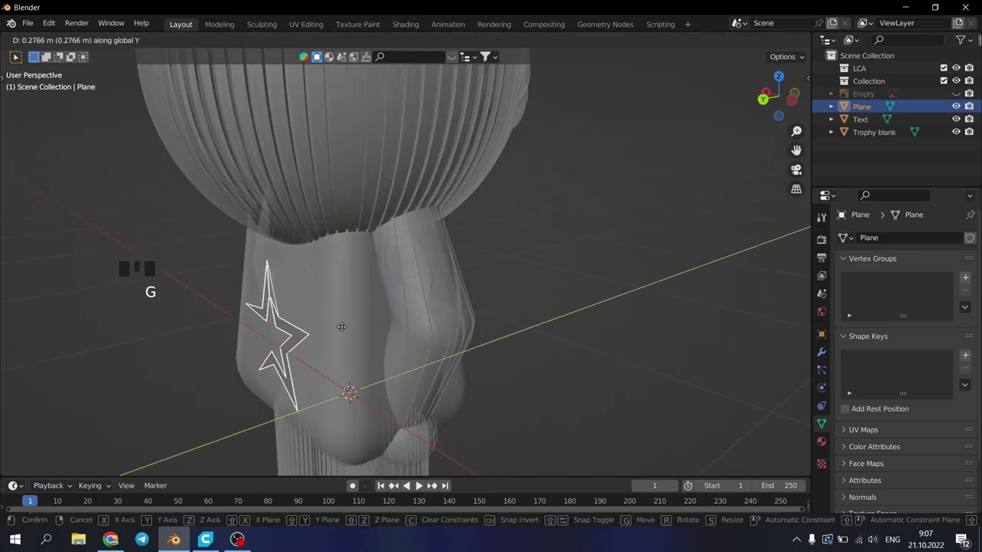
Step: From the right view, tilt the star outline to follow the slope of the figurine's back
{"action": "key", "text": "KP_3"}
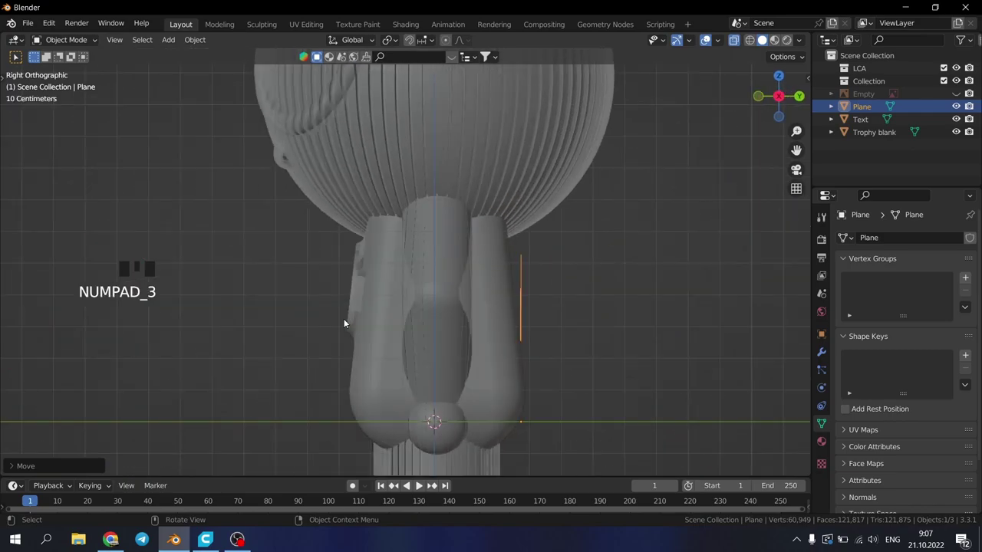
{"action": "scroll", "scroll_direction": "down", "scroll_amount": 3}
{"action": "key", "text": "r"}
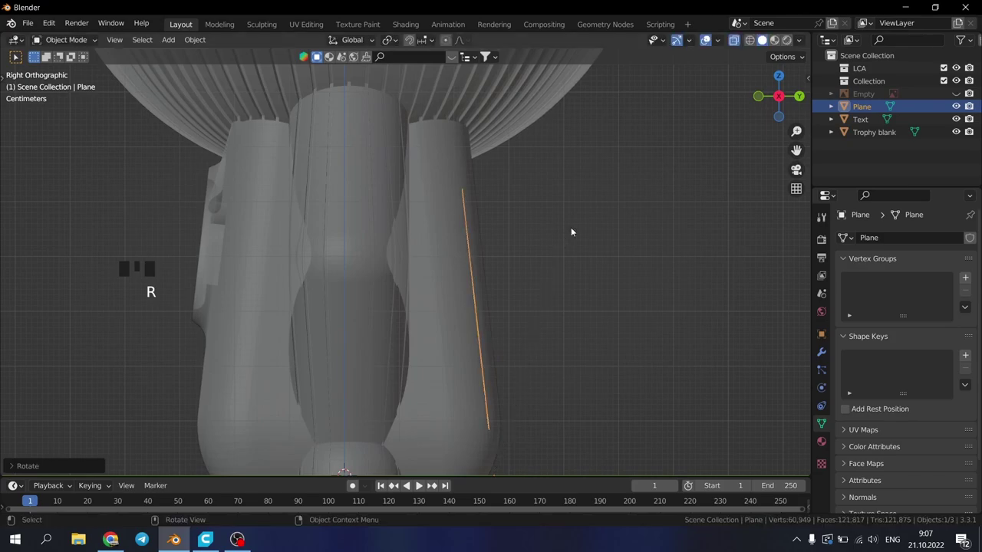
{"action": "key", "text": "alt+z"}
Step: Slide the star until it rests flush against the figurine's back surface
{"action": "key", "text": "g"}
{"action": "key", "text": "alt+z"}
{"action": "key", "text": "alt+z"}
{"action": "key", "text": "g"}
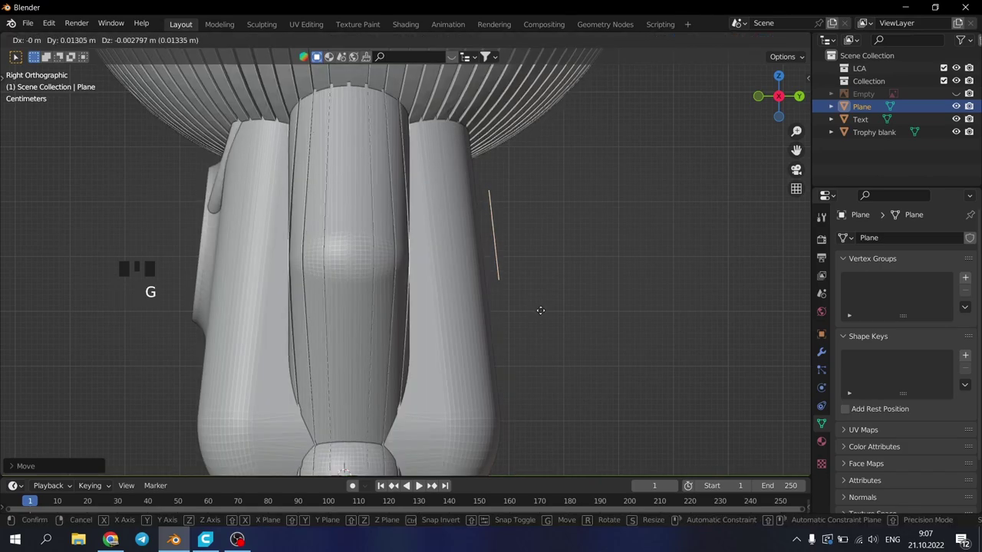
{"action": "left_click_drag", "start_coordinate": [543, 313], "coordinate": [488, 323]}
{"action": "scroll", "scroll_direction": "up", "scroll_amount": 3}
{"action": "left_click_drag", "start_coordinate": [442, 325], "coordinate": [398, 361]}
{"action": "scroll", "scroll_direction": "down", "scroll_amount": 3}
Step: Inspect the star on the back from an orbited view and enter Edit Mode on its mesh
{"action": "key", "text": "alt+z"}
{"action": "key", "text": "alt+z"}
{"action": "left_click_drag", "start_coordinate": [405, 344], "coordinate": [490, 250]}
{"action": "scroll", "scroll_direction": "down", "scroll_amount": 3}
{"action": "key", "text": "Tab"}
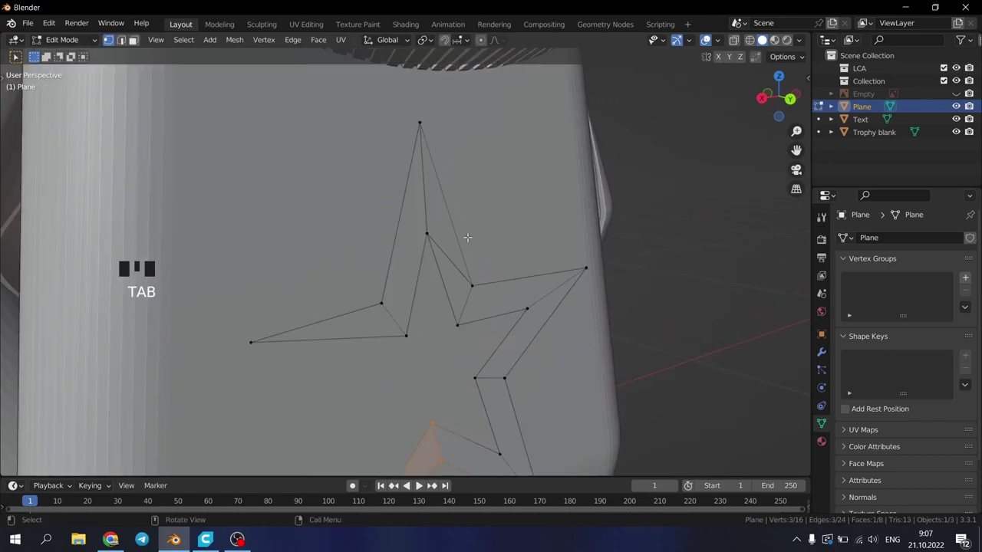
{"action": "scroll", "scroll_direction": "up", "scroll_amount": 3}
{"action": "scroll", "scroll_direction": "up", "scroll_amount": 3}
Step: Merge all of the star's vertices by distance and return to Object Mode
{"action": "key", "text": "a"}
{"action": "key", "text": "m"}
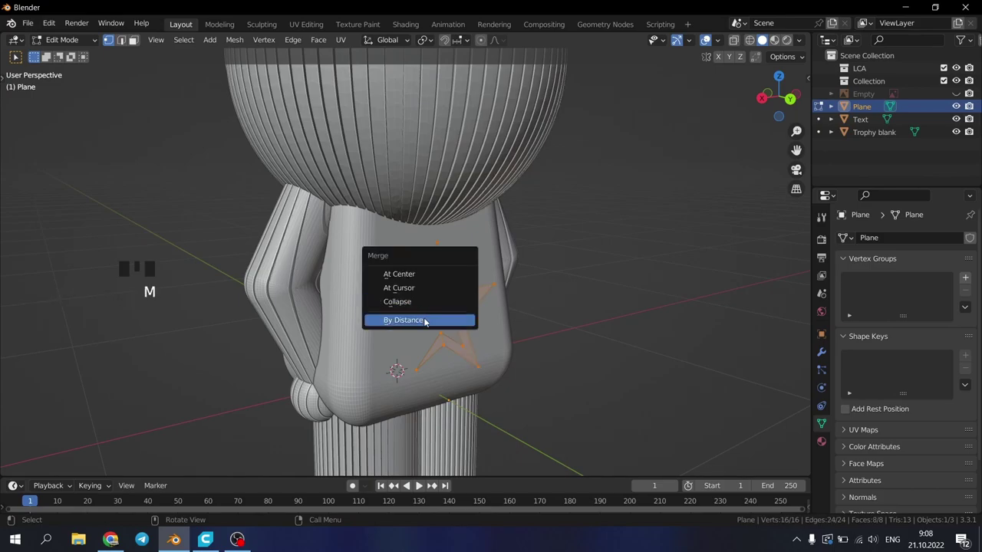
{"action": "key", "text": "Tab"}
{"action": "left_click_drag", "start_coordinate": [421, 316], "coordinate": [423, 315]}
{"action": "key", "text": "KP_1"}
{"action": "key", "text": "ctrl+KP_1"}
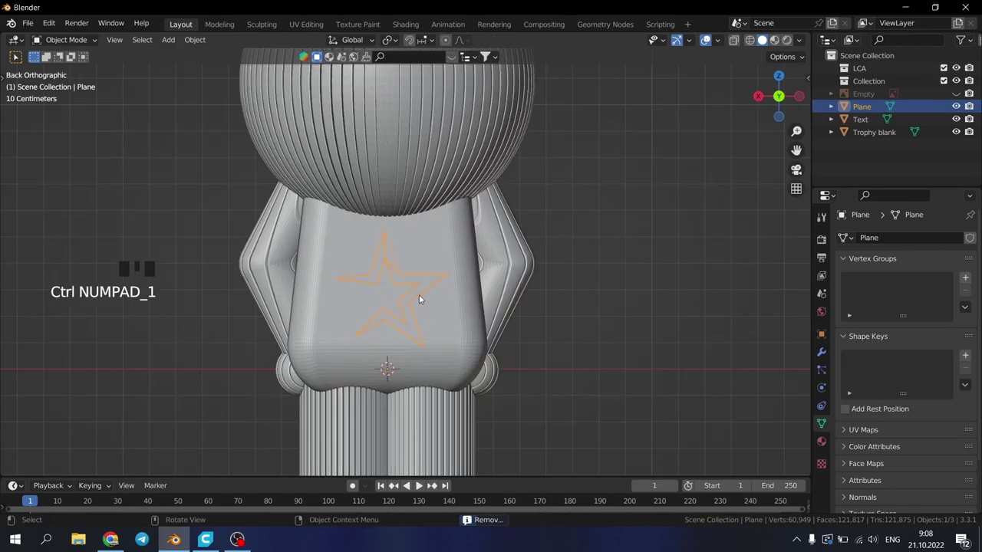
Step: Nudge the star just behind the figurine's back and view it from the side
{"action": "key", "text": "g"}
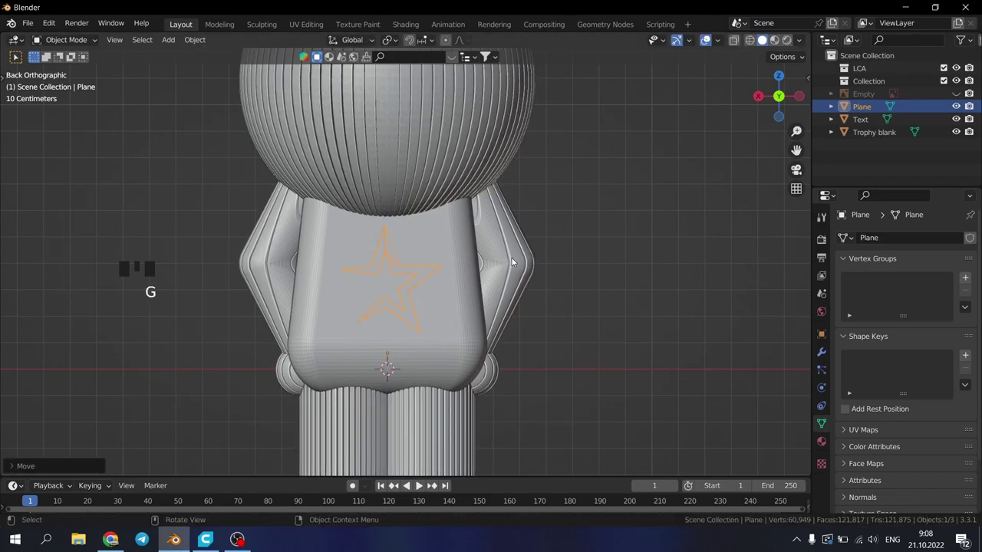
{"action": "left_click_drag", "start_coordinate": [435, 324], "coordinate": [524, 321]}
{"action": "key", "text": "KP_3"}
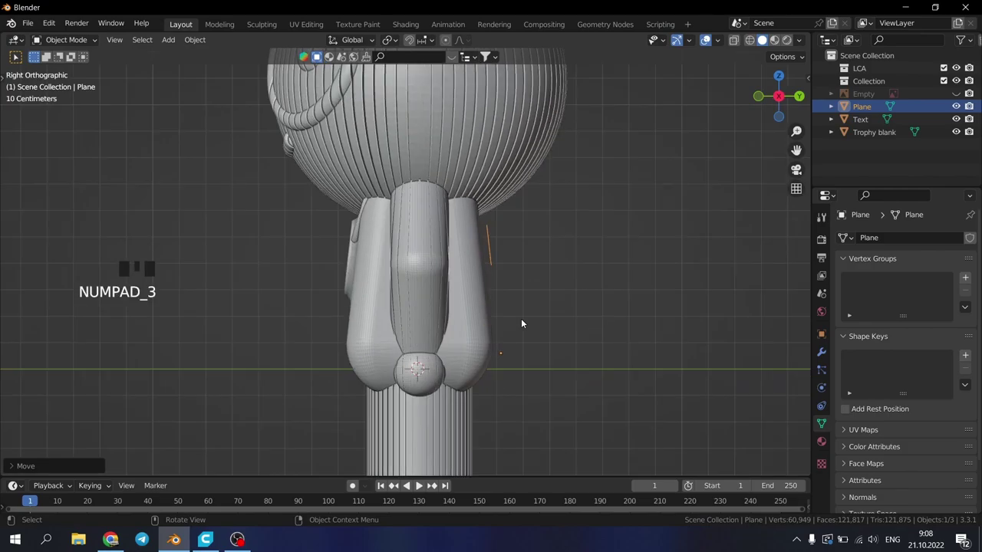
Step: Extrude the whole star mesh along Y to give it thickness
{"action": "key", "text": "Tab"}
{"action": "scroll", "scroll_direction": "down", "scroll_amount": 3}
{"action": "key", "text": "e"}
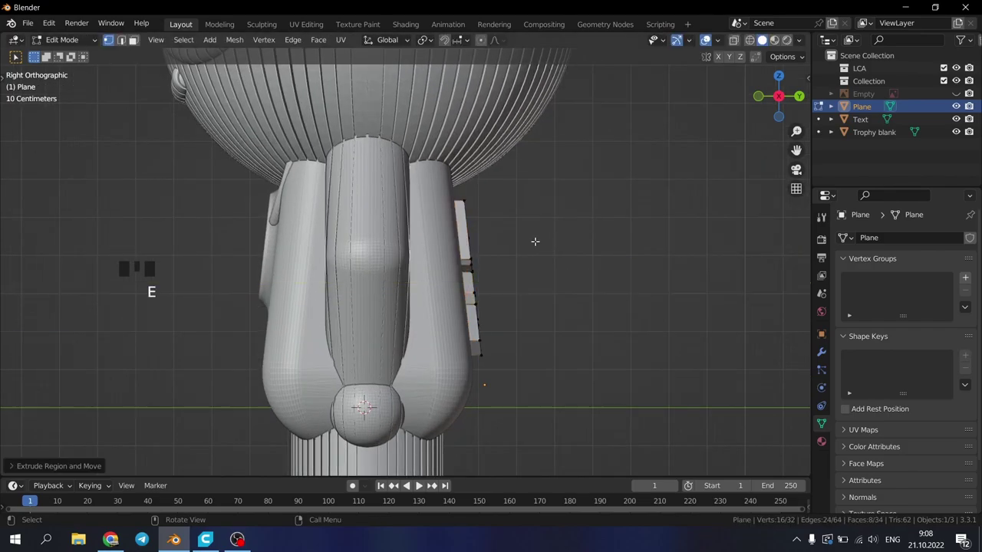
{"action": "key", "text": "alt+z"}
{"action": "key", "text": "a"}
{"action": "scroll", "scroll_direction": "down", "scroll_amount": 3}
{"action": "scroll", "scroll_direction": "up", "scroll_amount": 3}
{"action": "scroll", "scroll_direction": "down", "scroll_amount": 3}
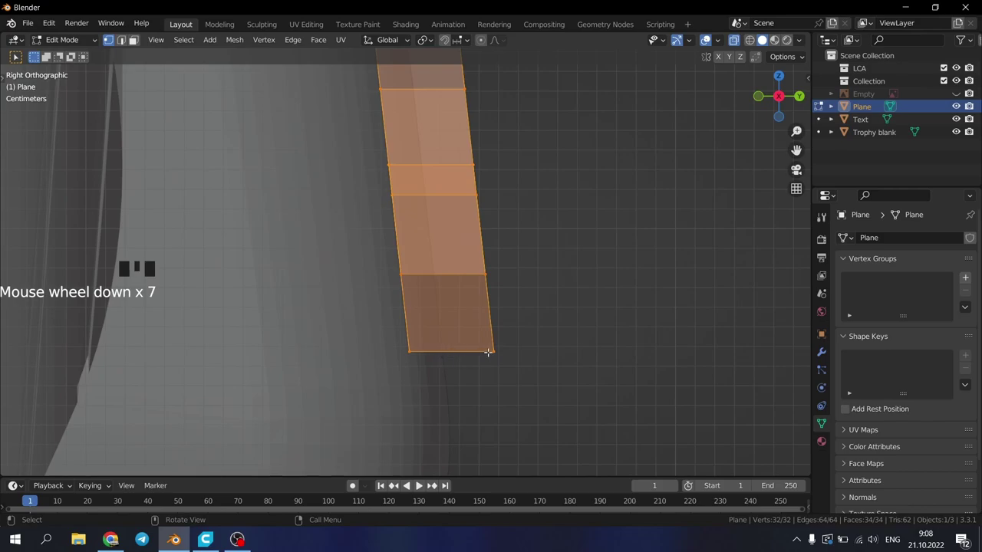
Step: Push the extruded star outward along its depth and leave Edit Mode
{"action": "key", "text": "g"}
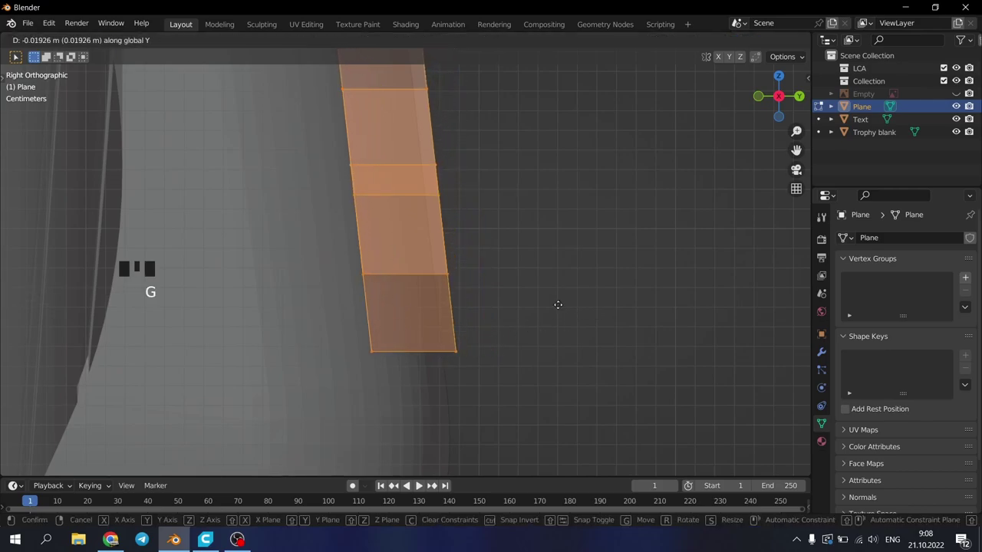
{"action": "scroll", "scroll_direction": "down", "scroll_amount": 3}
{"action": "scroll", "scroll_direction": "up", "scroll_amount": 3}
{"action": "key", "text": "Tab"}
{"action": "key", "text": "alt+z"}
Step: Select the thickened star and isolate it in Local View
{"action": "left_click_drag", "start_coordinate": [498, 318], "coordinate": [331, 247]}
{"action": "scroll", "scroll_direction": "down", "scroll_amount": 3}
{"action": "scroll", "scroll_direction": "down", "scroll_amount": 3}
{"action": "left_click", "coordinate": [390, 344]}
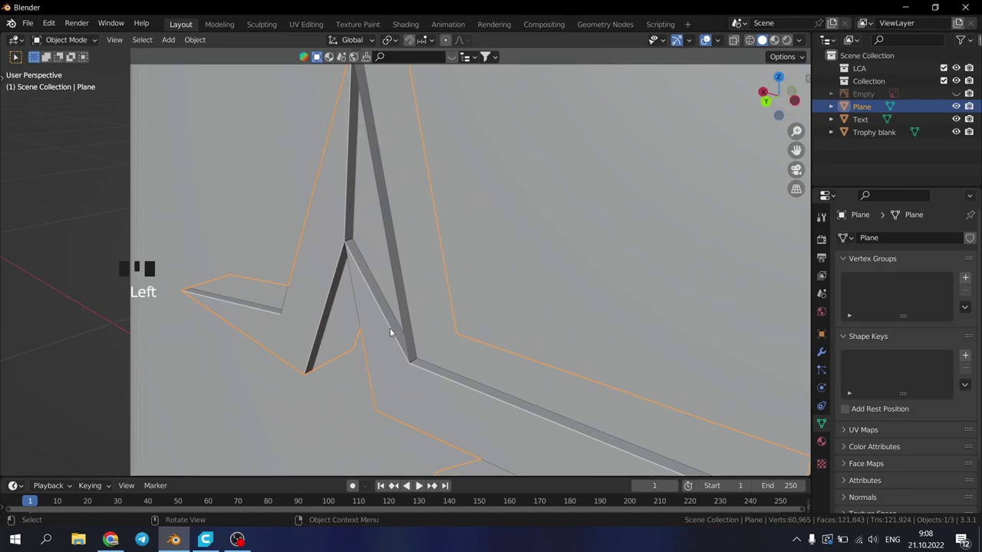
{"action": "key", "text": "KP_Divide"}
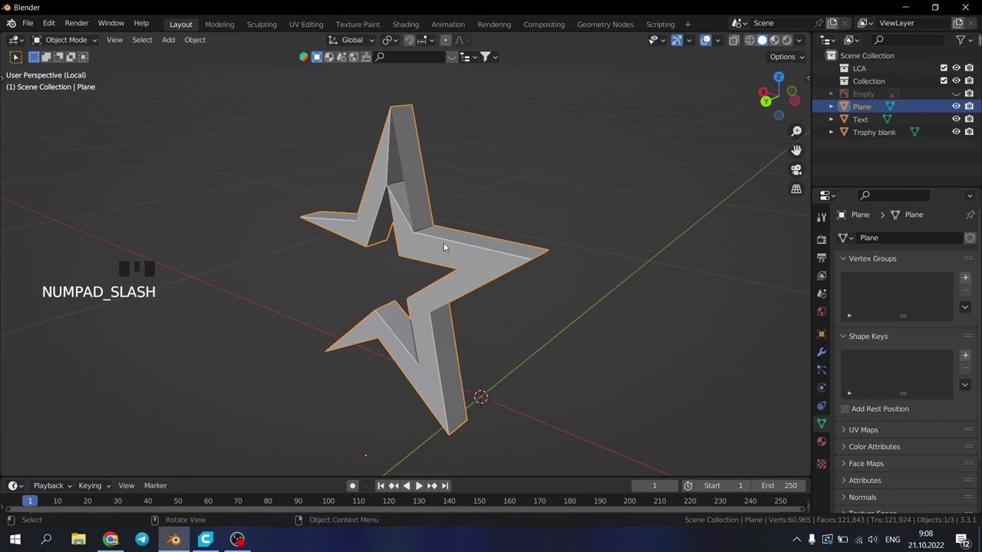
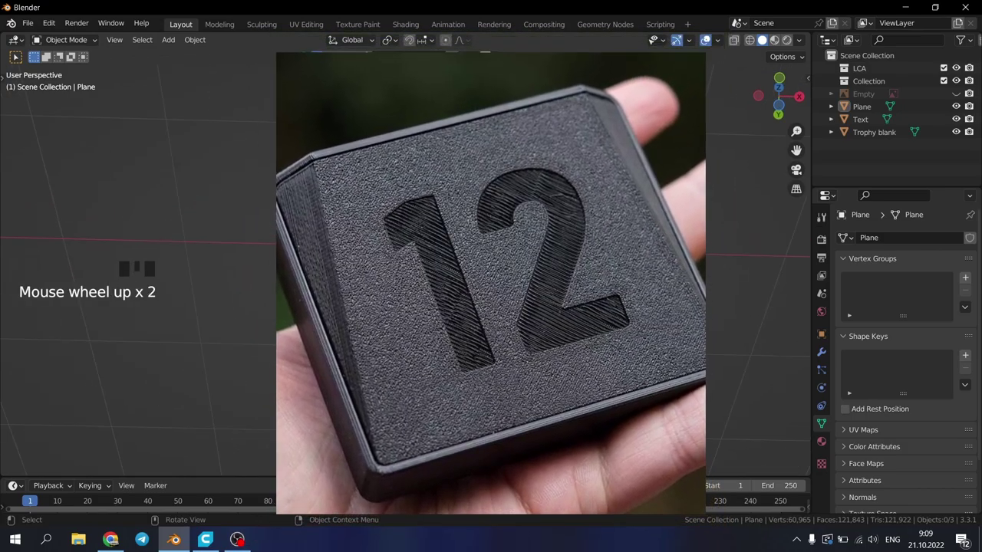
Step: Zoom the viewport toward the flat underside of the figurine's feet
{"action": "scroll", "scroll_direction": "down", "scroll_amount": 3}
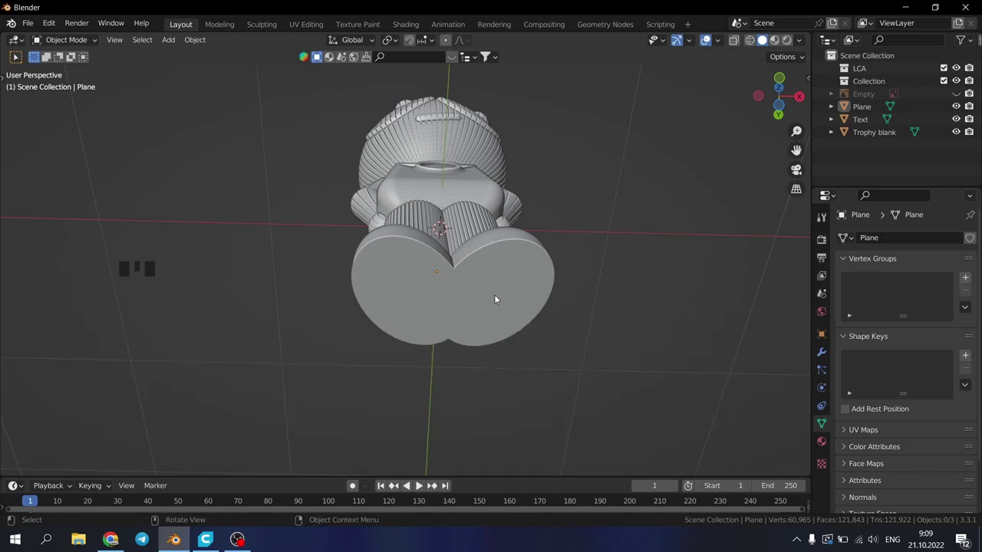
Step: From the top view, add a new text object over the feet and start editing it
{"action": "key", "text": "KP_7"}
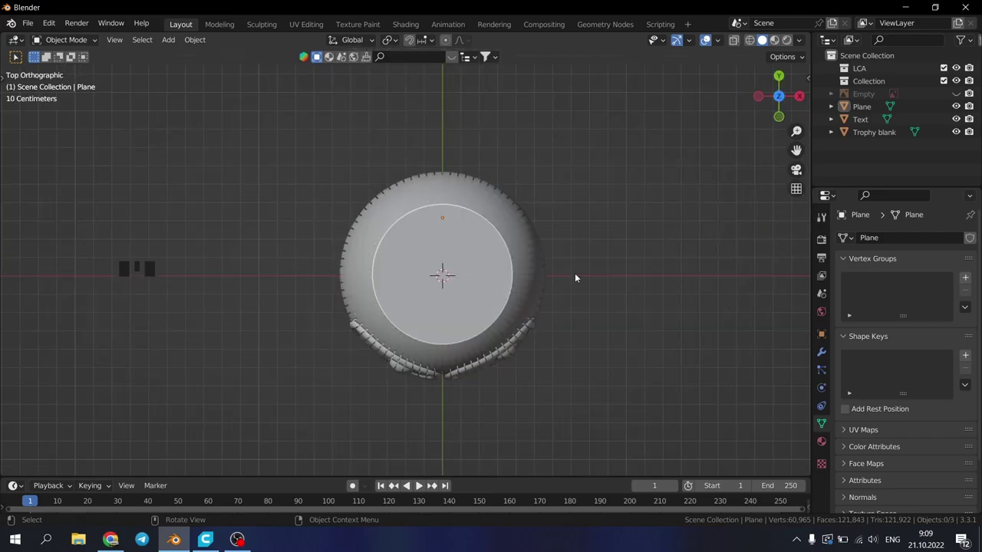
{"action": "key", "text": "shift+a"}
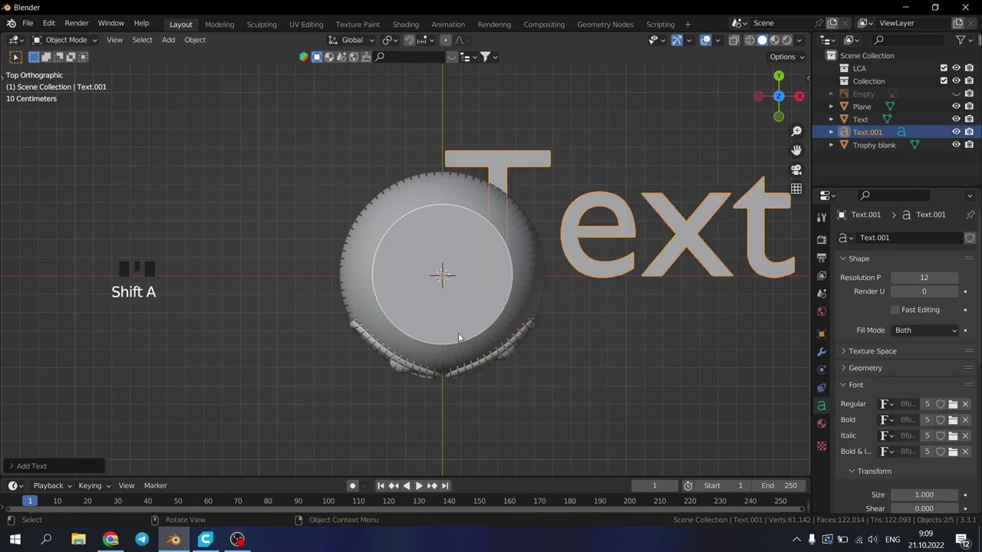
{"action": "scroll", "scroll_direction": "up", "scroll_amount": 3}
{"action": "key", "text": "Tab"}
Step: Replace the placeholder text with 'WIN' and finish editing
{"action": "key", "text": "BackSpace"}
{"action": "key", "text": "BackSpace"}
{"action": "key", "text": "BackSpace"}
{"action": "key", "text": "BackSpace"}
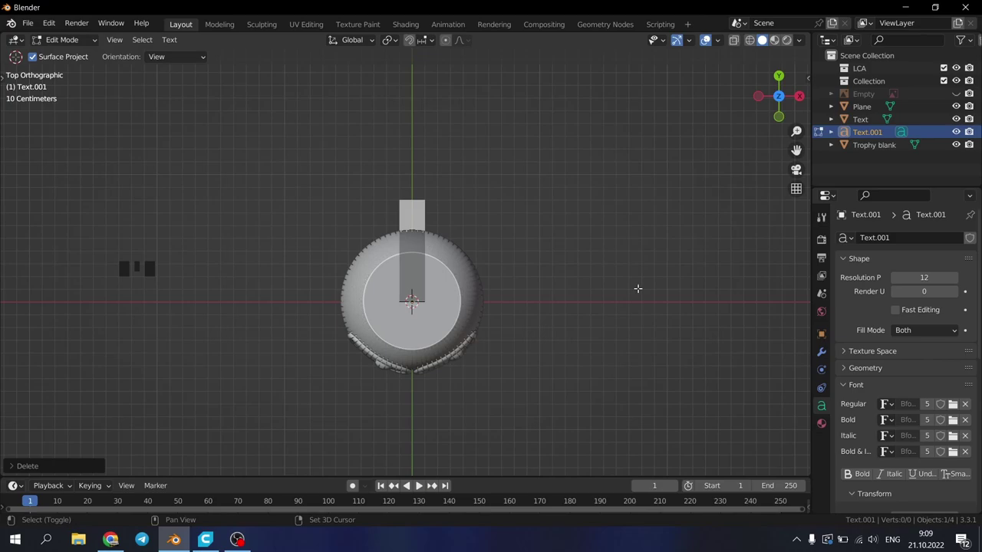
{"action": "key", "text": "shift+w"}
{"action": "key", "text": "shift+i"}
{"action": "key", "text": "shift+n"}
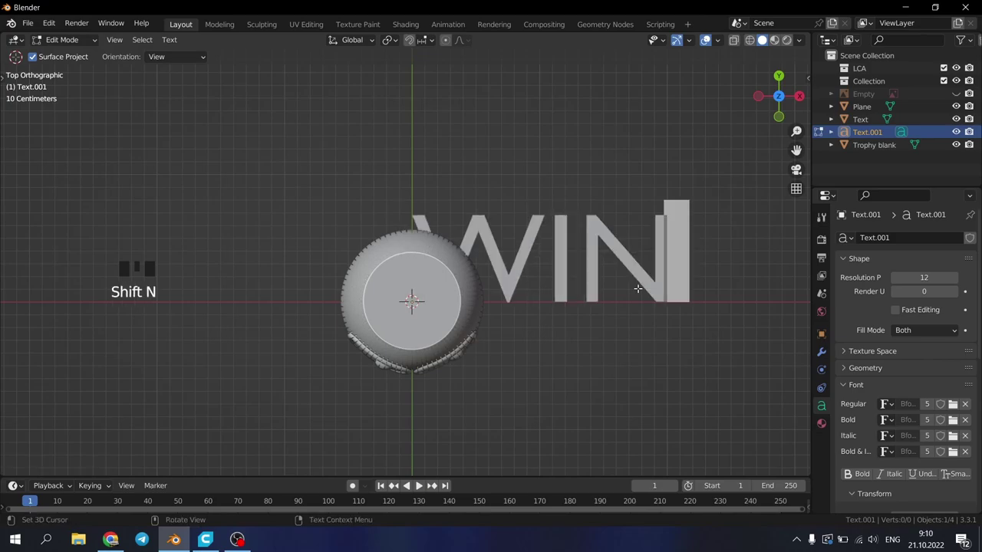
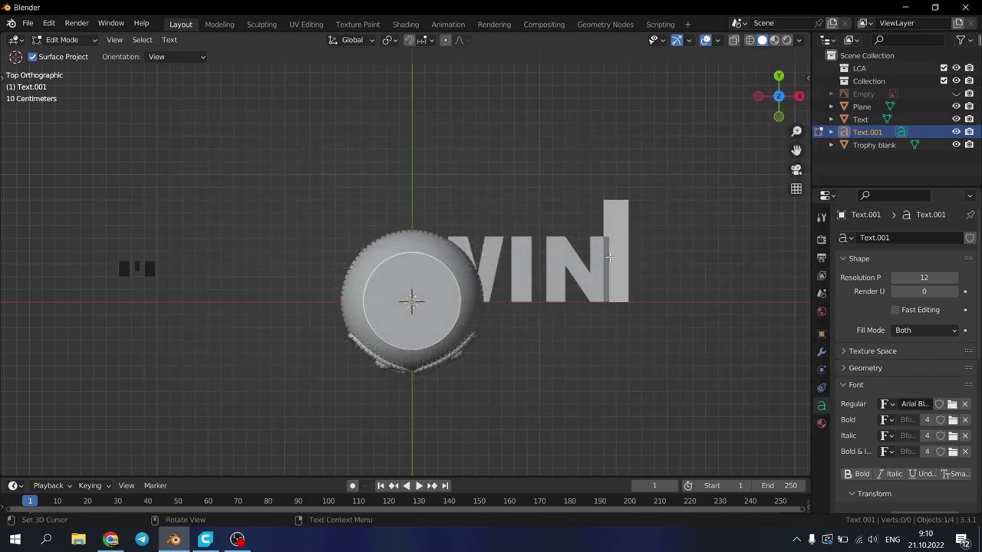
{"action": "key", "text": "Tab"}
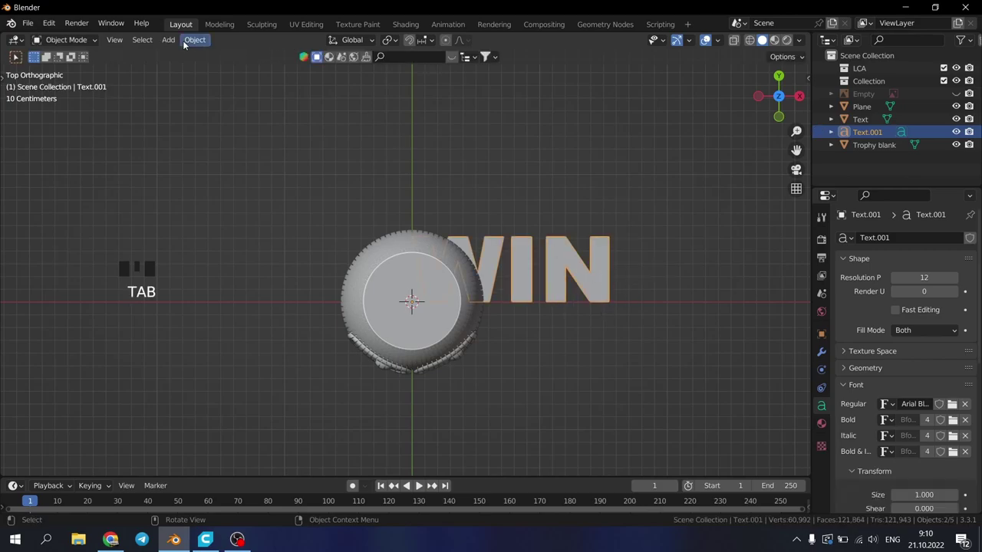
Step: In wireframe display, scale the WIN text to fit the feet
{"action": "left_click_drag", "start_coordinate": [188, 44], "coordinate": [426, 249]}
{"action": "key", "text": "s"}
{"action": "key", "text": "z"}
{"action": "scroll", "scroll_direction": "down", "scroll_amount": 3}
{"action": "key", "text": "alt+z"}
{"action": "scroll", "scroll_direction": "down", "scroll_amount": 3}
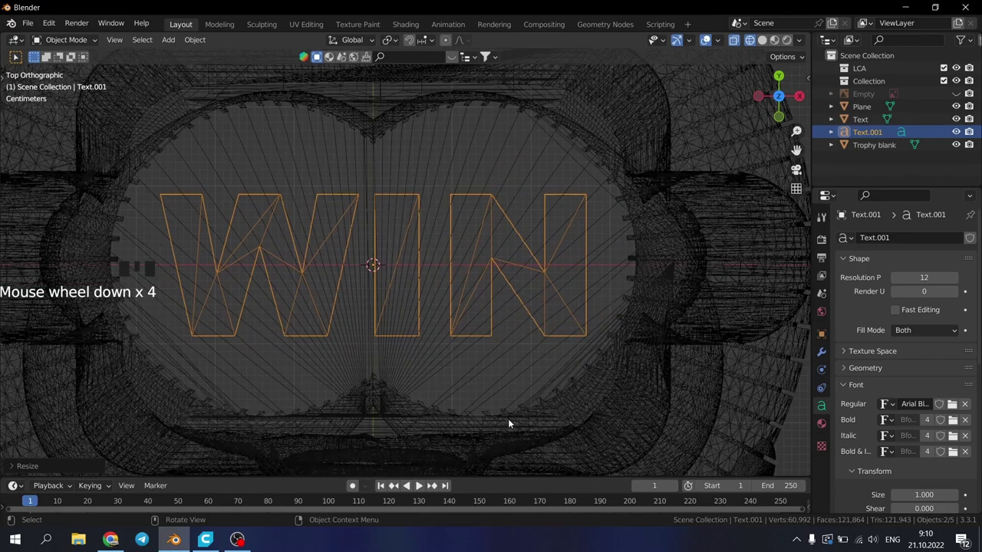
{"action": "key", "text": "s"}
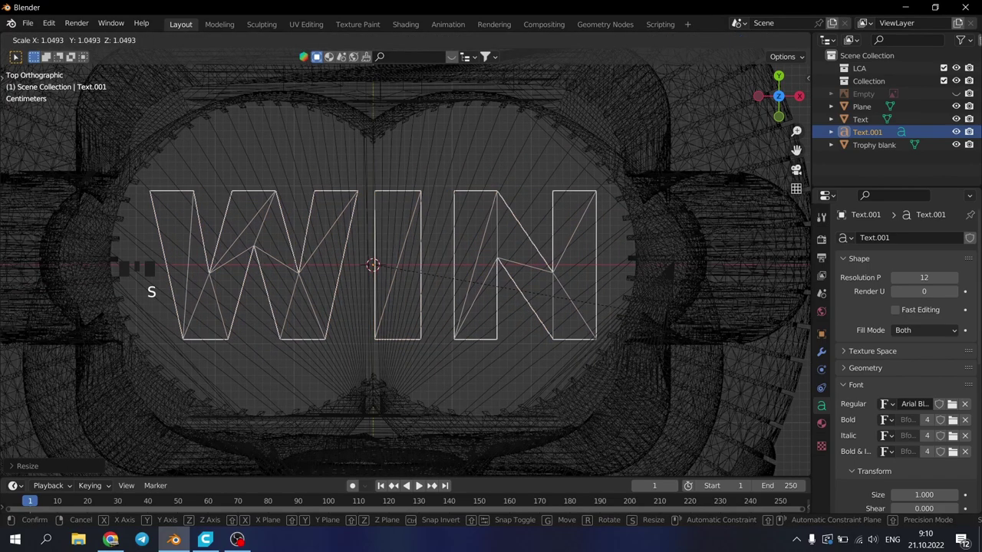
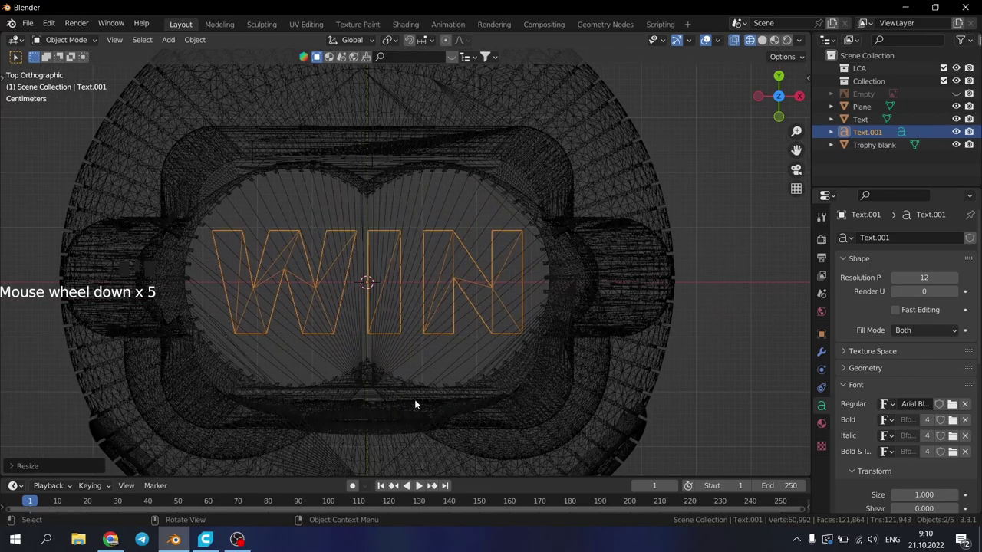
{"action": "scroll", "scroll_direction": "up", "scroll_amount": 3}
Step: From the front view, lower the WIN text to sit just beneath the feet
{"action": "key", "text": "KP_1"}
{"action": "key", "text": "g"}
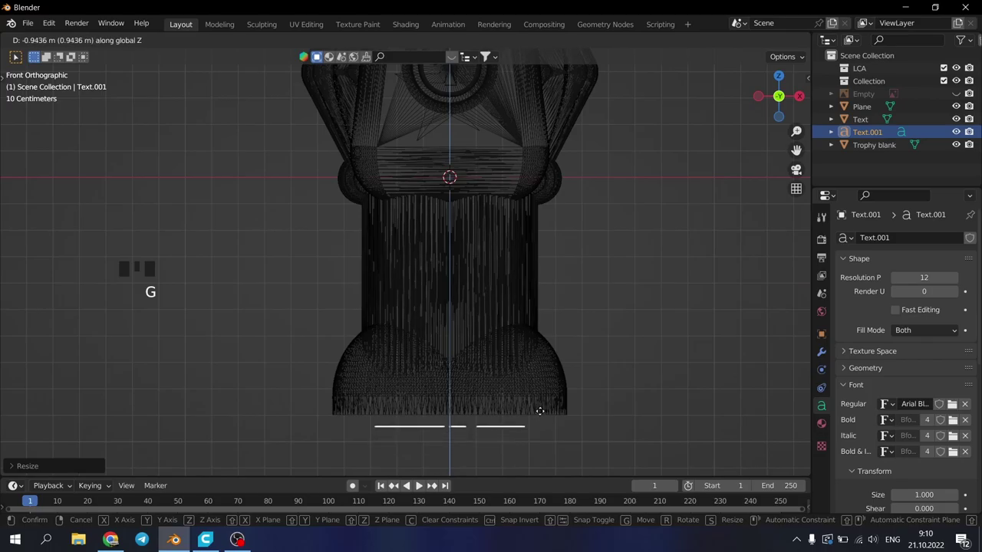
{"action": "scroll", "scroll_direction": "down", "scroll_amount": 3}
{"action": "left_click_drag", "start_coordinate": [484, 410], "coordinate": [455, 392]}
{"action": "scroll", "scroll_direction": "up", "scroll_amount": 3}
{"action": "scroll", "scroll_direction": "down", "scroll_amount": 3}
Step: Look under the feet and convert the WIN text into a mesh ready for editing
{"action": "key", "text": "alt+z"}
{"action": "middle_click", "coordinate": [423, 389]}
{"action": "key", "text": "z"}
{"action": "scroll", "scroll_direction": "down", "scroll_amount": 3}
{"action": "left_click_drag", "start_coordinate": [471, 316], "coordinate": [474, 280]}
{"action": "left_click_drag", "start_coordinate": [475, 280], "coordinate": [476, 335]}
{"action": "scroll", "scroll_direction": "up", "scroll_amount": 3}
{"action": "key", "text": "Tab"}
{"action": "scroll", "scroll_direction": "down", "scroll_amount": 3}
Step: Extrude all the WIN letter faces straight along Z into solid blocks
{"action": "key", "text": "a"}
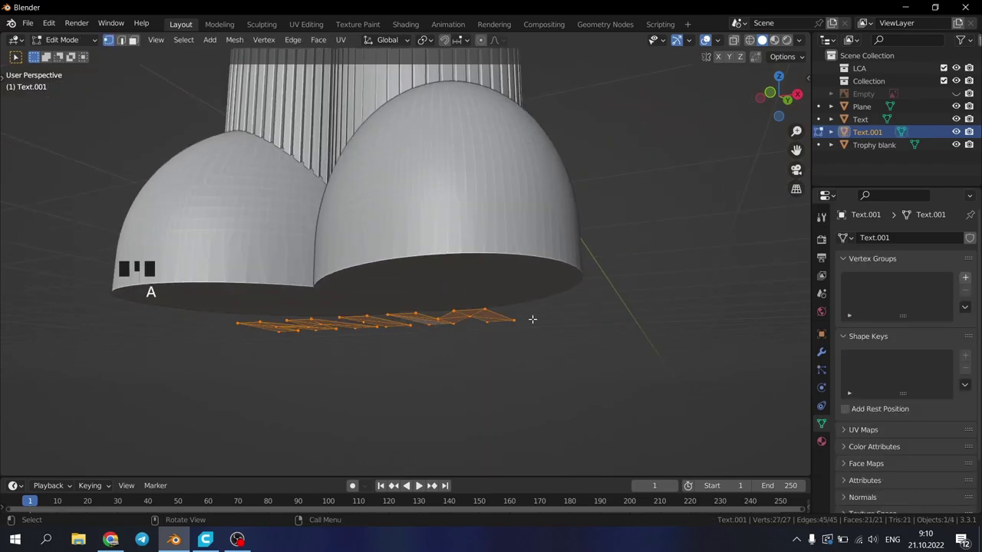
{"action": "key", "text": "e"}
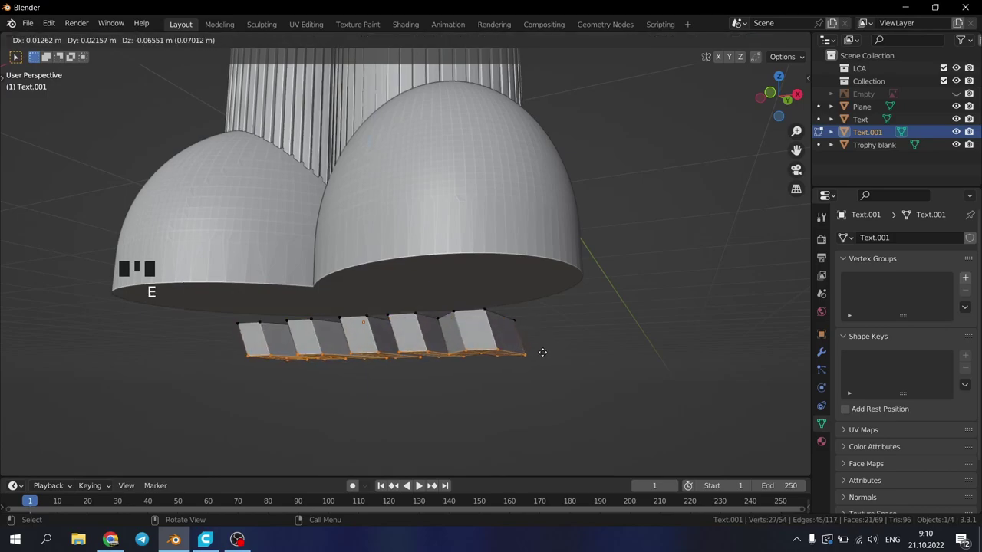
{"action": "key", "text": "g"}
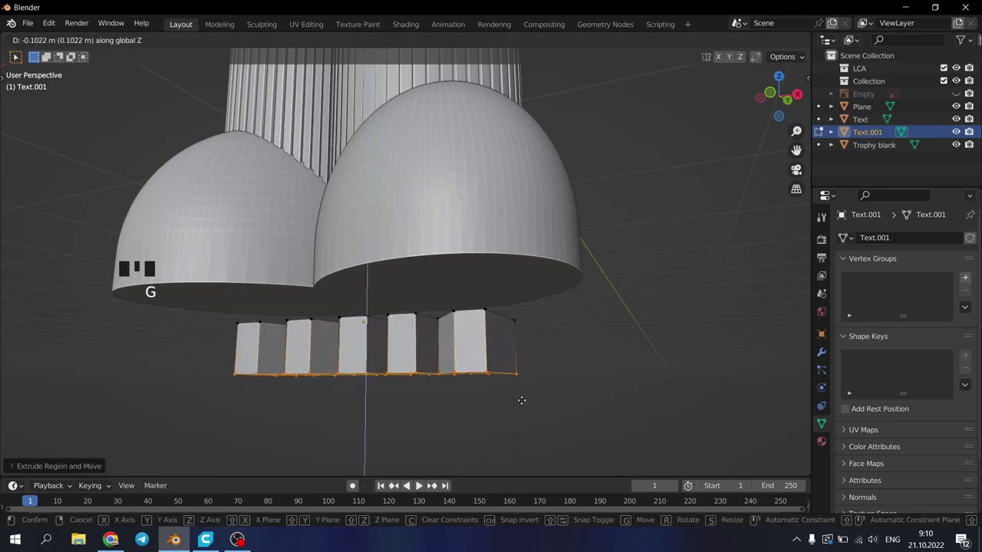
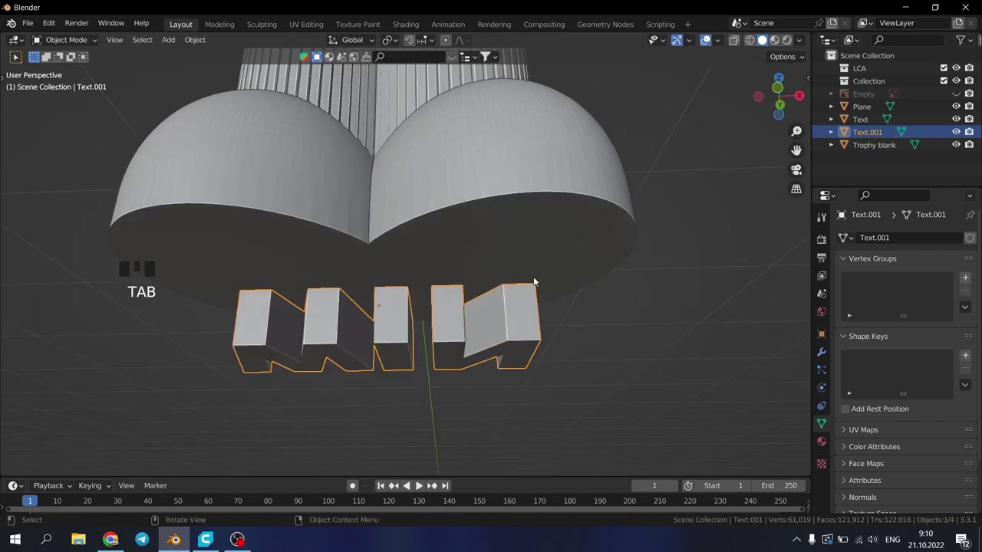
{"action": "key", "text": "KP_3"}
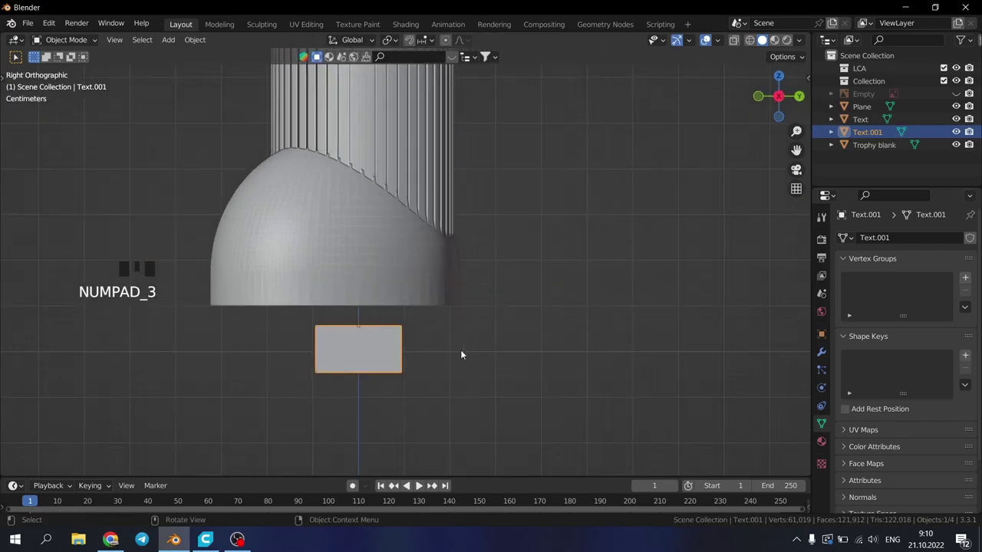
Step: In side-view wireframe, raise the letters up into the feet underside, then select the trophy figure
{"action": "key", "text": "g"}
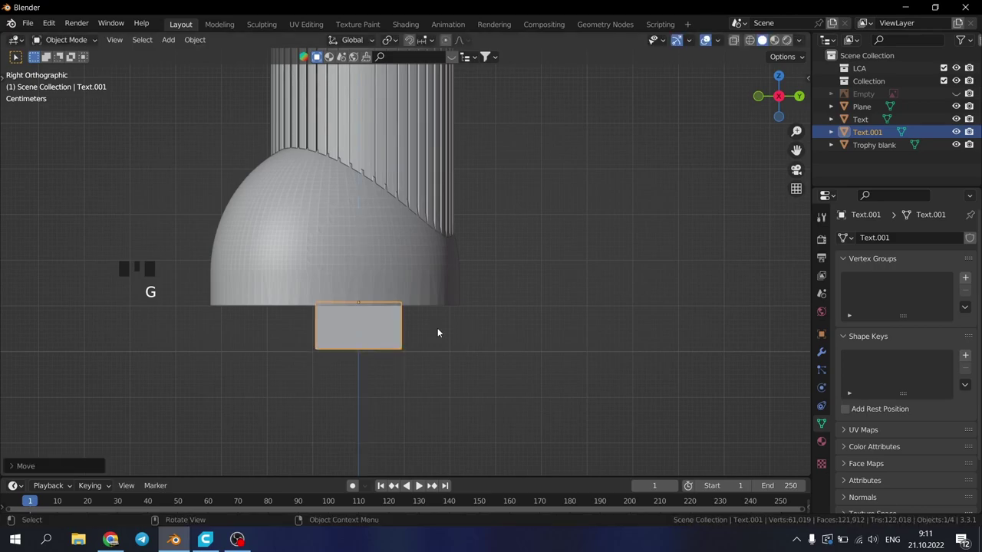
{"action": "scroll", "scroll_direction": "down", "scroll_amount": 3}
{"action": "key", "text": "alt+z"}
{"action": "key", "text": "alt+z"}
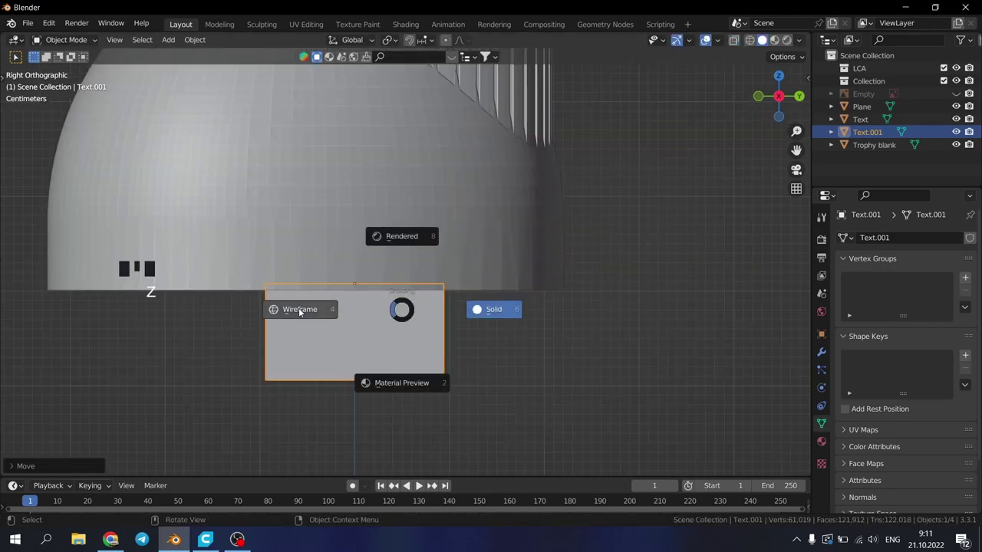
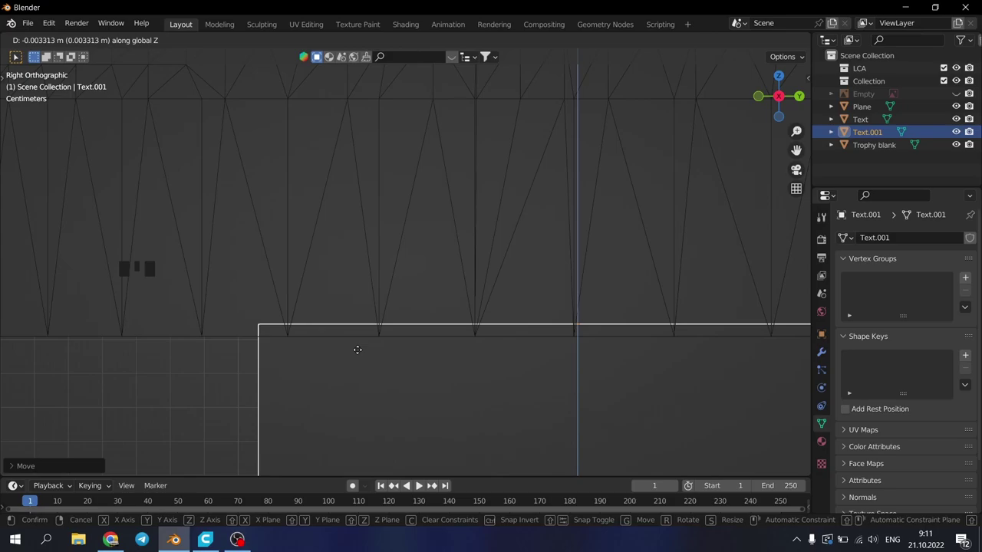
{"action": "scroll", "scroll_direction": "up", "scroll_amount": 3}
{"action": "key", "text": "z"}
{"action": "left_click_drag", "start_coordinate": [282, 334], "coordinate": [514, 181]}
{"action": "left_click", "coordinate": [515, 181]}
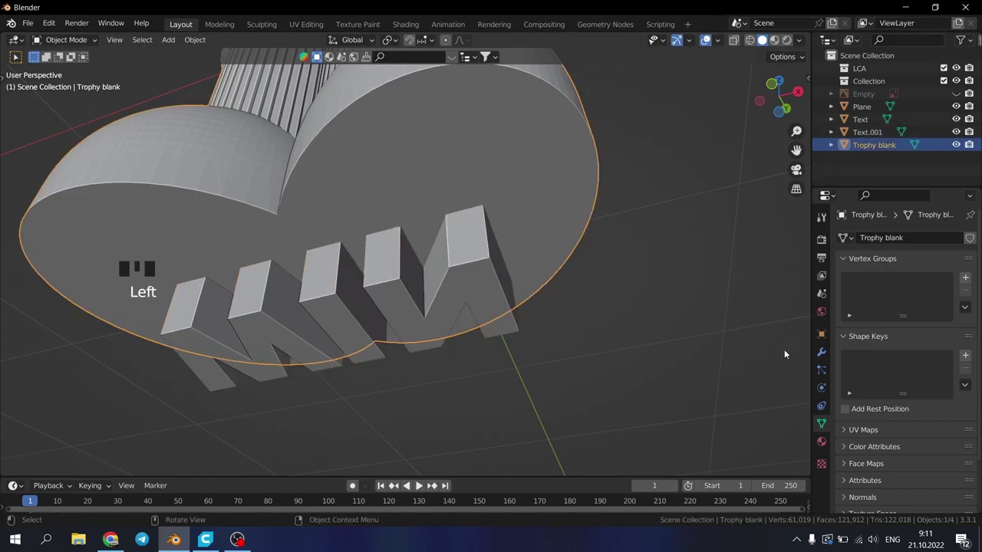
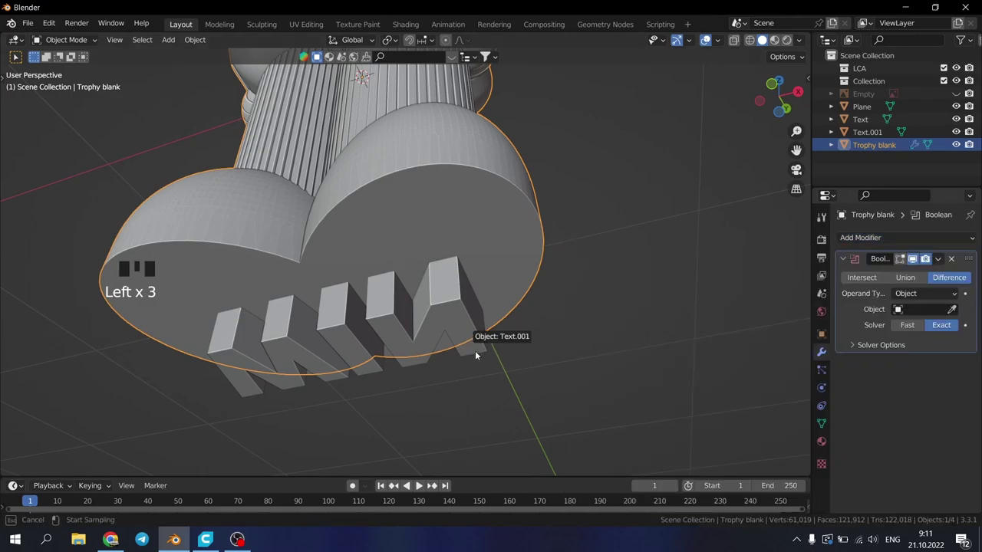
Step: Enable Face Orientation colouring in the Overlays popover to show the letters red
{"action": "scroll", "scroll_direction": "up", "scroll_amount": 3}
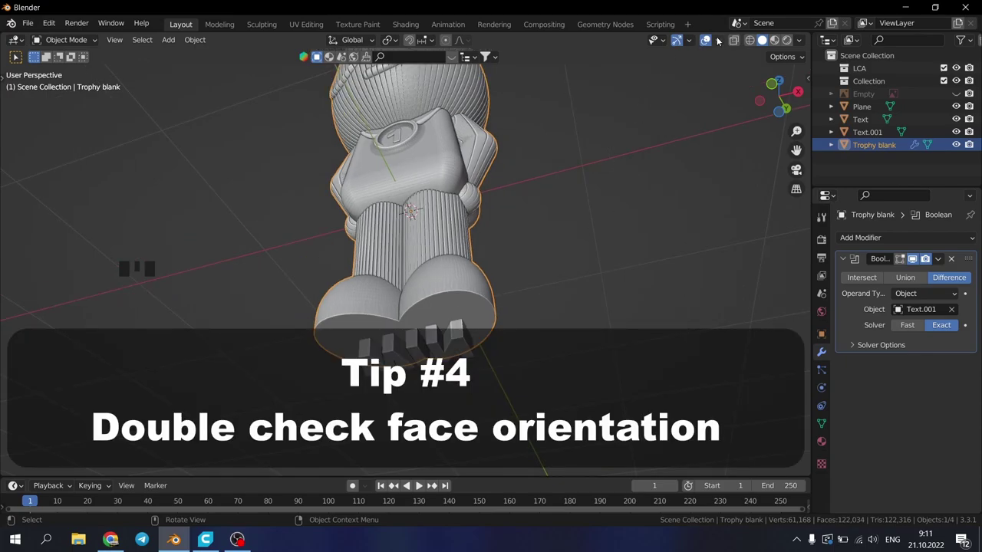
{"action": "left_click_drag", "start_coordinate": [723, 42], "coordinate": [509, 206]}
Step: Orbit the figure to inspect the feet underside and the inside-out WIN letters
{"action": "left_click_drag", "start_coordinate": [508, 206], "coordinate": [484, 241]}
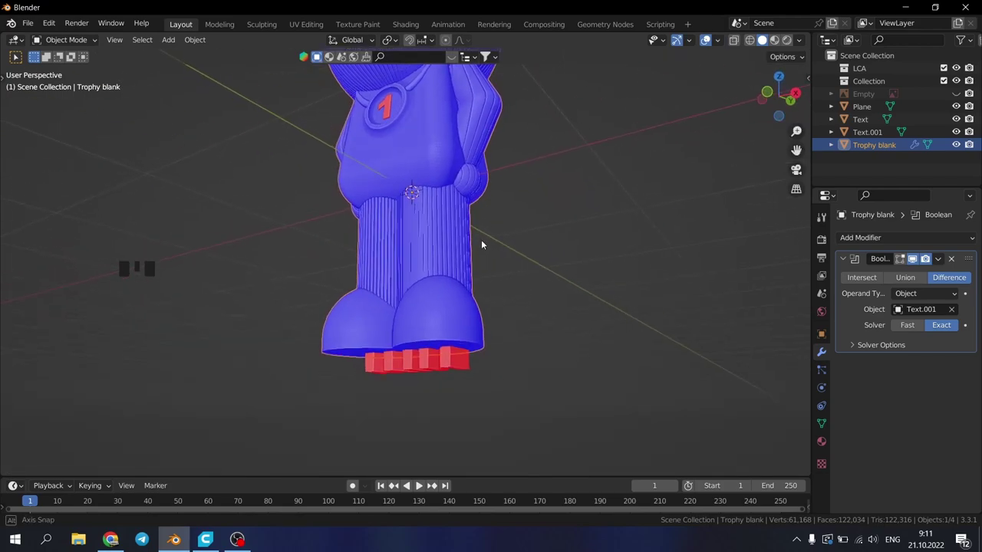
{"action": "scroll", "scroll_direction": "up", "scroll_amount": 3}
{"action": "scroll", "scroll_direction": "down", "scroll_amount": 3}
{"action": "left_click_drag", "start_coordinate": [485, 217], "coordinate": [442, 209]}
{"action": "scroll", "scroll_direction": "down", "scroll_amount": 3}
{"action": "left_click_drag", "start_coordinate": [363, 244], "coordinate": [390, 251]}
{"action": "scroll", "scroll_direction": "up", "scroll_amount": 3}
{"action": "scroll", "scroll_direction": "down", "scroll_amount": 3}
{"action": "left_click_drag", "start_coordinate": [398, 326], "coordinate": [466, 385]}
Step: Recalculate the normals of all the WIN letters' geometry so they face outward
{"action": "left_click", "coordinate": [462, 392]}
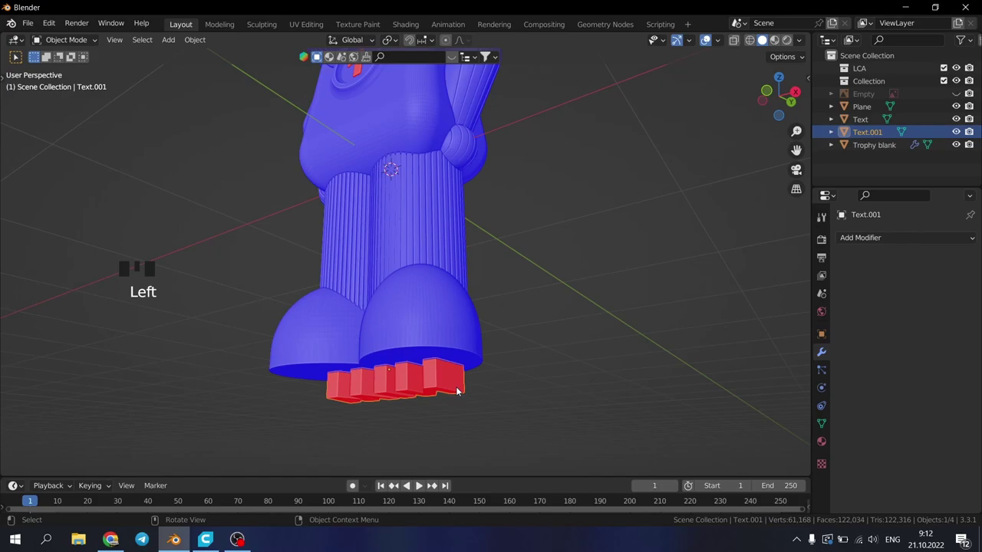
{"action": "key", "text": "Tab"}
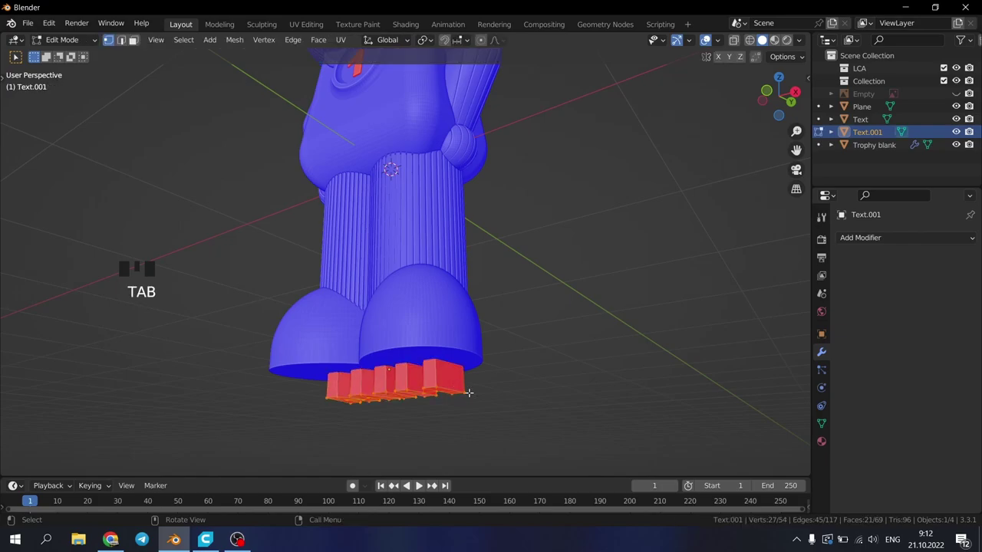
{"action": "key", "text": "a"}
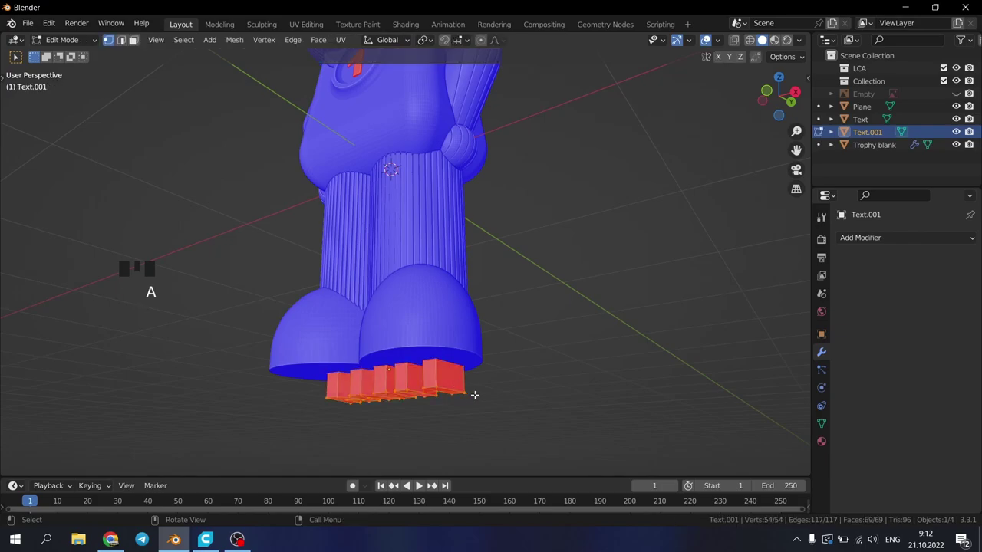
{"action": "key", "text": "shift+n"}
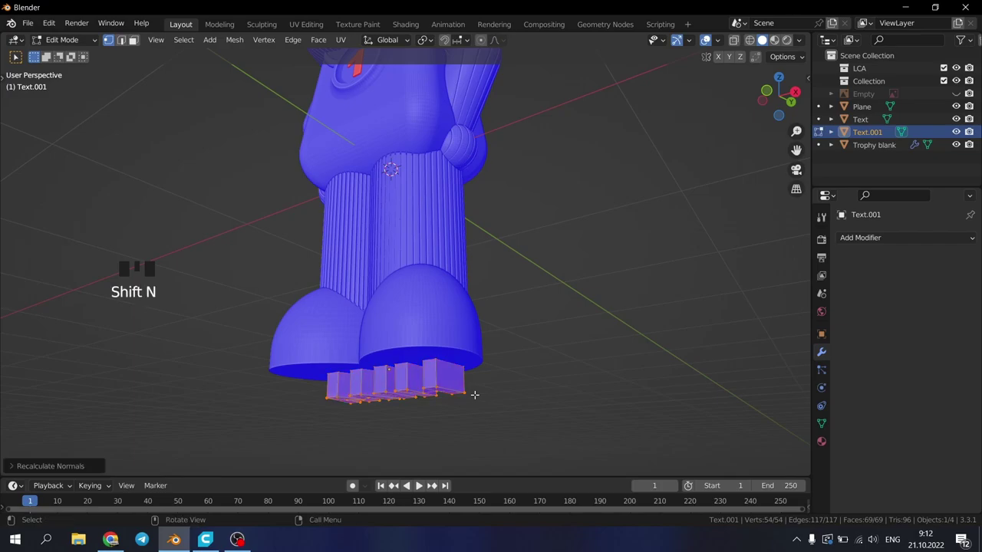
{"action": "key", "text": "Tab"}
Step: Recalculate the normals of the chest '1' medallion the same way
{"action": "left_click_drag", "start_coordinate": [367, 201], "coordinate": [393, 334]}
{"action": "scroll", "scroll_direction": "up", "scroll_amount": 3}
{"action": "scroll", "scroll_direction": "down", "scroll_amount": 3}
{"action": "left_click", "coordinate": [377, 237]}
{"action": "scroll", "scroll_direction": "up", "scroll_amount": 3}
{"action": "scroll", "scroll_direction": "down", "scroll_amount": 3}
{"action": "key", "text": "Tab"}
{"action": "key", "text": "a"}
{"action": "key", "text": "shift+n"}
{"action": "key", "text": "Tab"}
Step: Return to the trophy figure, now showing WIN engraved into its feet underside
{"action": "scroll", "scroll_direction": "up", "scroll_amount": 3}
{"action": "middle_click", "coordinate": [440, 412]}
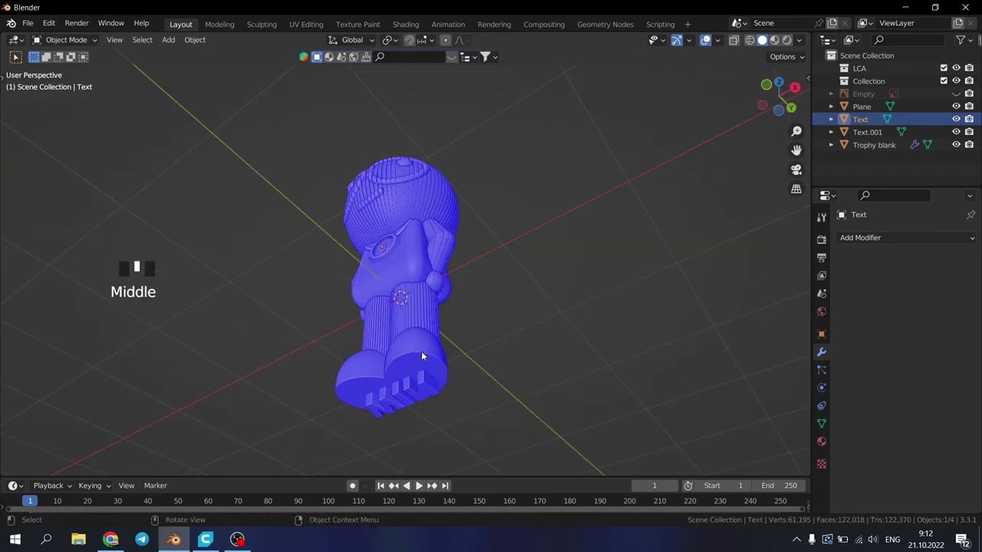
{"action": "scroll", "scroll_direction": "down", "scroll_amount": 3}
{"action": "scroll", "scroll_direction": "up", "scroll_amount": 3}
{"action": "left_click", "coordinate": [429, 354]}
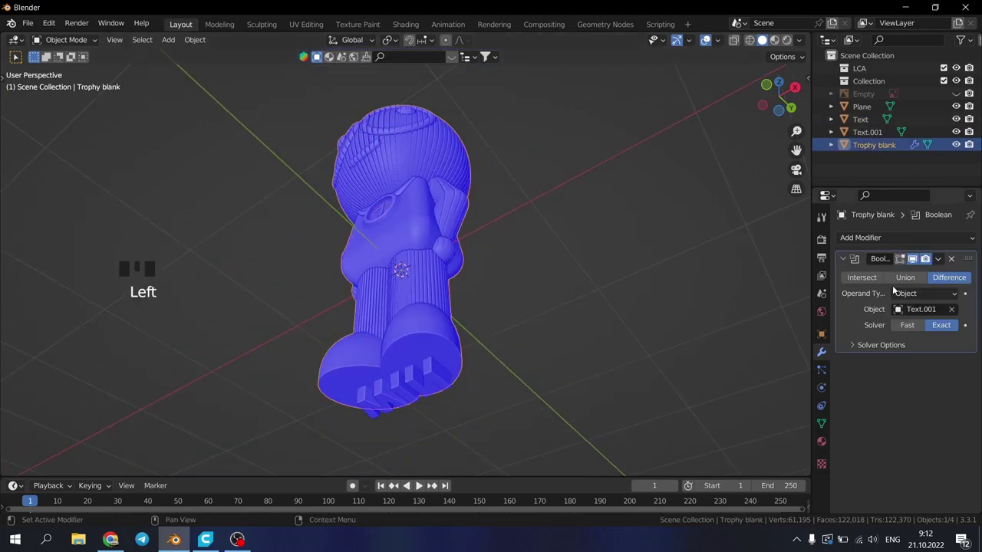